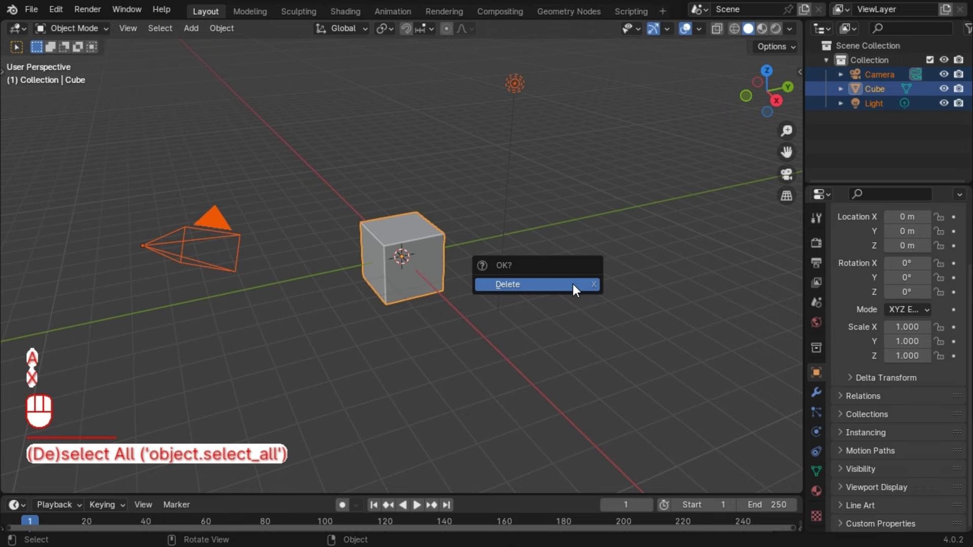
# Bring up the Add menu to start a new Bezier curve in the emptied scene
pyautogui.press('shift+a')
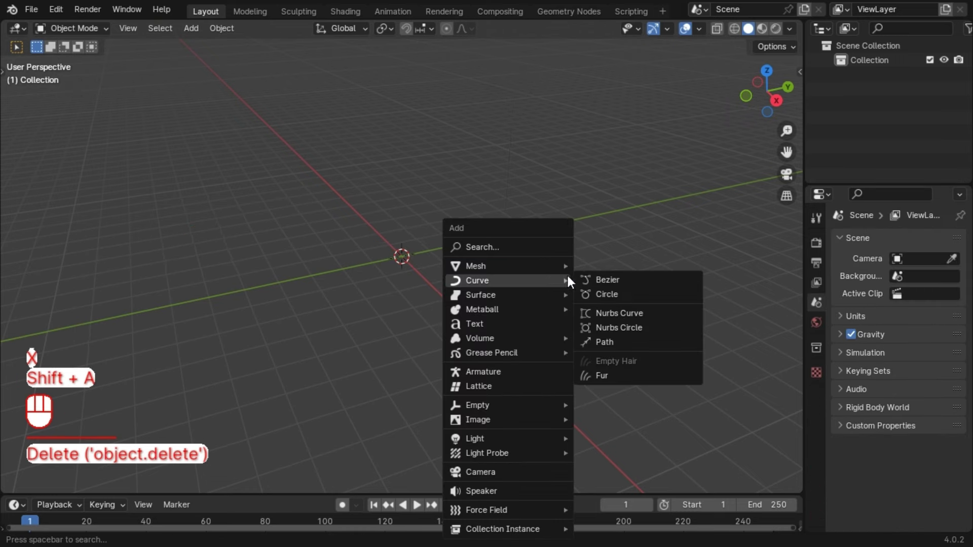
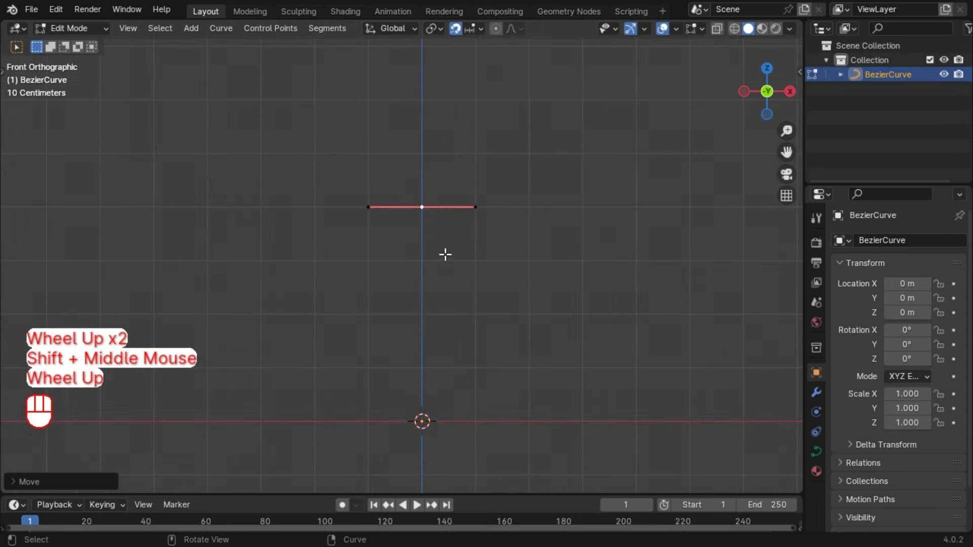
# Bend the Bezier curve into a hook by moving its points and rotating the end 180°
pyautogui.press('e')
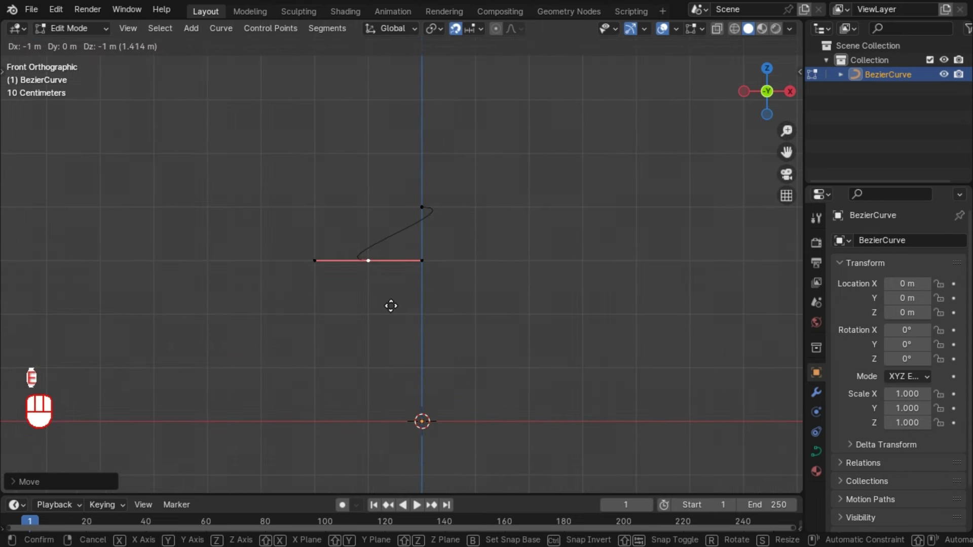
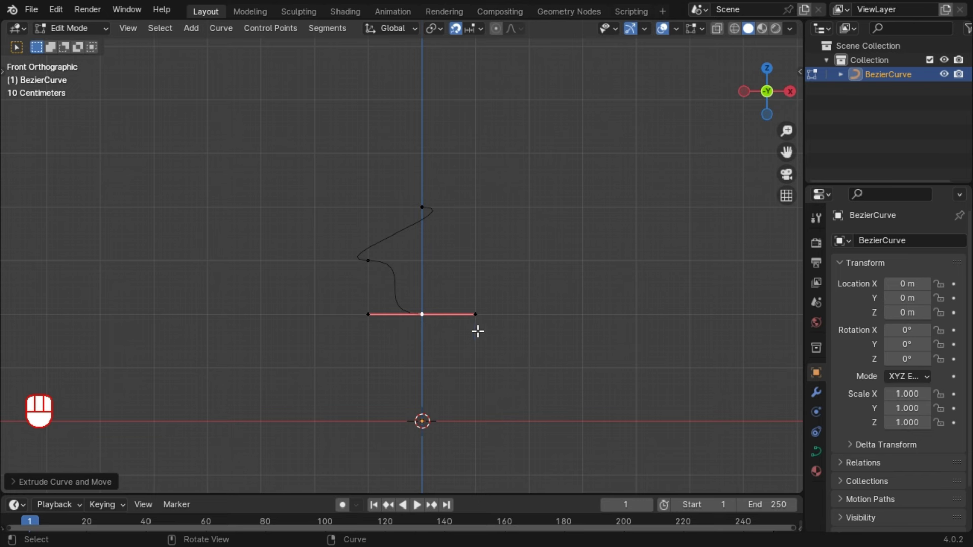
pyautogui.press('e')
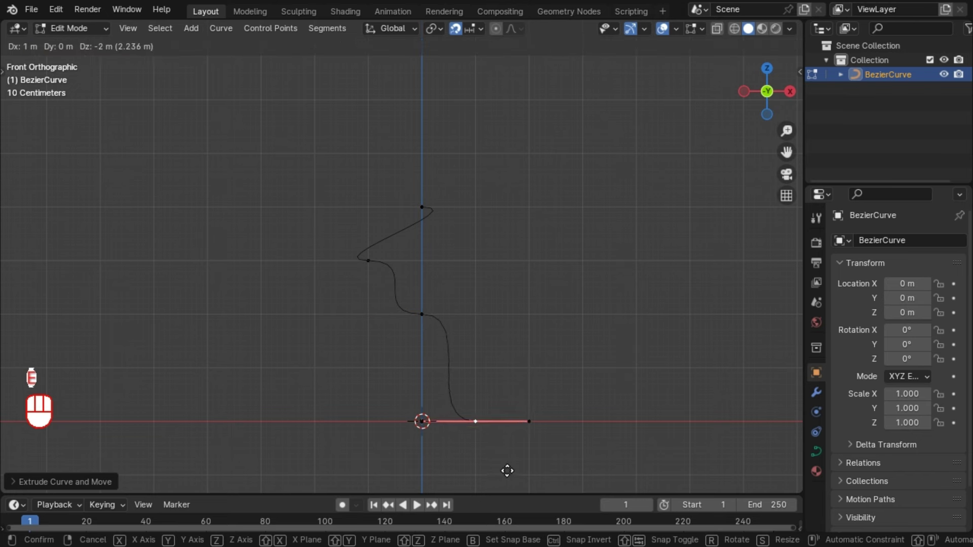
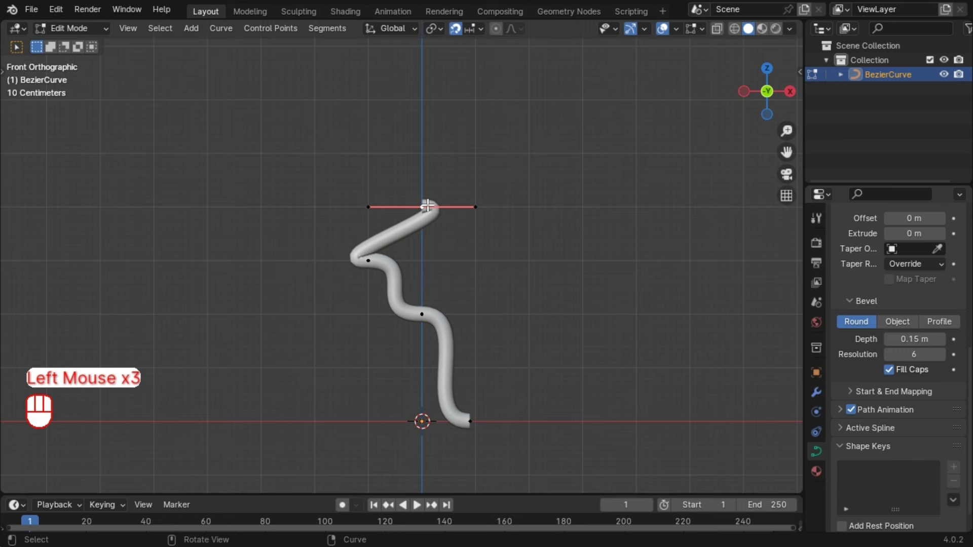
pyautogui.press('r')
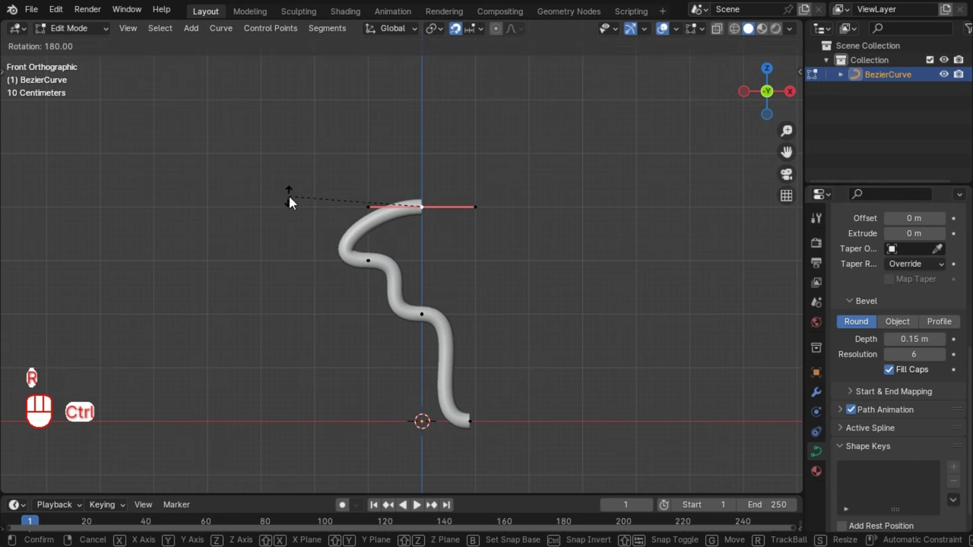
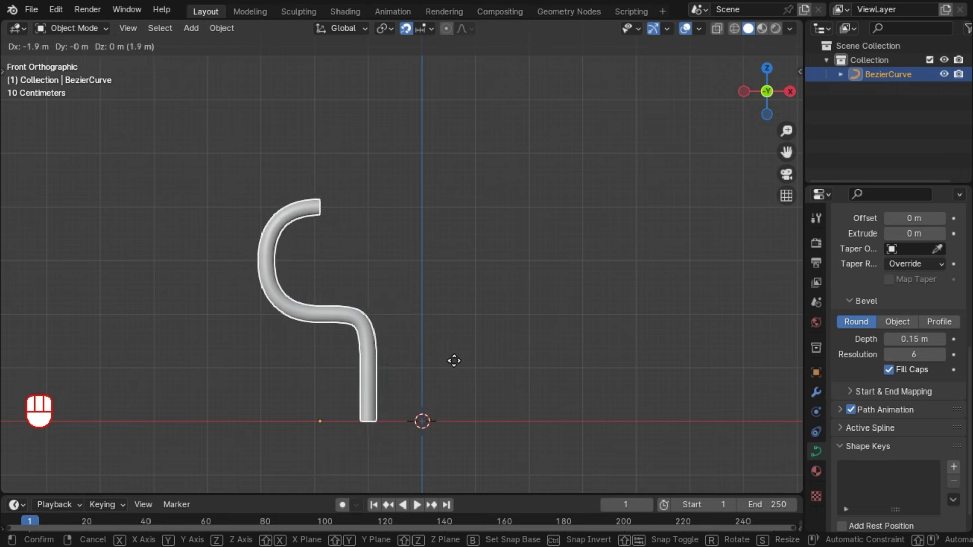
# Mirror the hooked tube across X with a Mirror modifier and add a torus
pyautogui.click(457, 369)
pyautogui.press('ctrl+a')
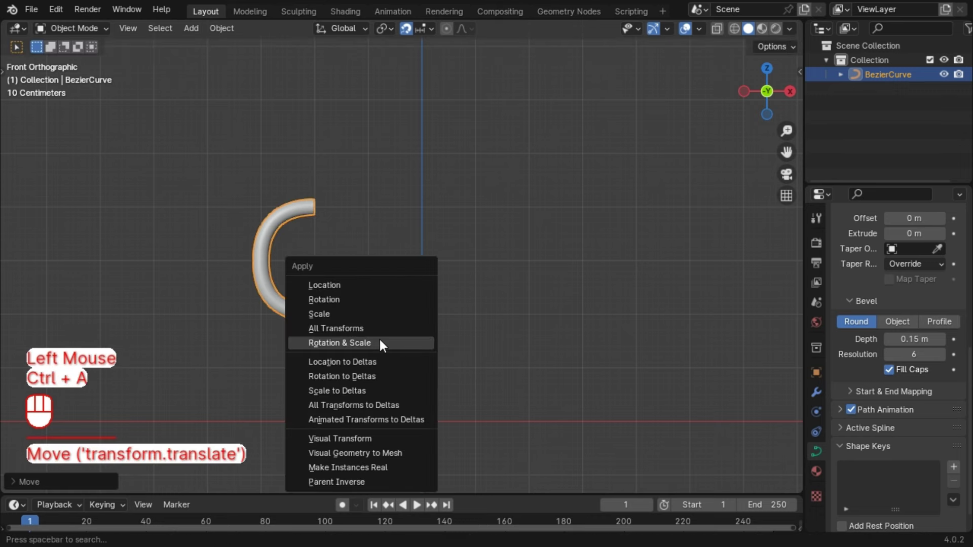
pyautogui.click(816, 393)
pyautogui.moveTo(893, 241); pyautogui.dragTo(691, 317)
pyautogui.click(407, 231)
pyautogui.press('shift+a')
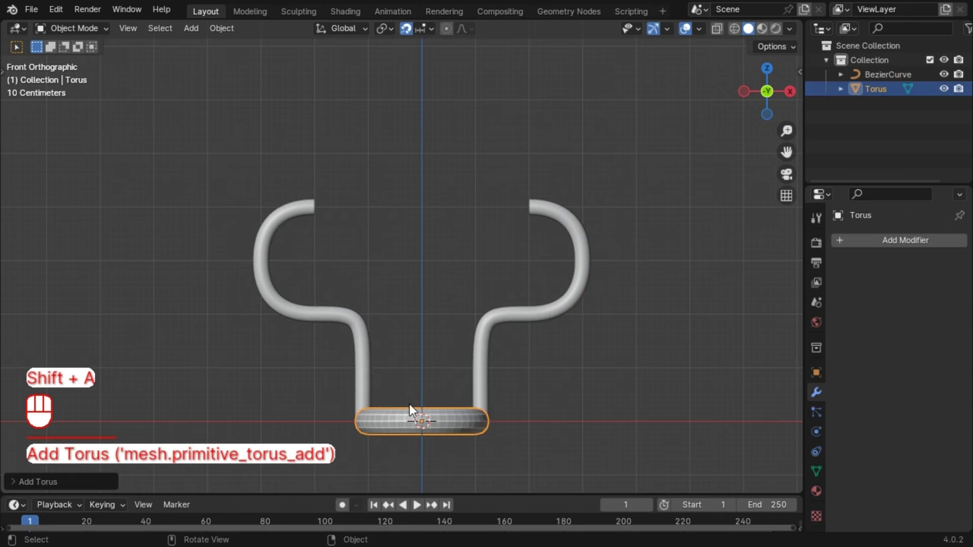
pyautogui.click(33, 490)
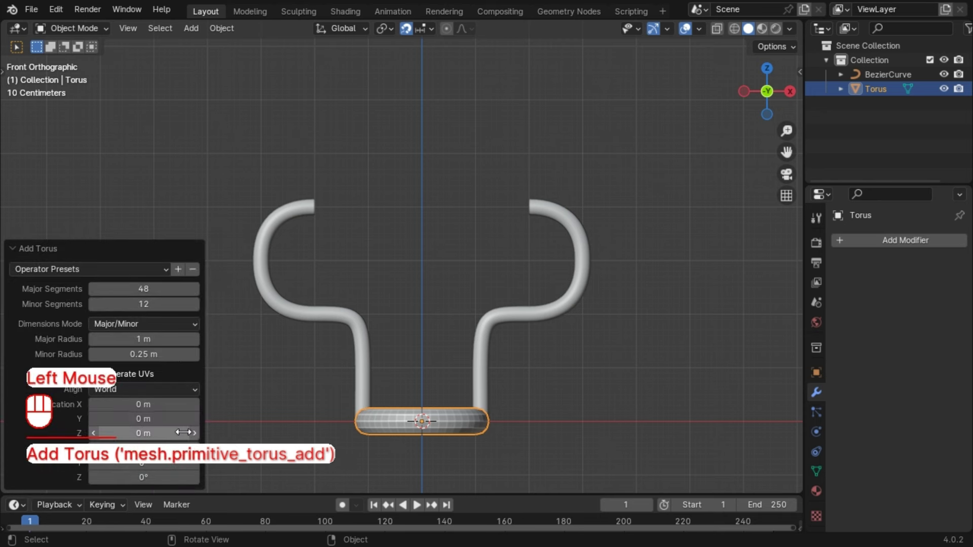
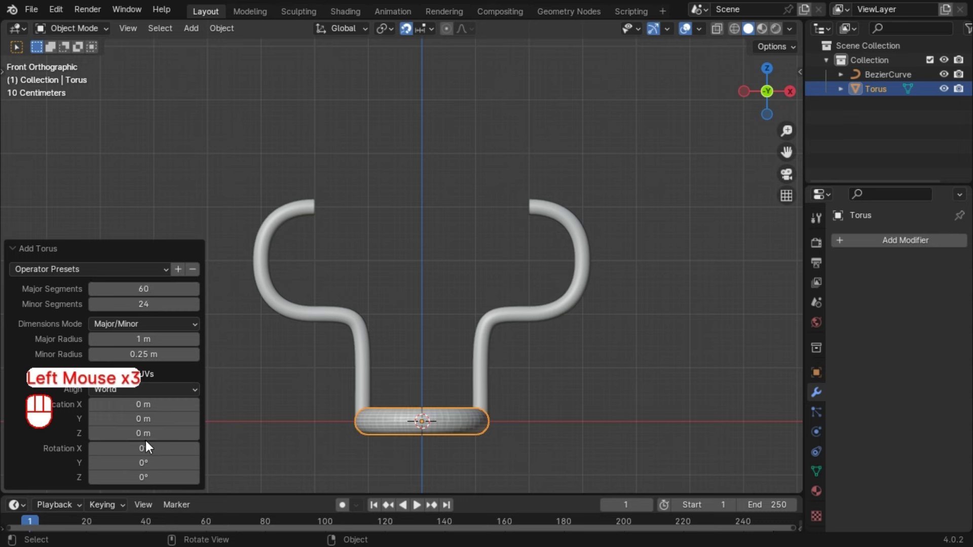
# Adjust the torus settings and delete its top face strip to open a gap
pyautogui.click(137, 437)
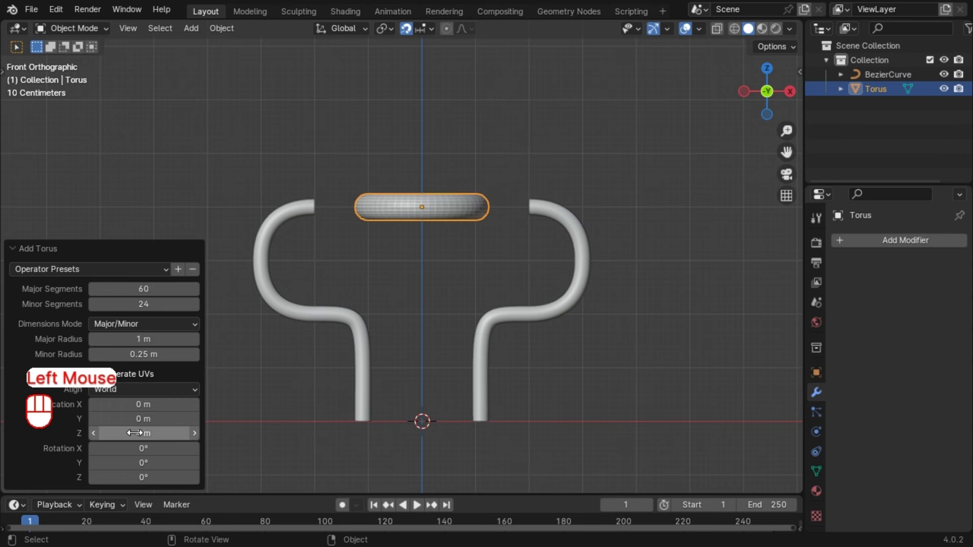
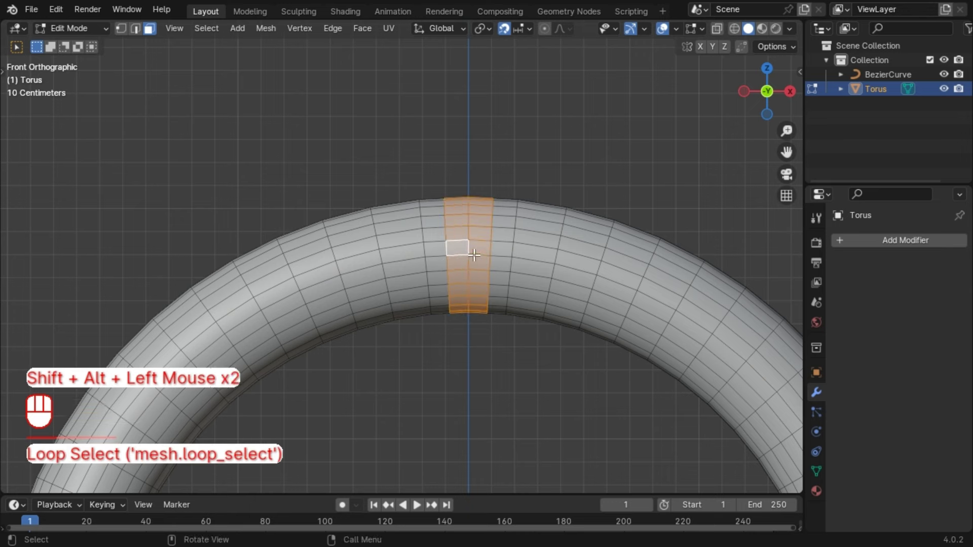
pyautogui.press('x')
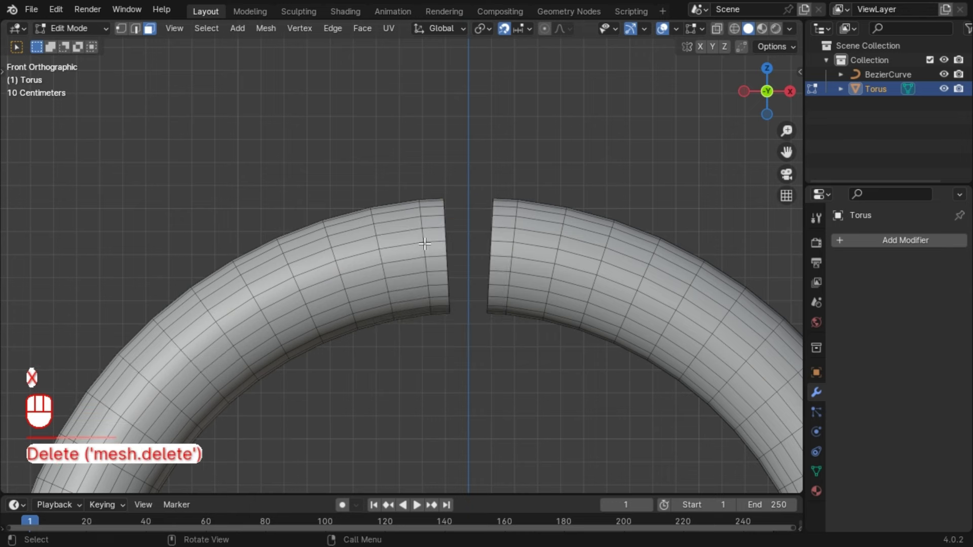
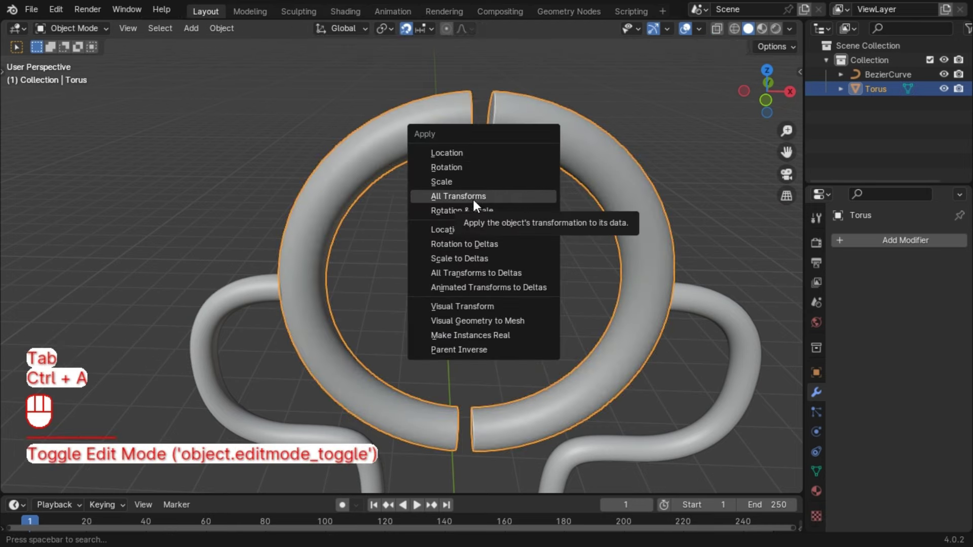
# Separate the gapped torus into two halves by loose parts
pyautogui.scroll(-3)
pyautogui.moveTo(479, 369); pyautogui.dragTo(537, 356)
pyautogui.scroll(-3)
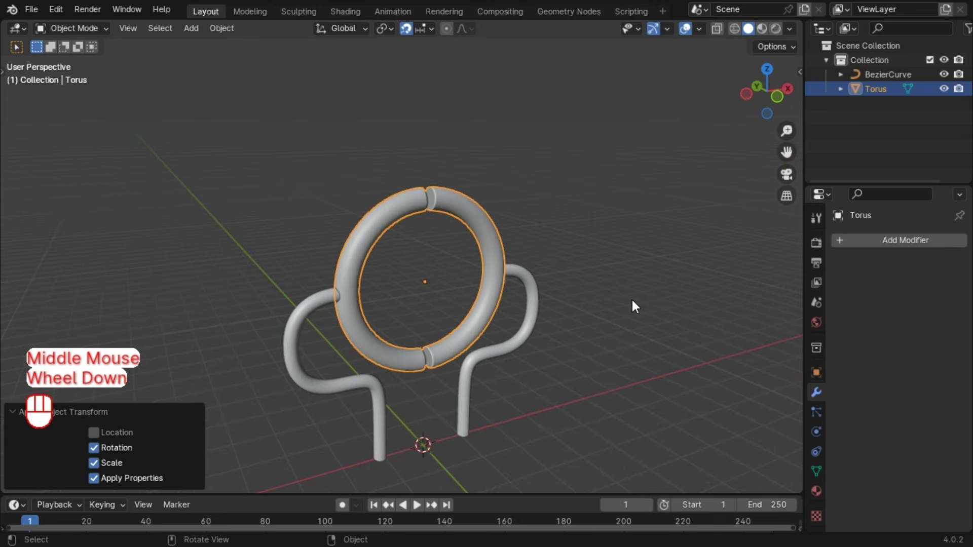
pyautogui.scroll(3)
pyautogui.moveTo(550, 271); pyautogui.dragTo(509, 264)
pyautogui.moveTo(483, 203); pyautogui.dragTo(474, 229)
pyautogui.press('Tab')
pyautogui.press('a')
pyautogui.press('p')
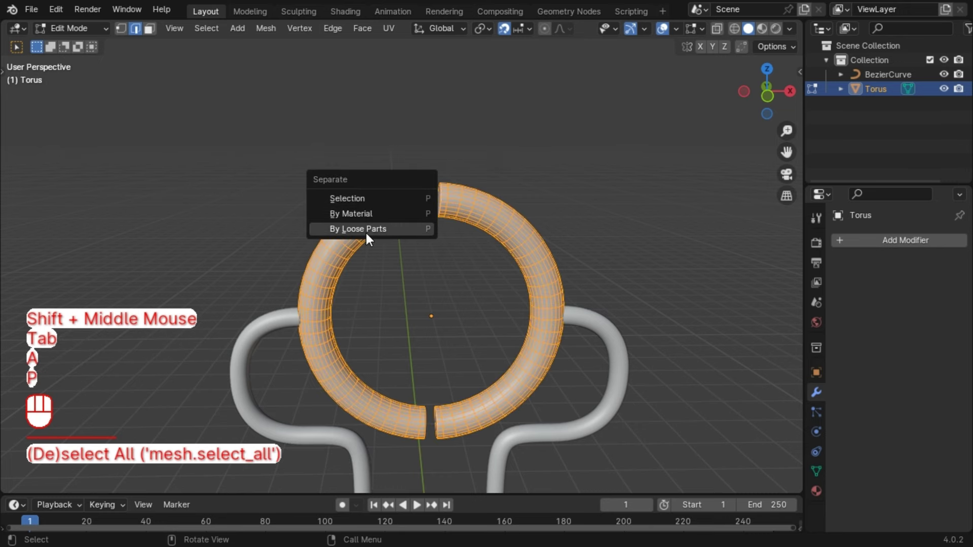
pyautogui.press('Tab')
pyautogui.click(435, 248)
pyautogui.click(414, 203)
pyautogui.click(500, 198)
# Give one torus half a Bevel modifier of 0.05 m with 5 segments
pyautogui.moveTo(486, 221); pyautogui.dragTo(519, 222)
pyautogui.scroll(3)
pyautogui.moveTo(486, 199); pyautogui.dragTo(439, 249)
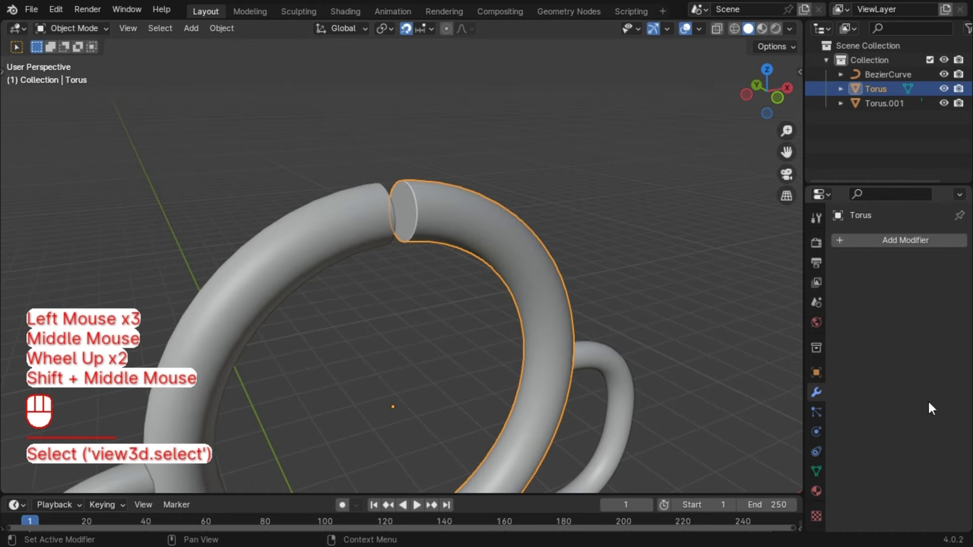
pyautogui.moveTo(890, 244); pyautogui.dragTo(672, 258)
pyautogui.scroll(3)
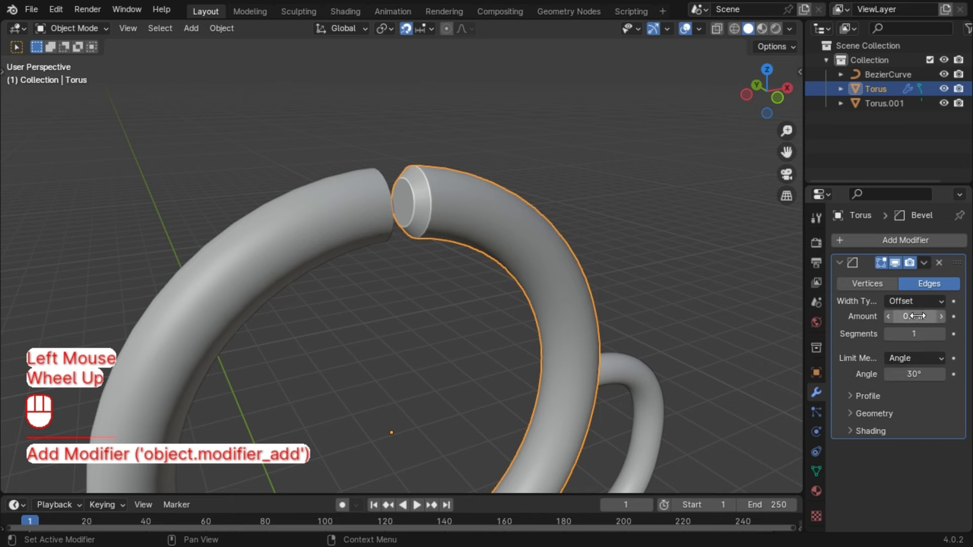
pyautogui.click(919, 336)
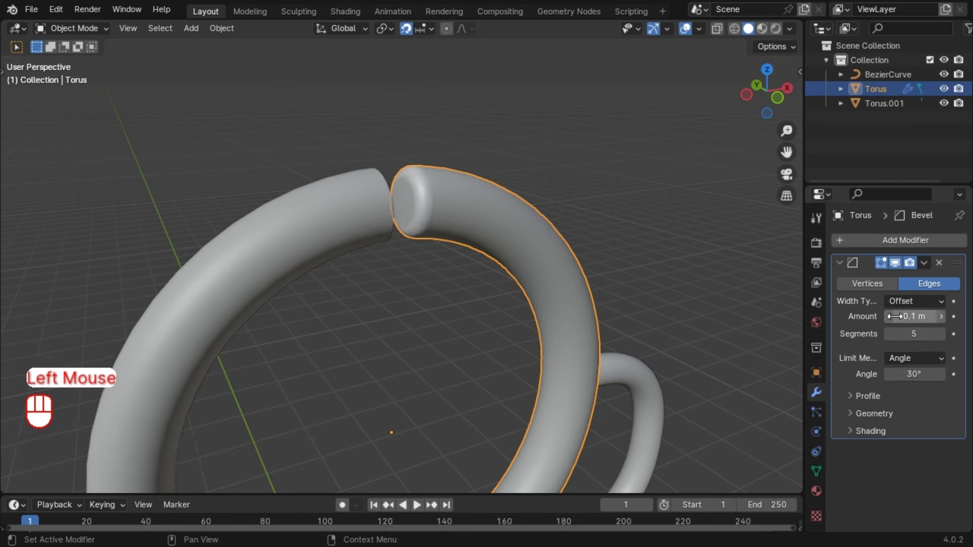
pyautogui.moveTo(902, 320); pyautogui.dragTo(686, 267)
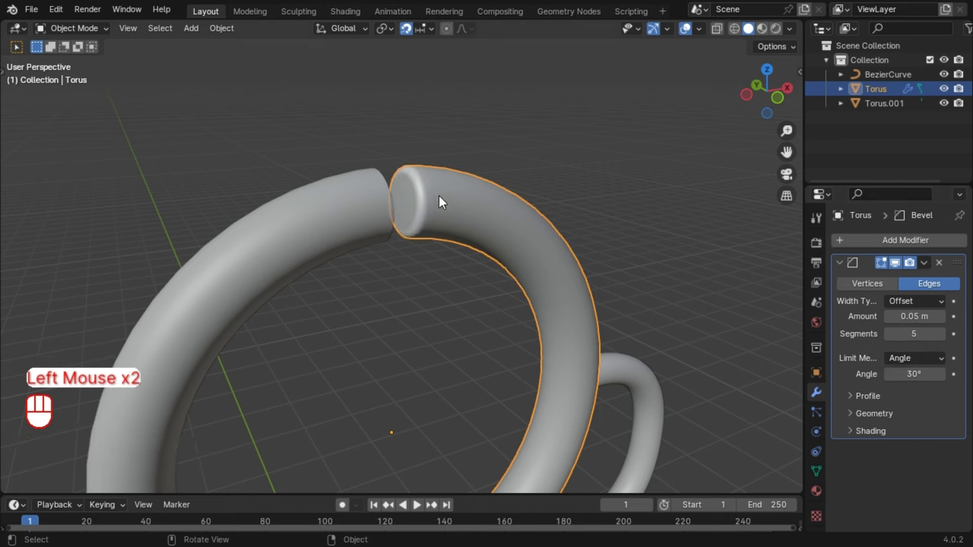
# Copy the Bevel modifier to the other torus half and deselect everything
pyautogui.click(372, 206)
pyautogui.click(434, 213)
pyautogui.moveTo(930, 269); pyautogui.dragTo(861, 312)
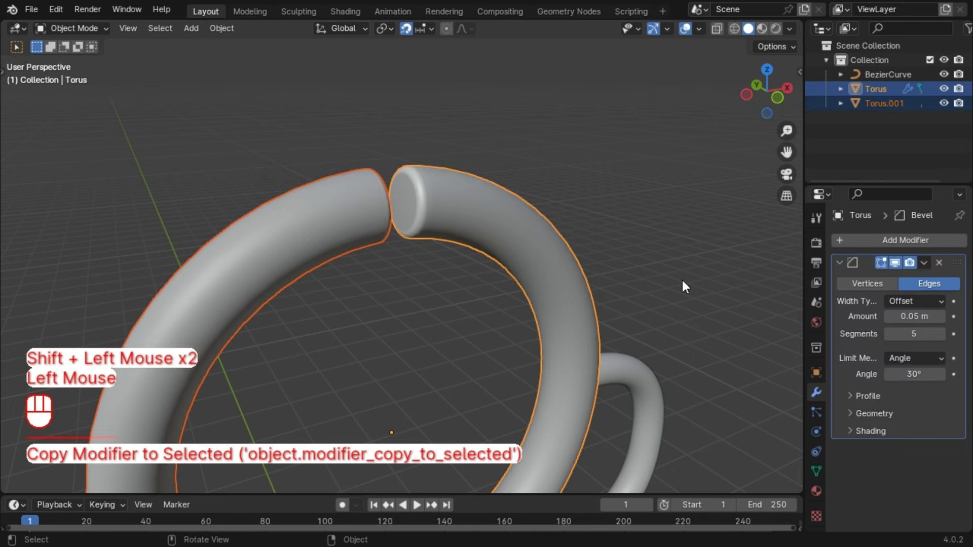
pyautogui.click(589, 153)
pyautogui.click(899, 271)
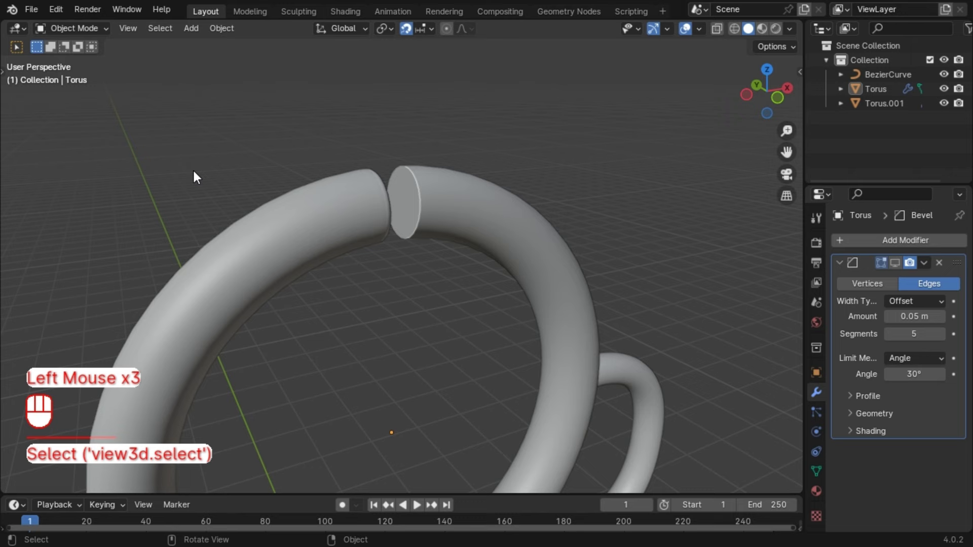
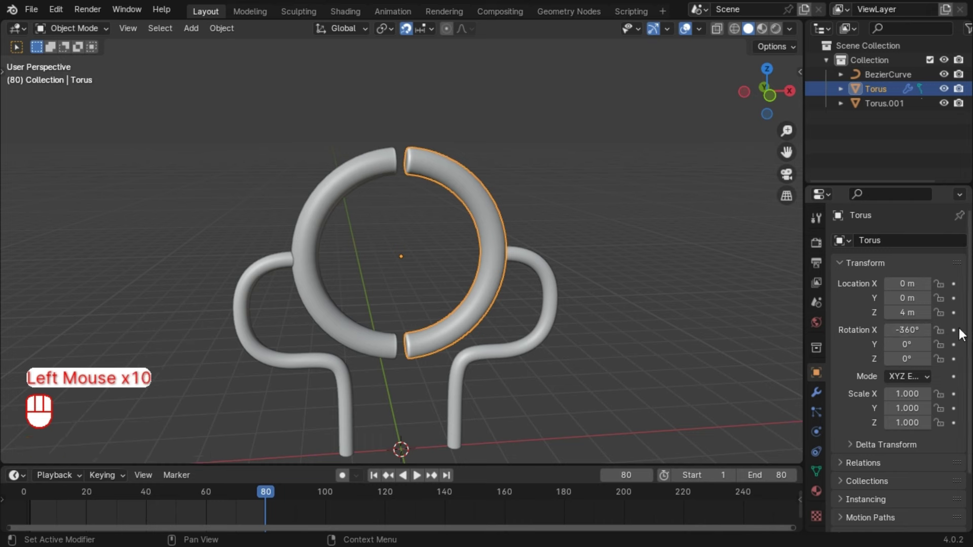
# Keyframe the torus's -360° X rotation at frame 80 and preview the spin from frame 1
pyautogui.click(957, 334)
pyautogui.click(377, 480)
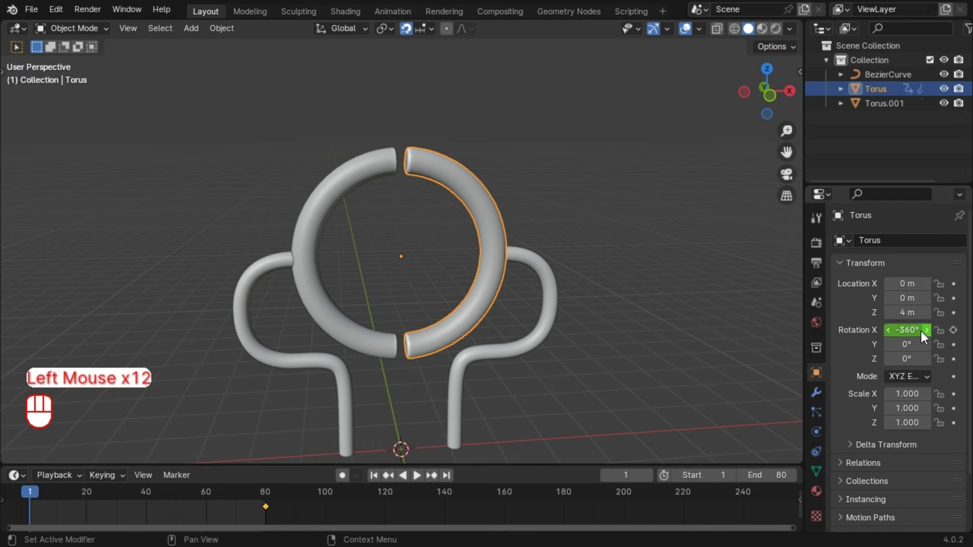
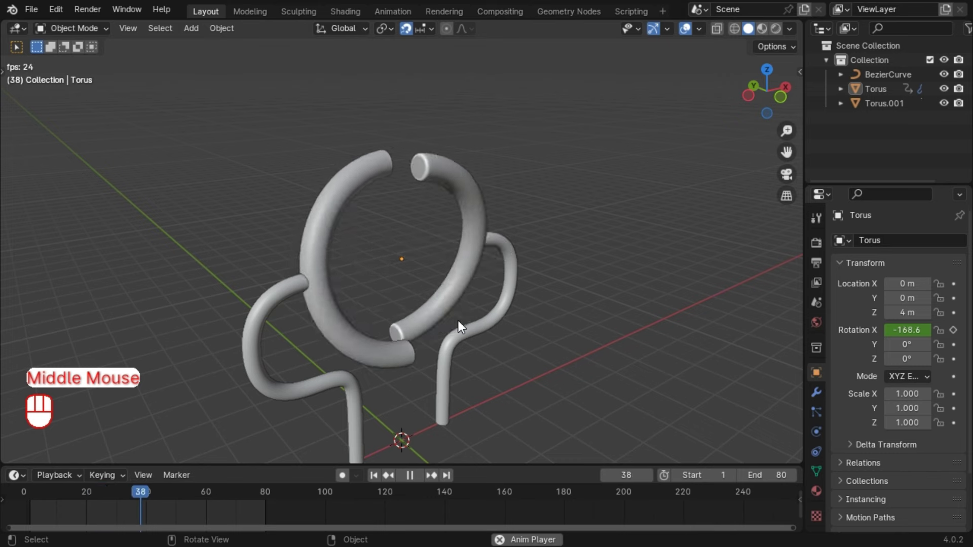
pyautogui.press('space')
pyautogui.click(380, 482)
pyautogui.scroll(-3)
pyautogui.moveTo(478, 378); pyautogui.dragTo(486, 371)
# Add a Circle ring and scale it to three times its size
pyautogui.click(485, 371)
pyautogui.press('shift+a')
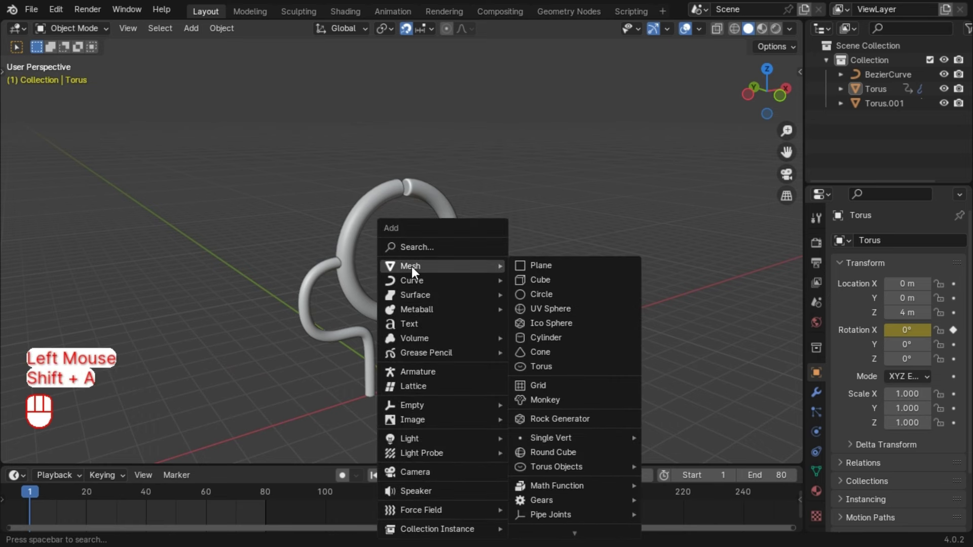
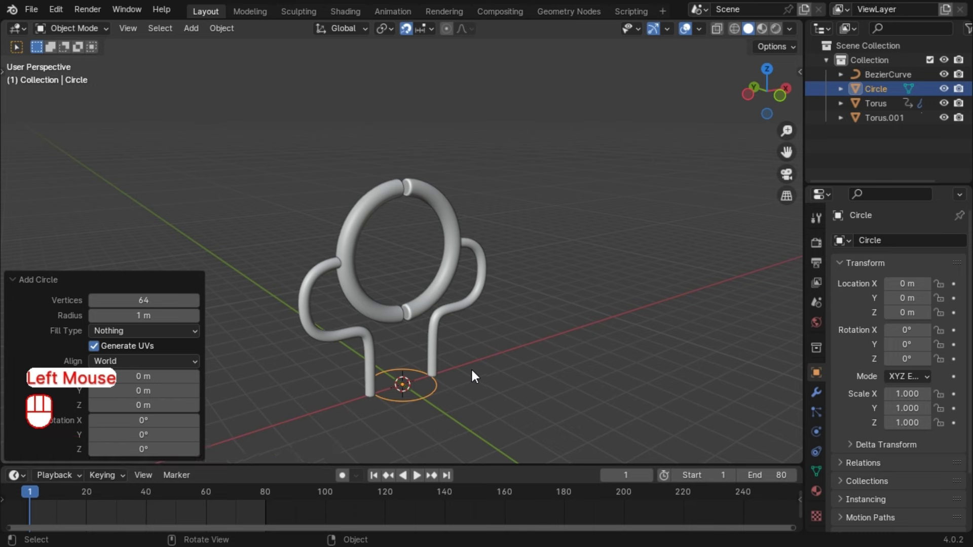
pyautogui.press('s')
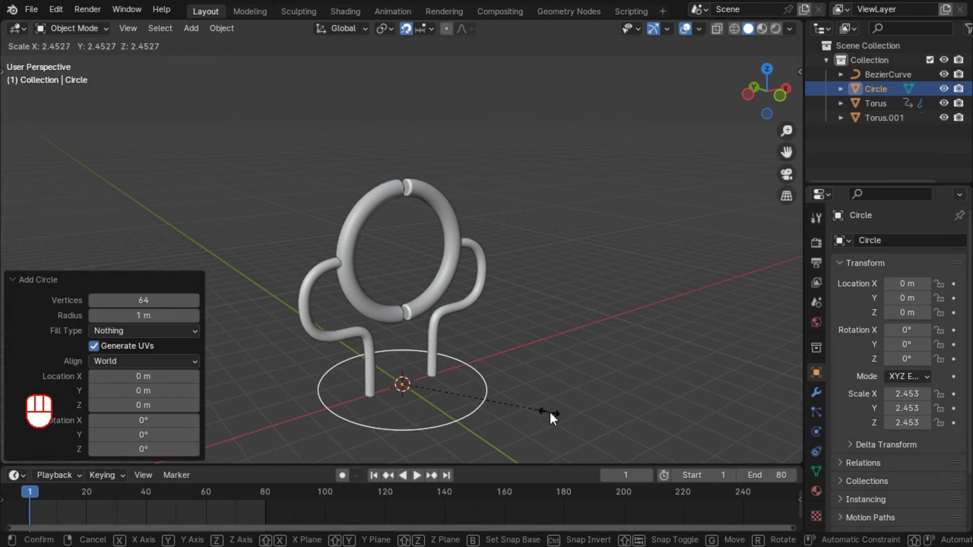
pyautogui.press('KP_3')
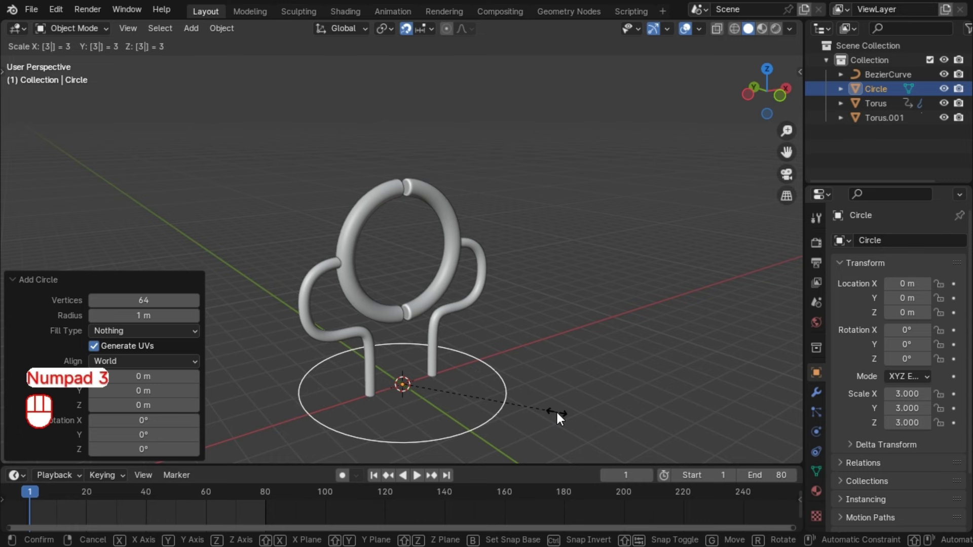
pyautogui.click(560, 417)
# Give the ring a Bevel modifier of 0.1 m, 5 segments, 30° angle limit
pyautogui.press('Tab')
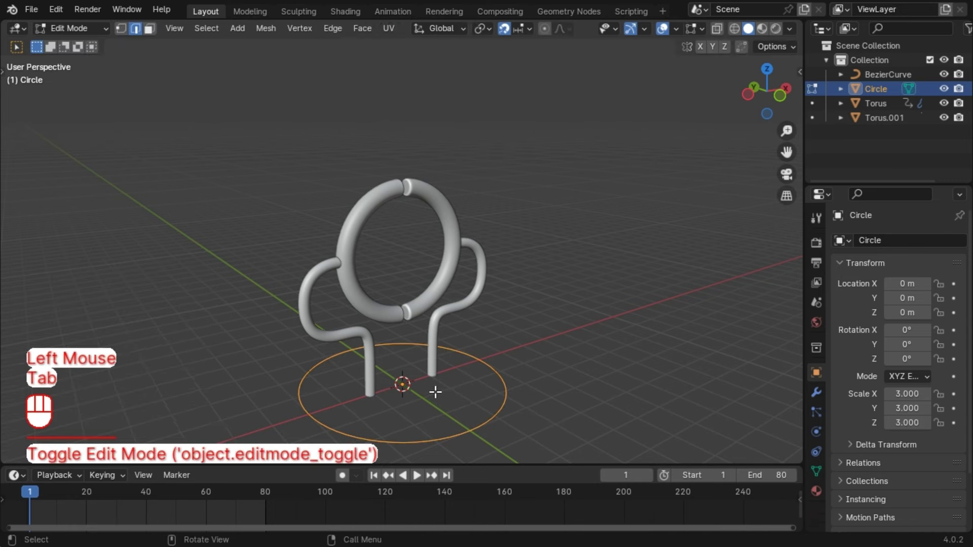
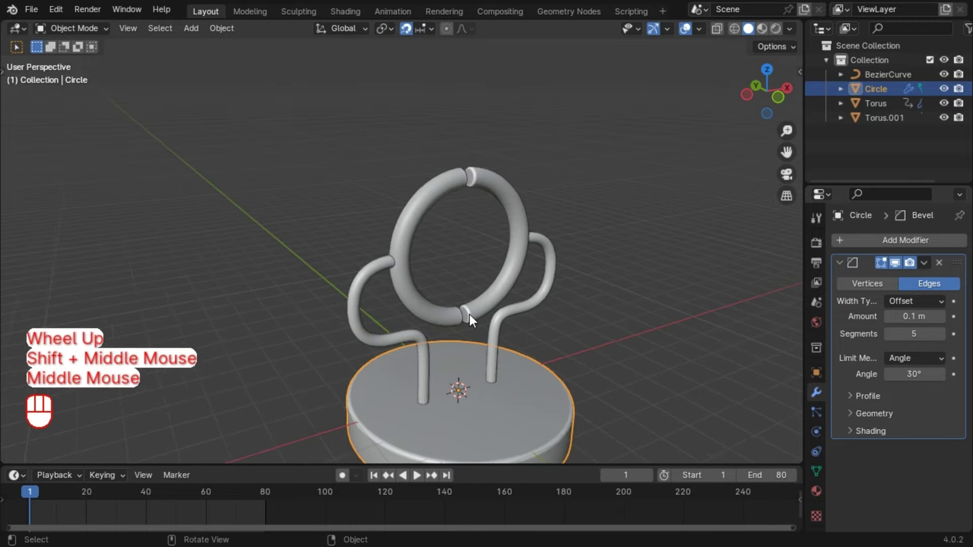
pyautogui.scroll(-3)
pyautogui.moveTo(576, 298); pyautogui.dragTo(598, 298)
pyautogui.middleClick(613, 265)
pyautogui.middleClick(632, 263)
pyautogui.moveTo(643, 268); pyautogui.dragTo(630, 281)
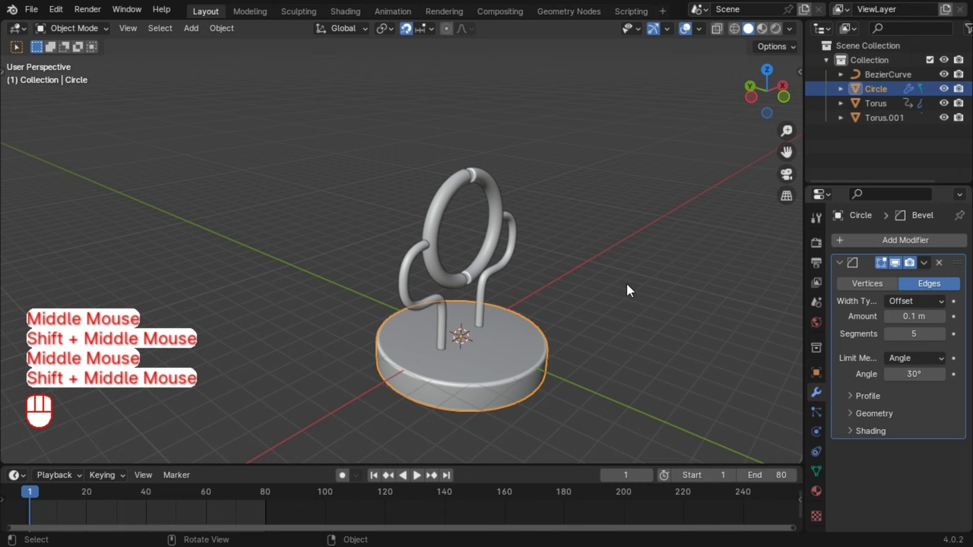
pyautogui.moveTo(615, 278); pyautogui.dragTo(576, 252)
pyautogui.press('shift+a')
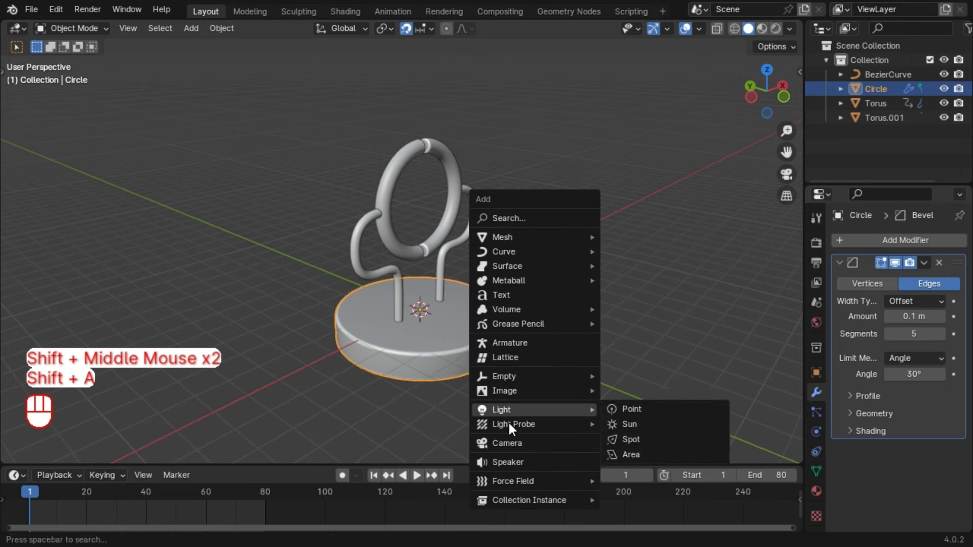
# Add a camera and walk it back and down to frame the rings from a low angle
pyautogui.press('ctrl+alt+KP_0')
pyautogui.press('v')
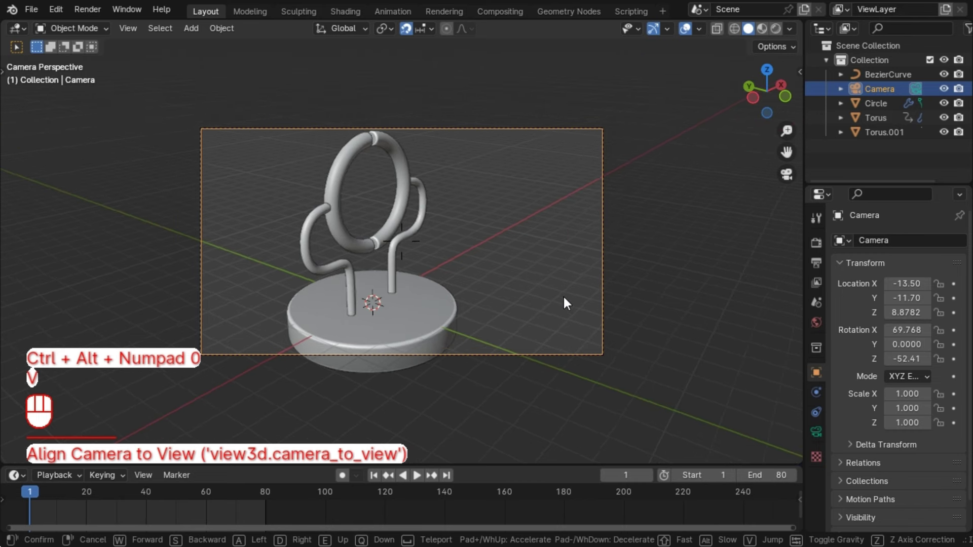
pyautogui.press('s')
pyautogui.press('a')
pyautogui.press('a')
pyautogui.press('a')
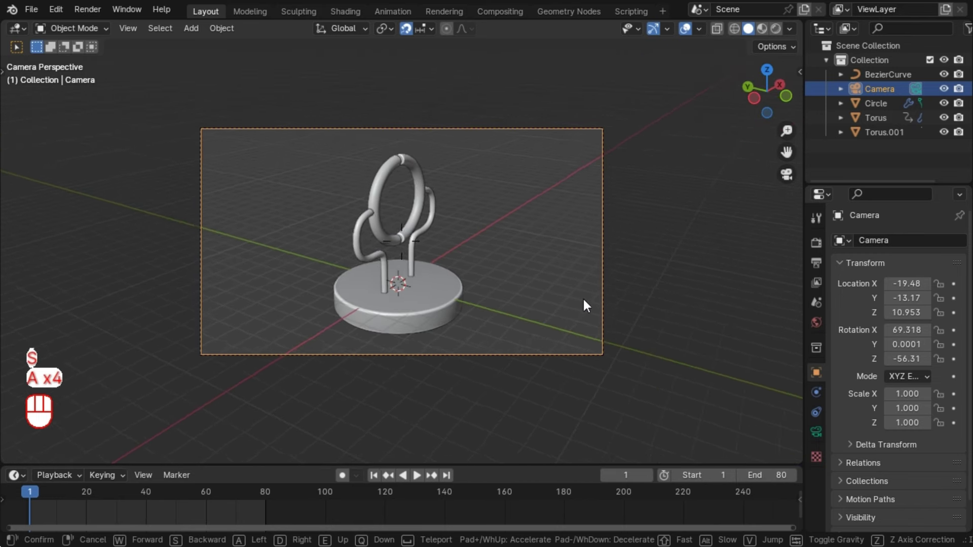
pyautogui.press('q')
pyautogui.press('q')
pyautogui.press('q')
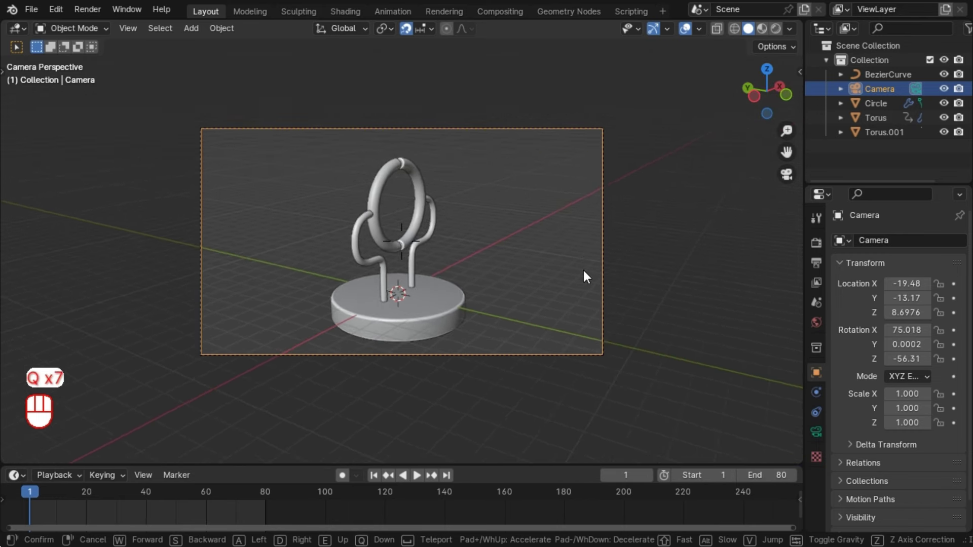
pyautogui.click(542, 301)
# Play back the animation through the camera and return to the first frame
pyautogui.press('space')
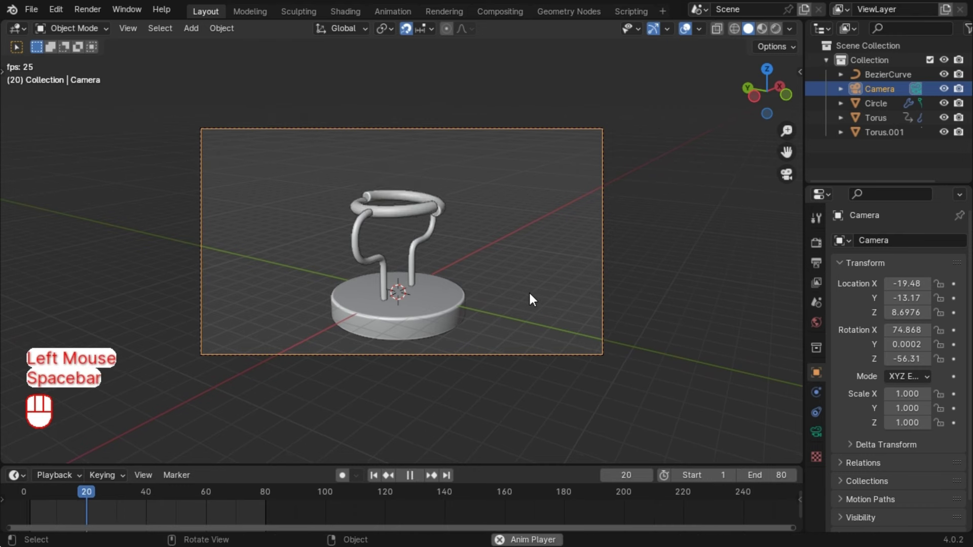
pyautogui.press('space')
pyautogui.click(534, 301)
pyautogui.press('shift+a')
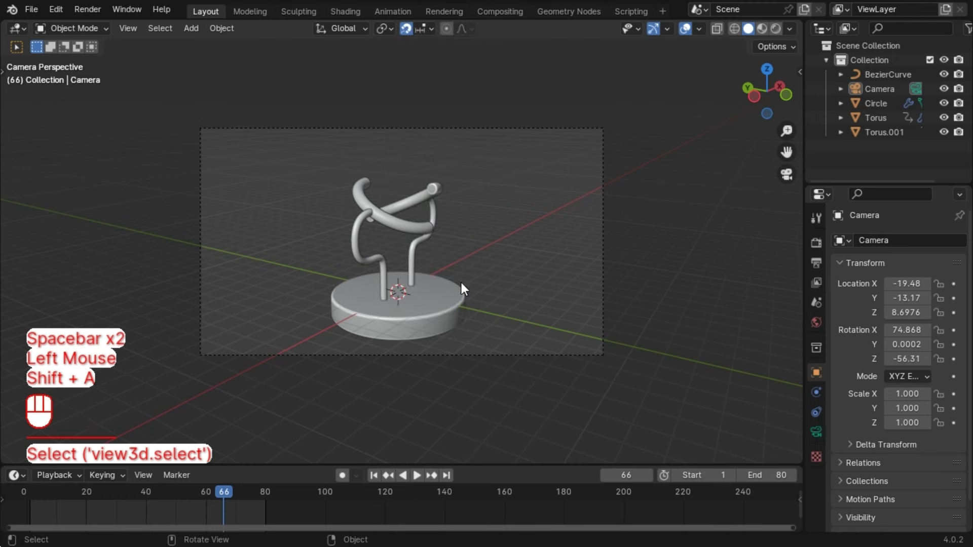
pyautogui.click(380, 481)
# Add a floor plane, rotate it 40° around Z and scale it up 30 times
pyautogui.press('shift+a')
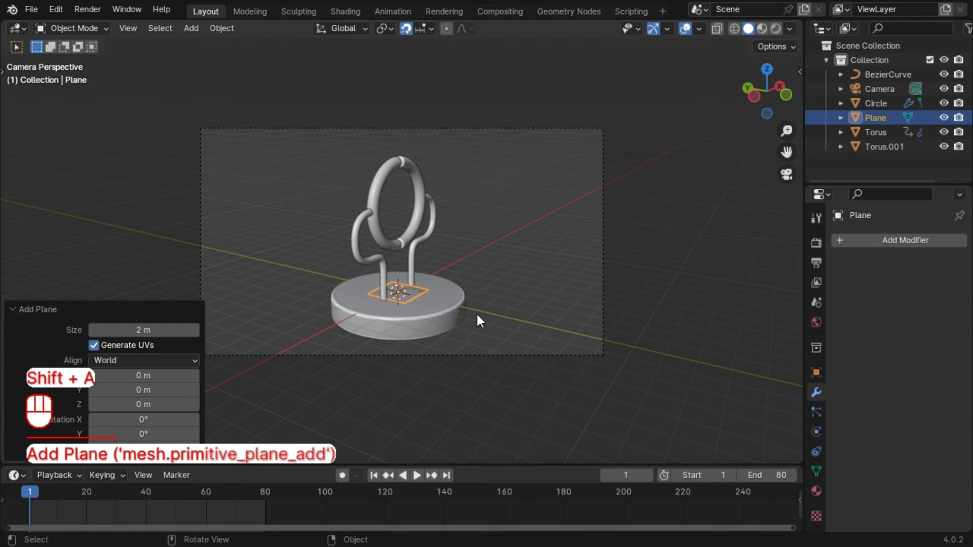
pyautogui.press('r')
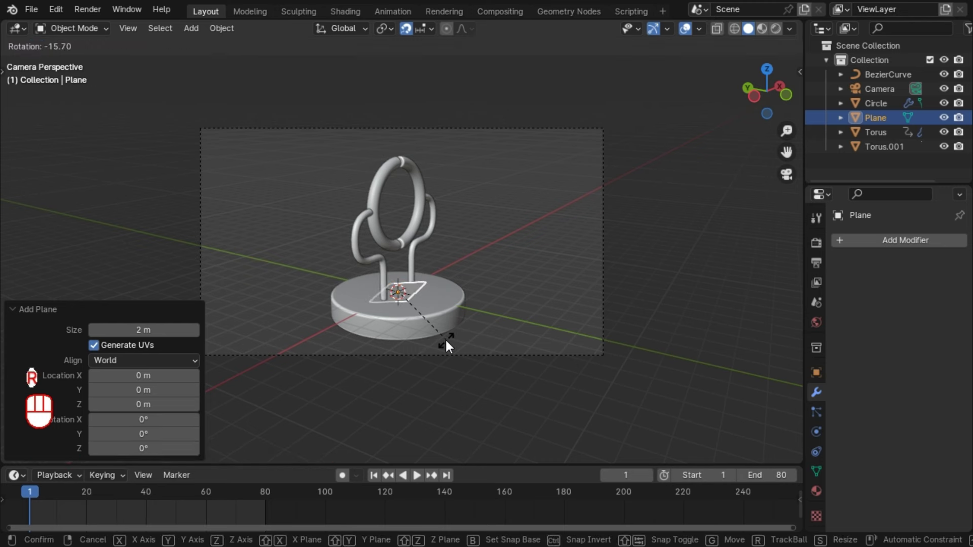
pyautogui.press('z')
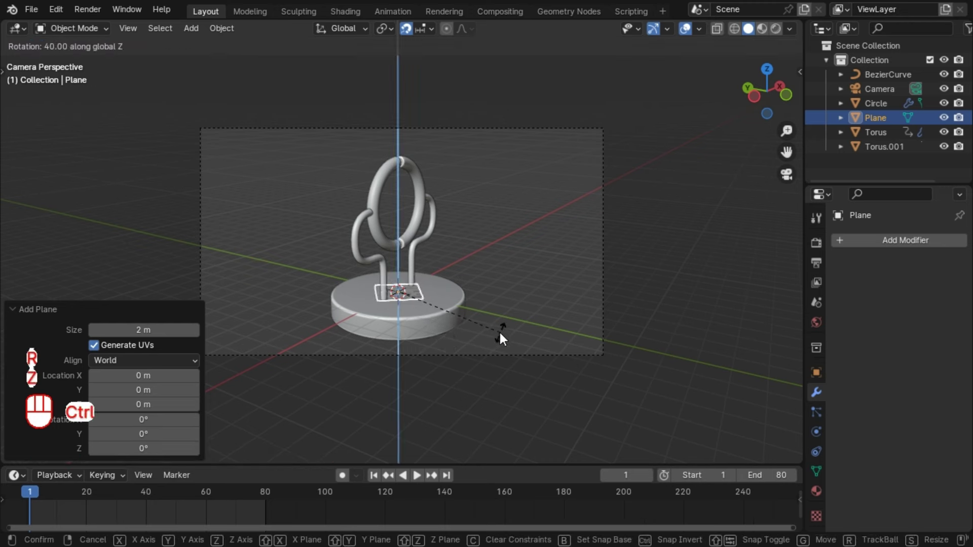
pyautogui.click(505, 350)
pyautogui.press('s')
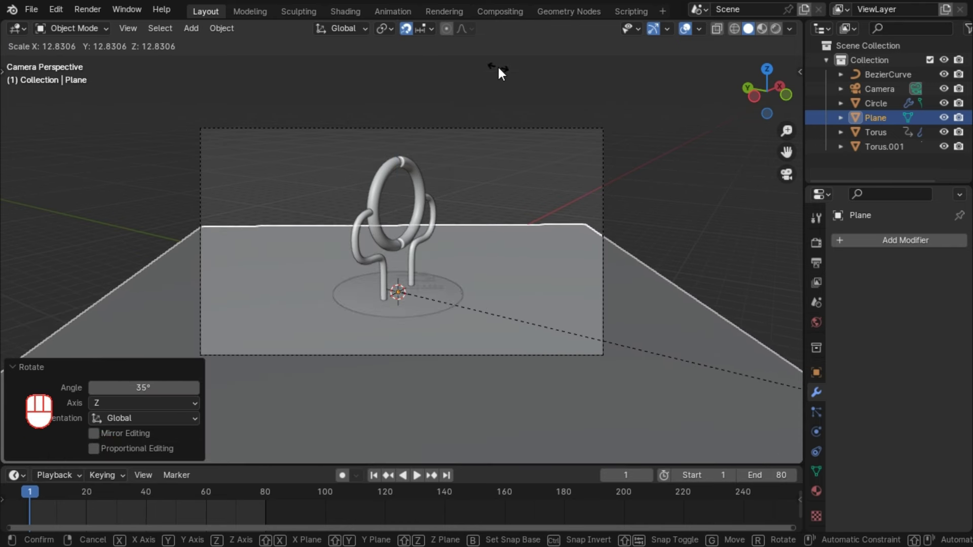
pyautogui.press('KP_3')
pyautogui.press('KP_0')
pyautogui.click(500, 74)
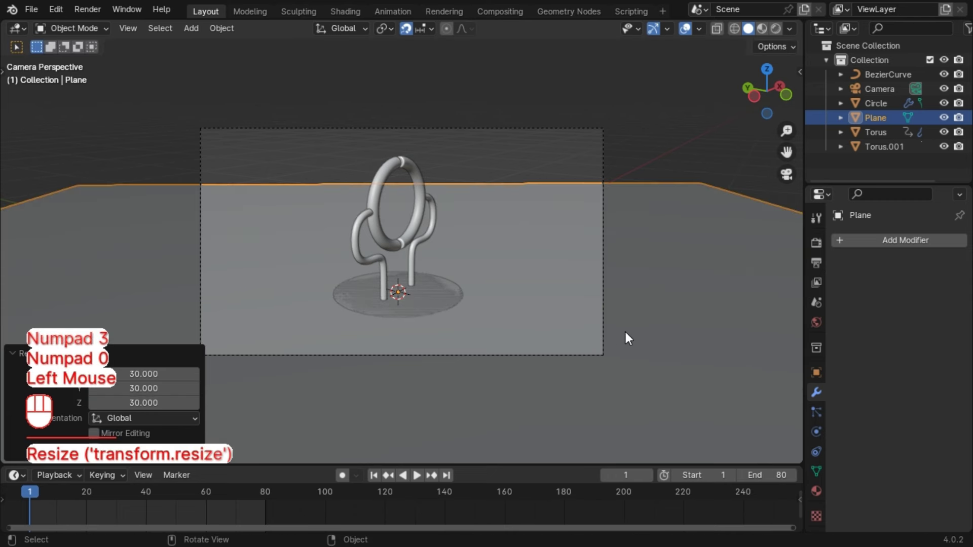
# Lower the plane 1 m, stretch it along X and extrude its back edges into a backdrop wall
pyautogui.press('g')
pyautogui.press('z')
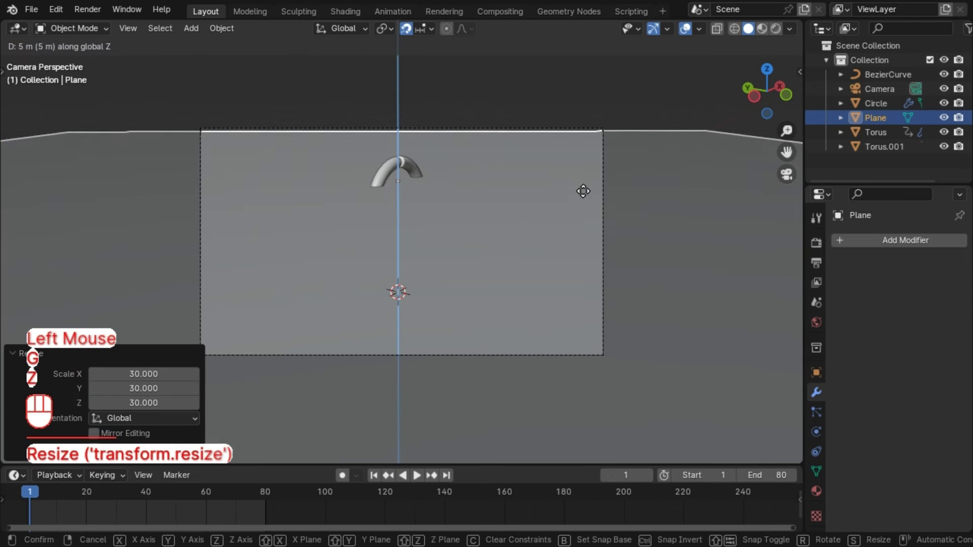
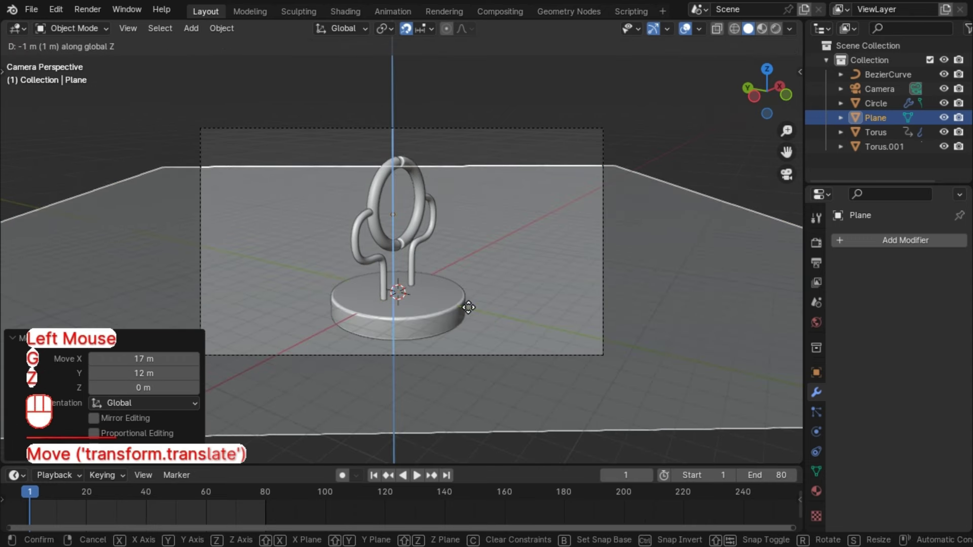
pyautogui.click(474, 312)
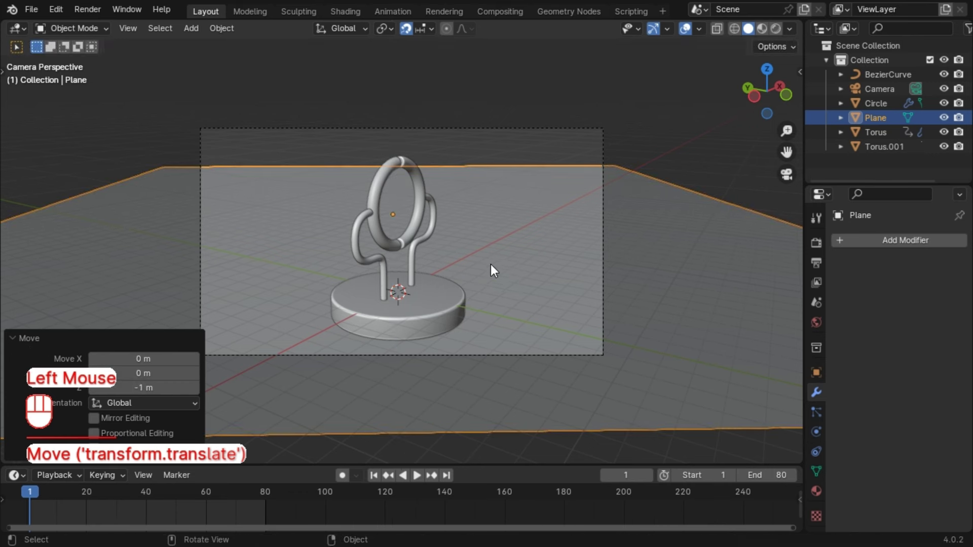
pyautogui.press('g')
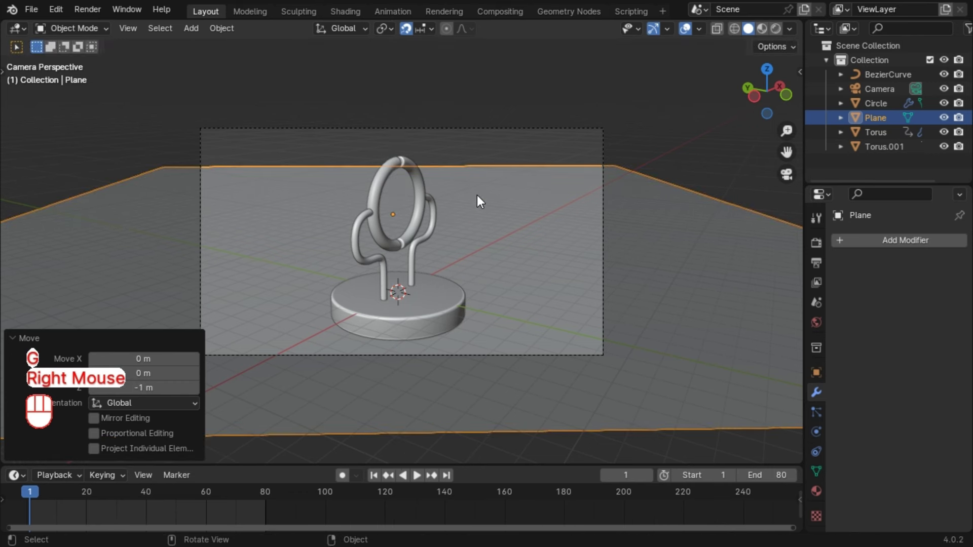
pyautogui.press('s')
pyautogui.rightClick(478, 196)
pyautogui.press('x')
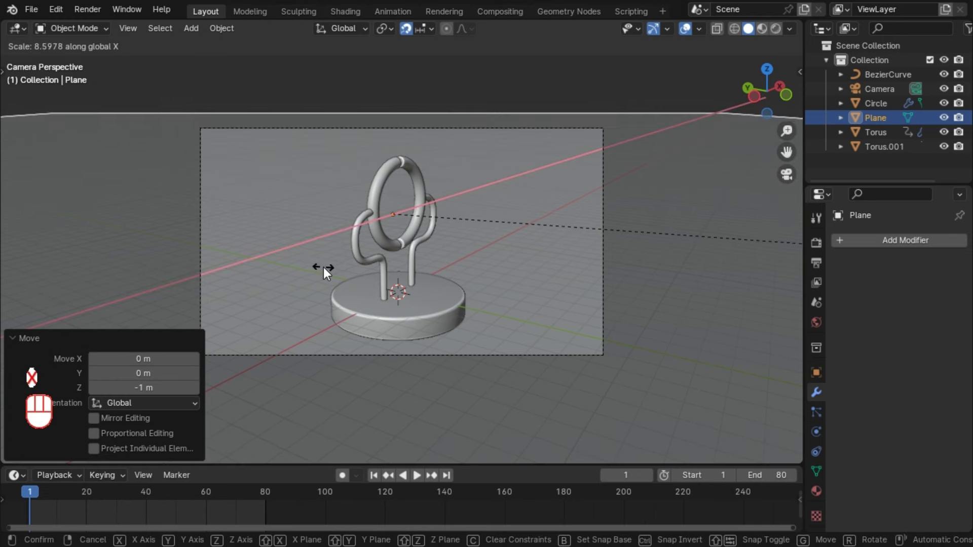
pyautogui.click(328, 274)
pyautogui.press('Tab')
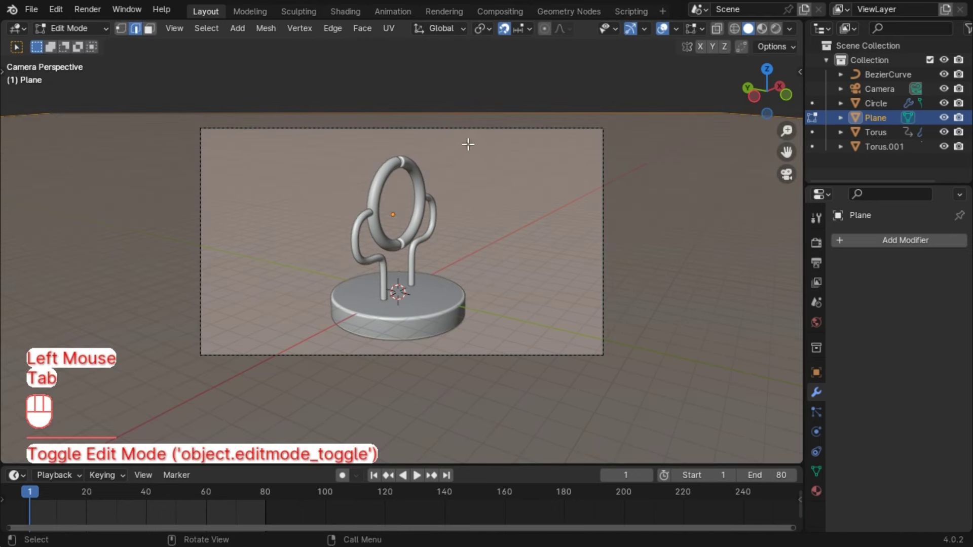
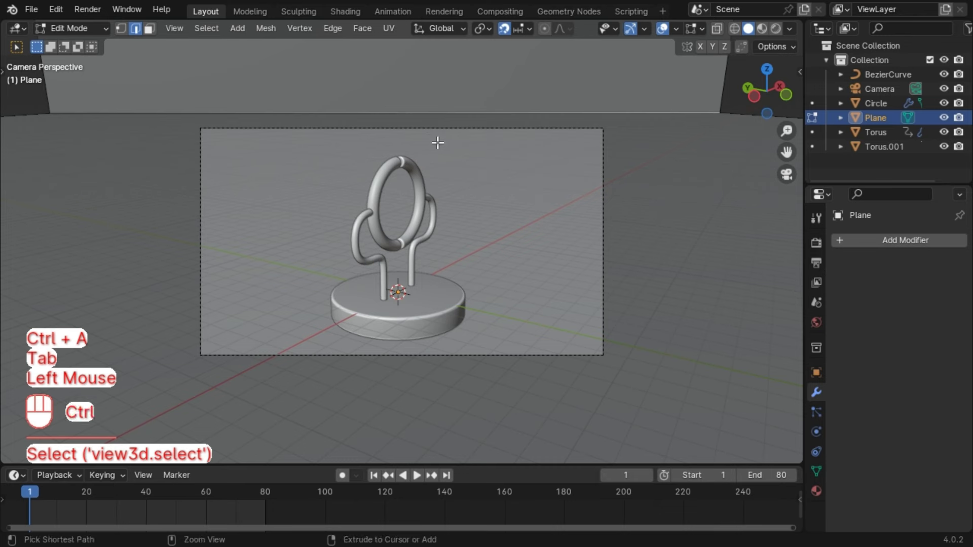
pyautogui.press('Tab')
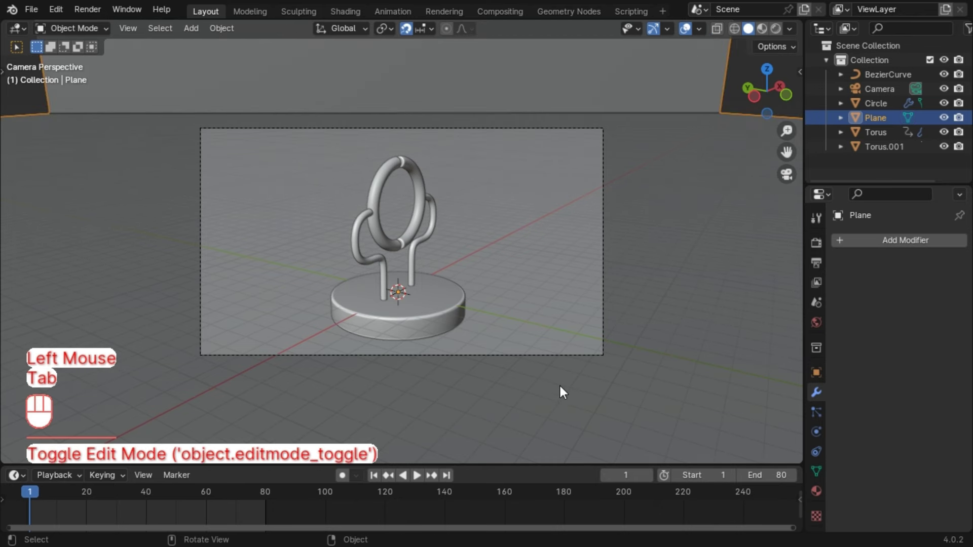
# Switch to a front orthographic view centered on the rings
pyautogui.click(561, 381)
pyautogui.scroll(3)
pyautogui.middleClick(374, 397)
pyautogui.scroll(-3)
pyautogui.middleClick(384, 386)
pyautogui.scroll(3)
pyautogui.click(767, 27)
pyautogui.click(753, 28)
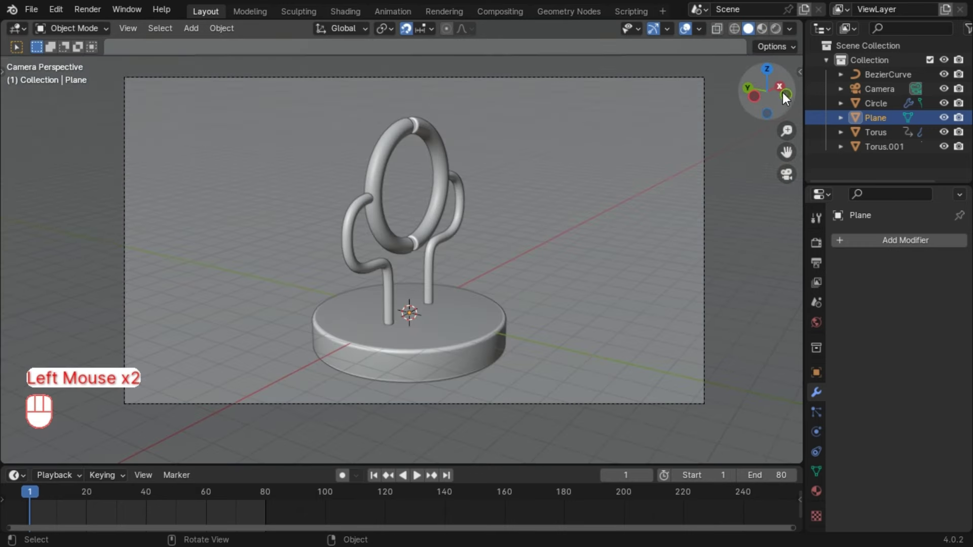
pyautogui.click(789, 98)
pyautogui.moveTo(662, 114); pyautogui.dragTo(569, 167)
pyautogui.scroll(3)
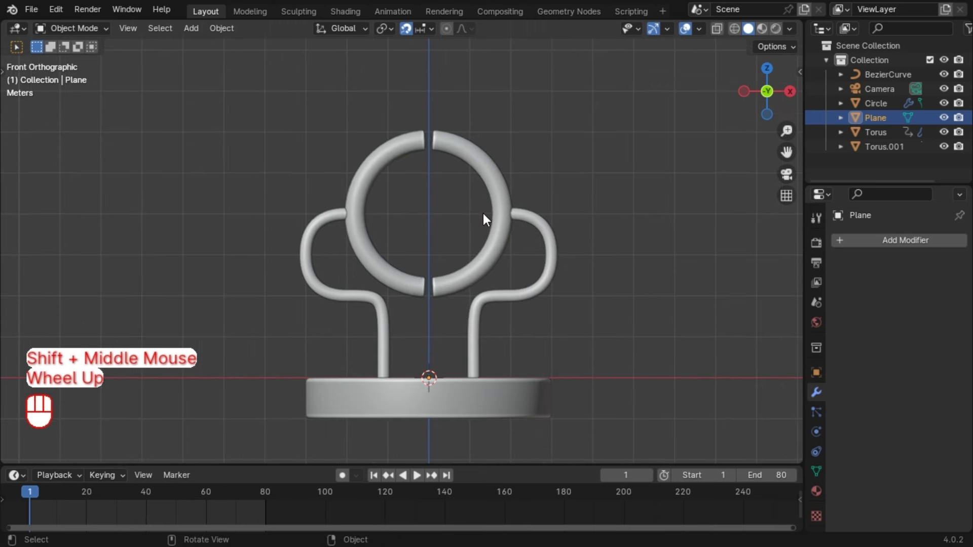
# Add a sphere and raise it 4 m along Z to sit inside the ring
pyautogui.press('shift+a')
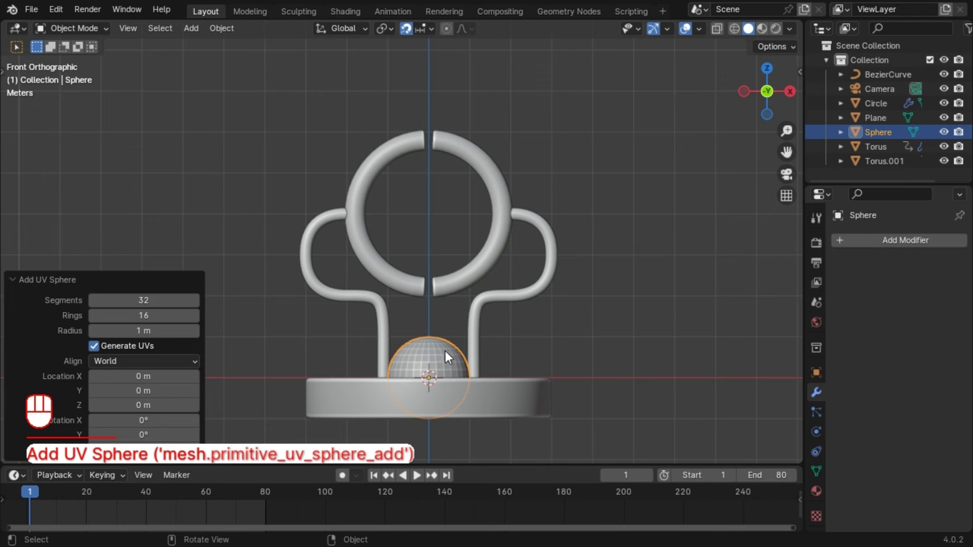
pyautogui.press('g')
pyautogui.press('z')
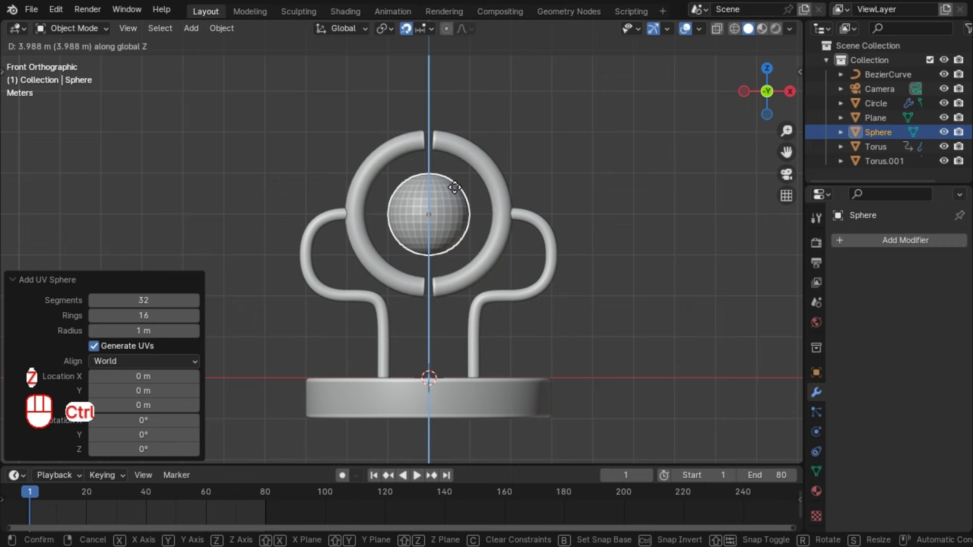
pyautogui.press('KP_4')
pyautogui.click(457, 192)
# Enlarge the sphere, add a Subdivision Surface modifier and shade it smooth
pyautogui.scroll(3)
pyautogui.moveTo(447, 222); pyautogui.dragTo(418, 243)
pyautogui.scroll(3)
pyautogui.press('s')
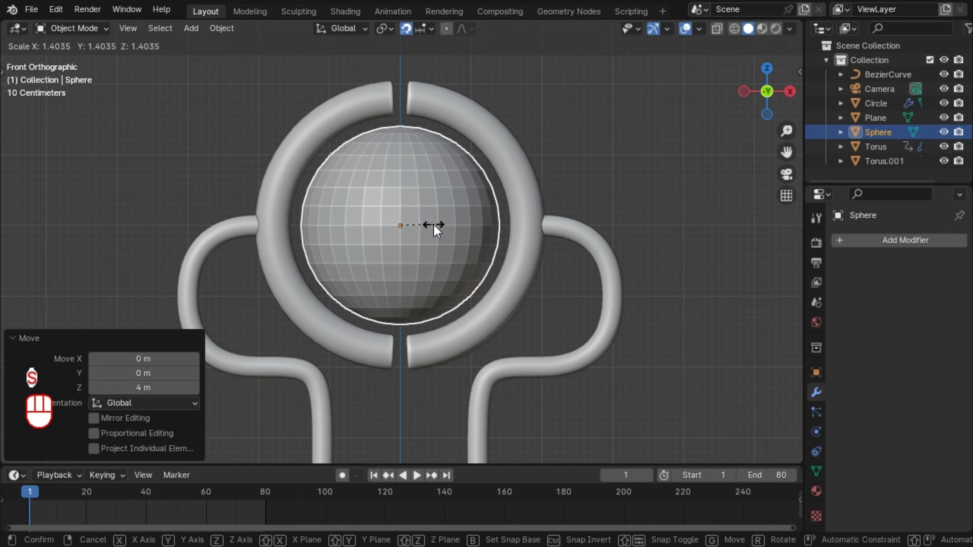
pyautogui.click(437, 229)
pyautogui.moveTo(895, 238); pyautogui.dragTo(714, 426)
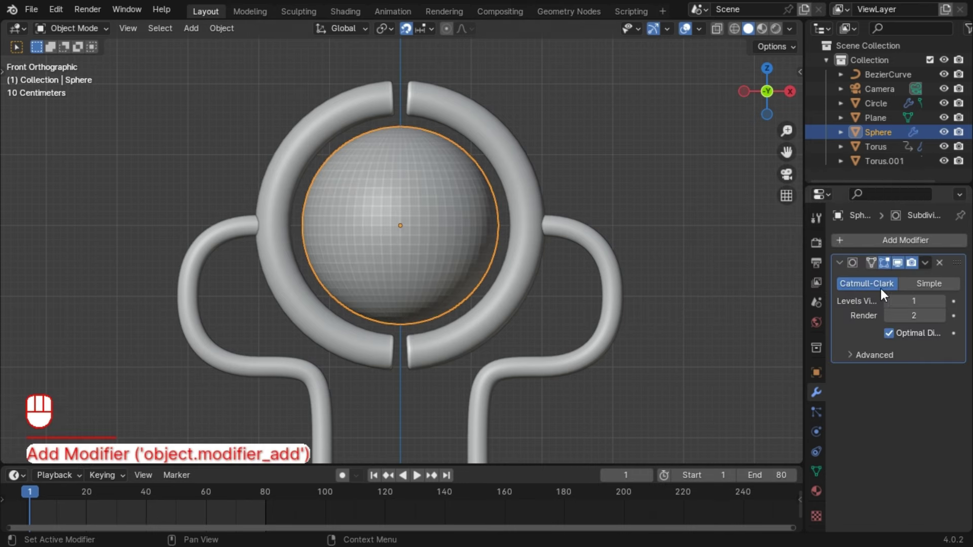
pyautogui.moveTo(451, 201); pyautogui.dragTo(417, 197)
pyautogui.moveTo(411, 194); pyautogui.dragTo(411, 207)
pyautogui.click(900, 268)
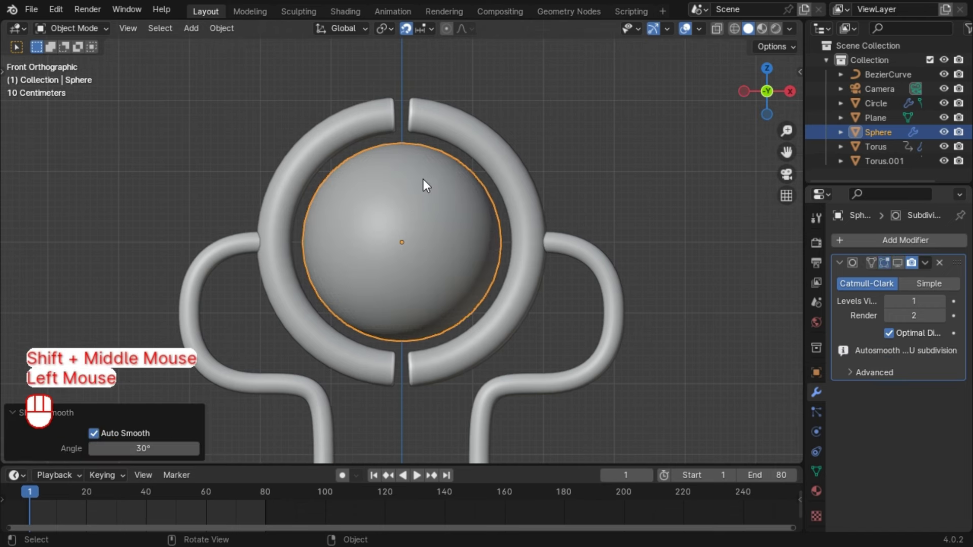
# Add a cylinder, move it into the ring's top gap and squash its height along Z
pyautogui.press('shift+a')
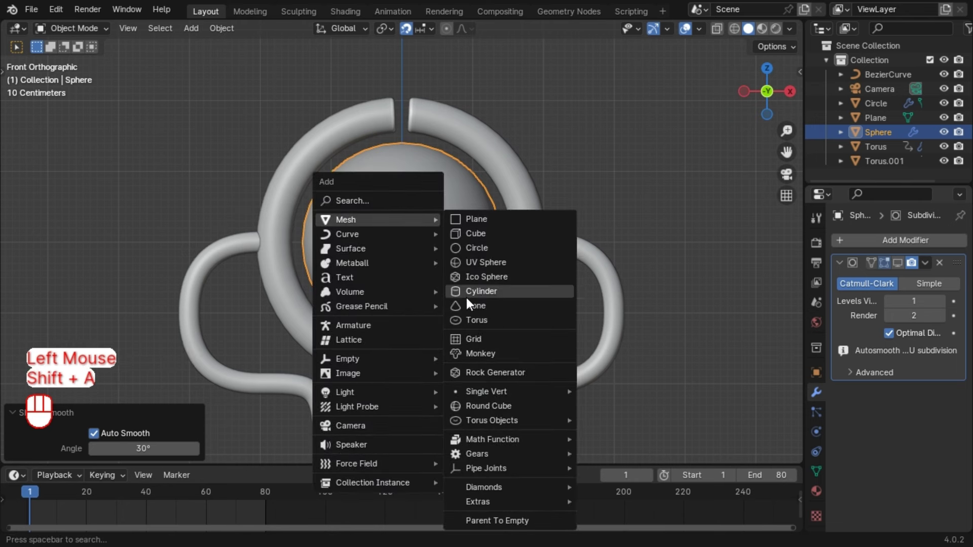
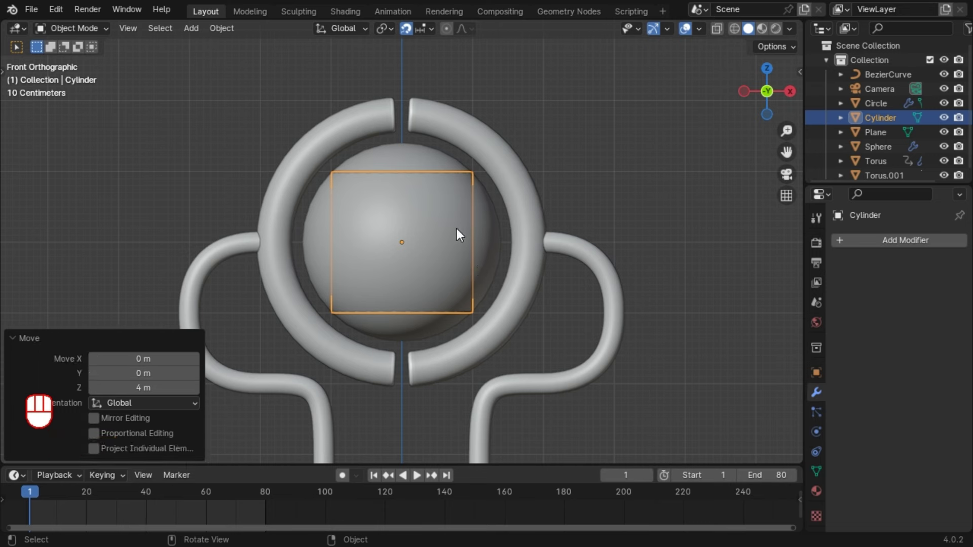
pyautogui.press('g')
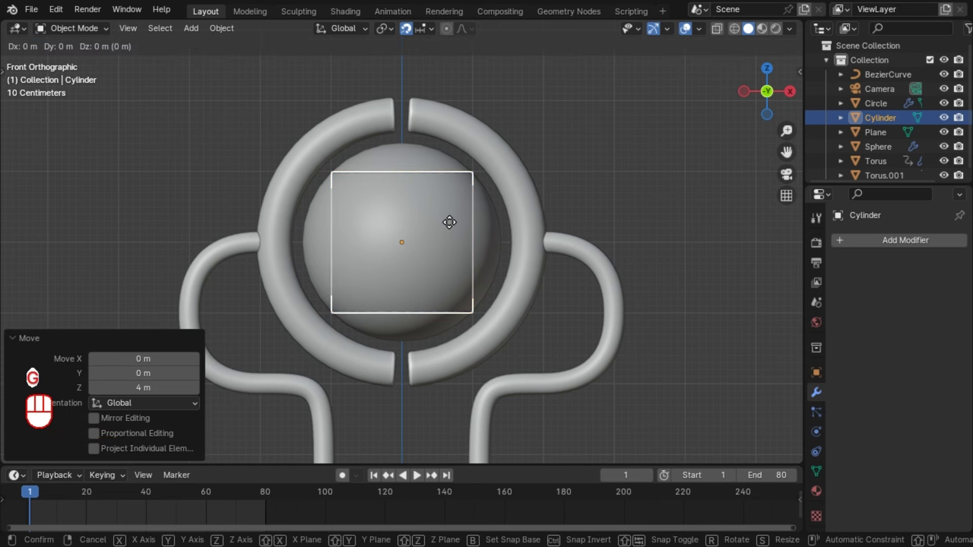
pyautogui.click(452, 102)
pyautogui.press('s')
pyautogui.press('z')
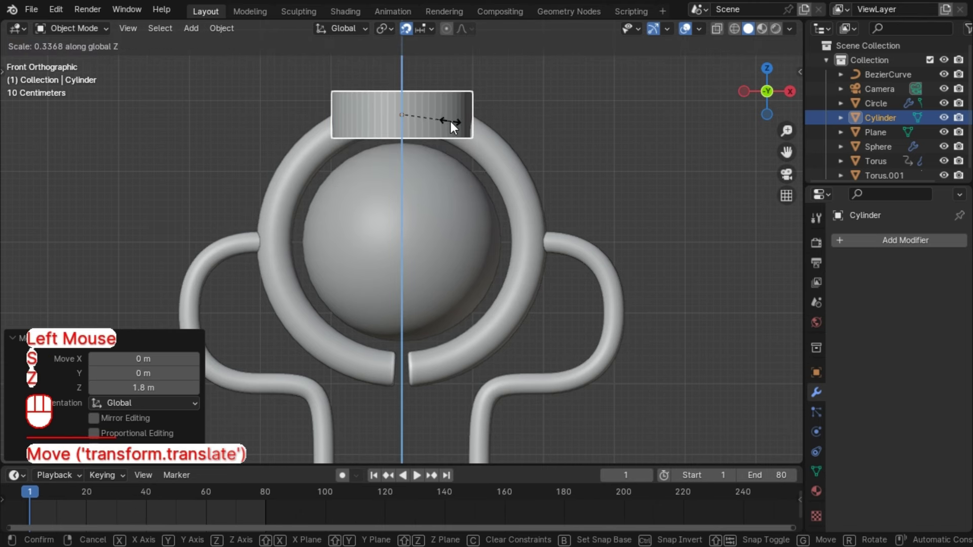
pyautogui.click(456, 126)
# Scale the cylinder's width to 0.08 while keeping its height fixed (S, Shift+Z)
pyautogui.press('s')
pyautogui.press('shift+z')
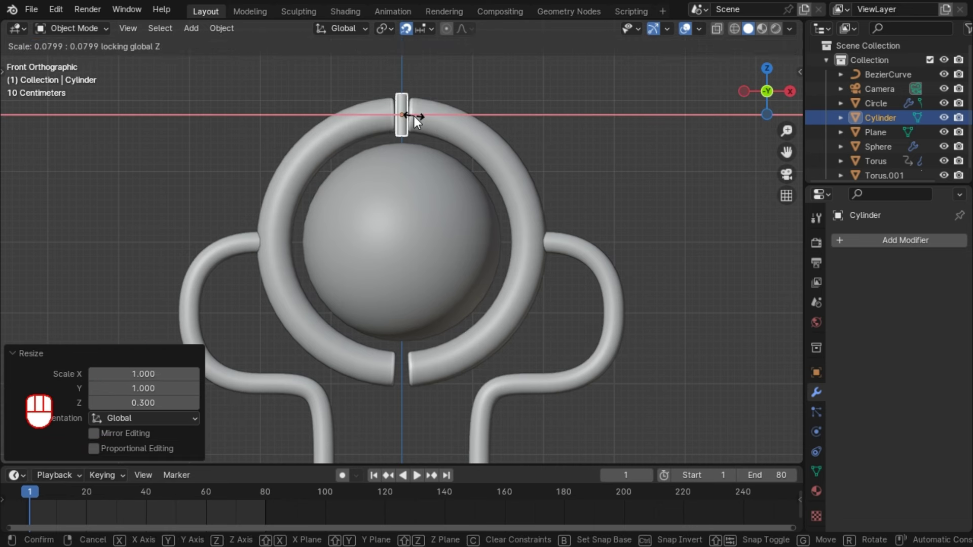
pyautogui.press('KP_Decimal')
pyautogui.press('KP_8')
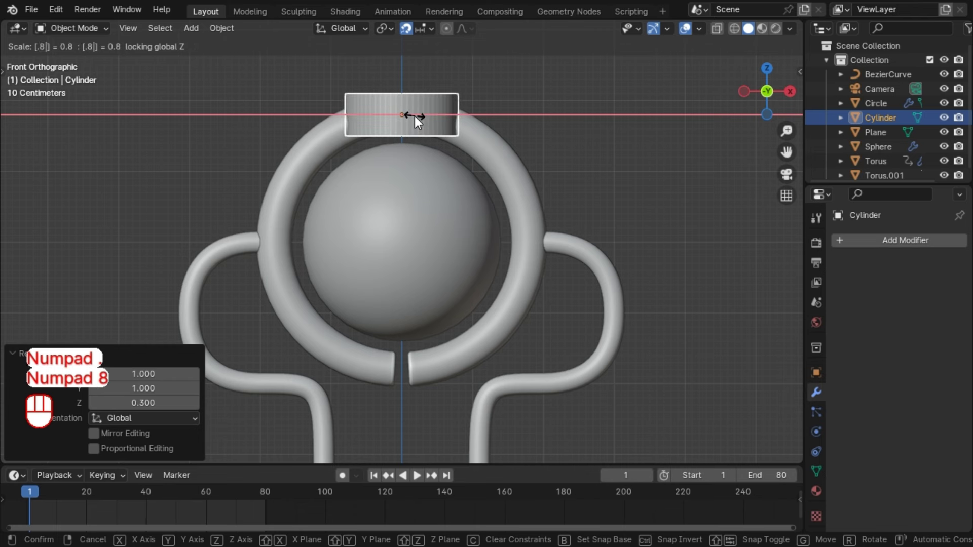
pyautogui.rightClick(420, 123)
pyautogui.press('s')
pyautogui.press('shift+z')
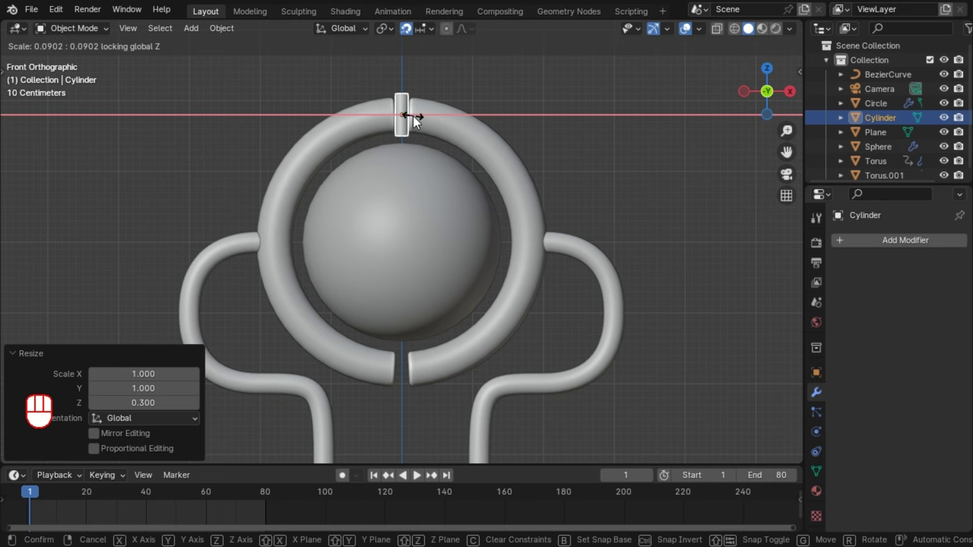
pyautogui.press('KP_Decimal')
pyautogui.press('KP_0')
pyautogui.press('KP_8')
pyautogui.click(418, 122)
# Nudge the thin cylinder vertically so it sits centred in the gap
pyautogui.scroll(3)
pyautogui.moveTo(414, 120); pyautogui.dragTo(428, 185)
pyautogui.scroll(3)
pyautogui.press('g')
pyautogui.press('z')
pyautogui.click(438, 197)
pyautogui.moveTo(448, 140); pyautogui.dragTo(417, 178)
pyautogui.scroll(3)
pyautogui.moveTo(395, 152); pyautogui.dragTo(393, 188)
# Give it Shade Auto Smooth and a 0.02 m, 5-segment Bevel, apply transforms, and duplicate it upward
pyautogui.rightClick(402, 160)
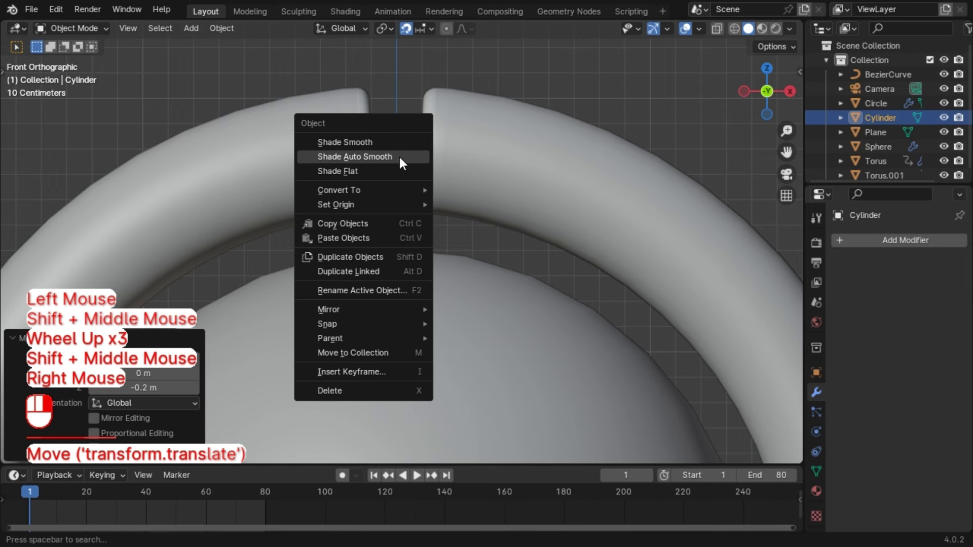
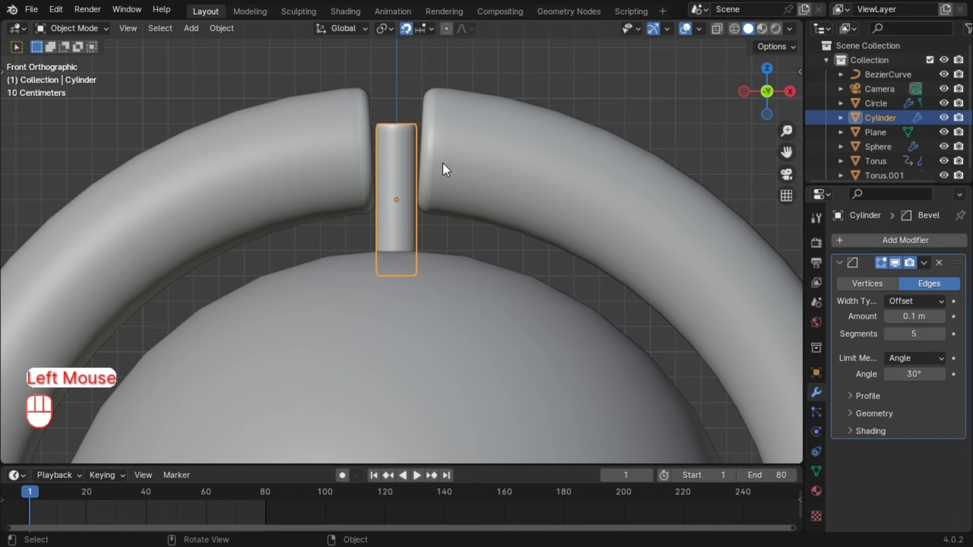
pyautogui.moveTo(417, 126); pyautogui.dragTo(415, 172)
pyautogui.click(410, 159)
pyautogui.press('ctrl+a')
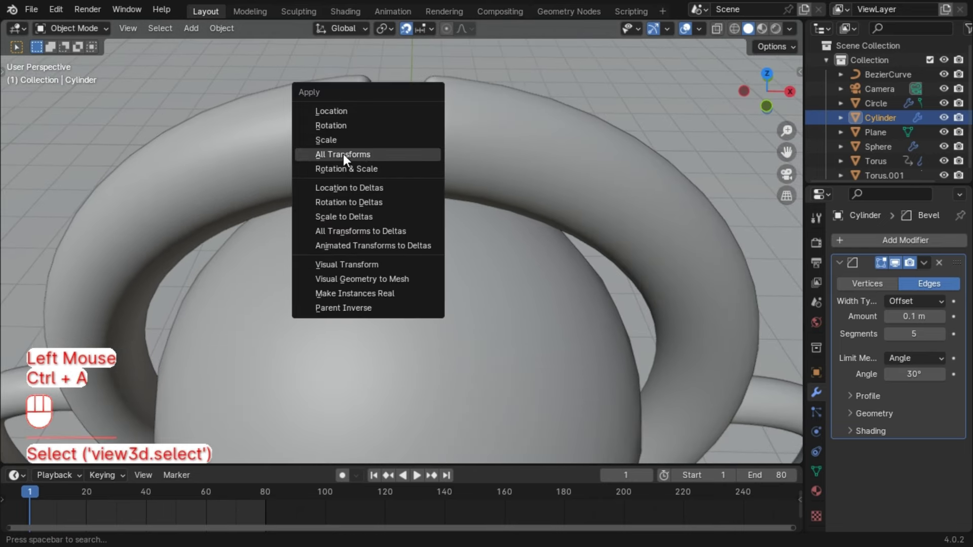
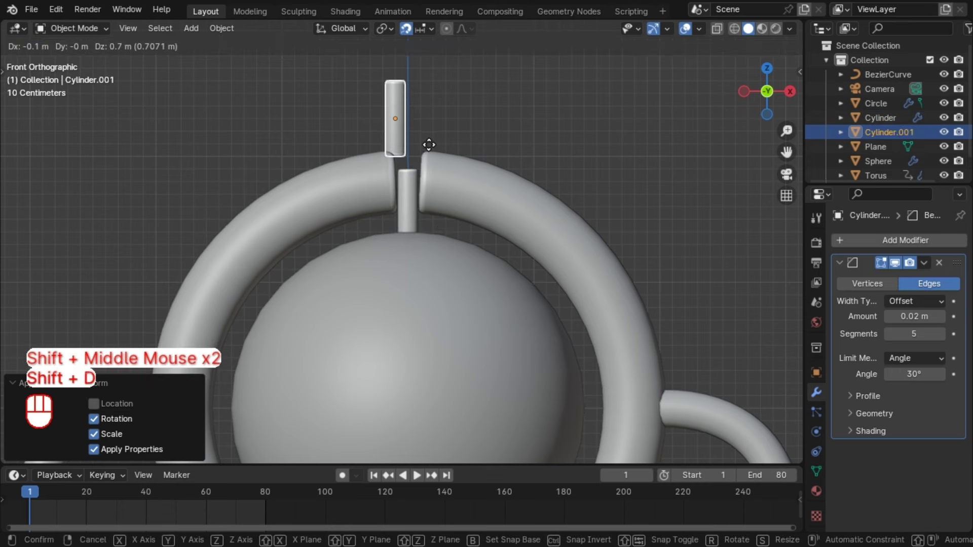
pyautogui.click(447, 158)
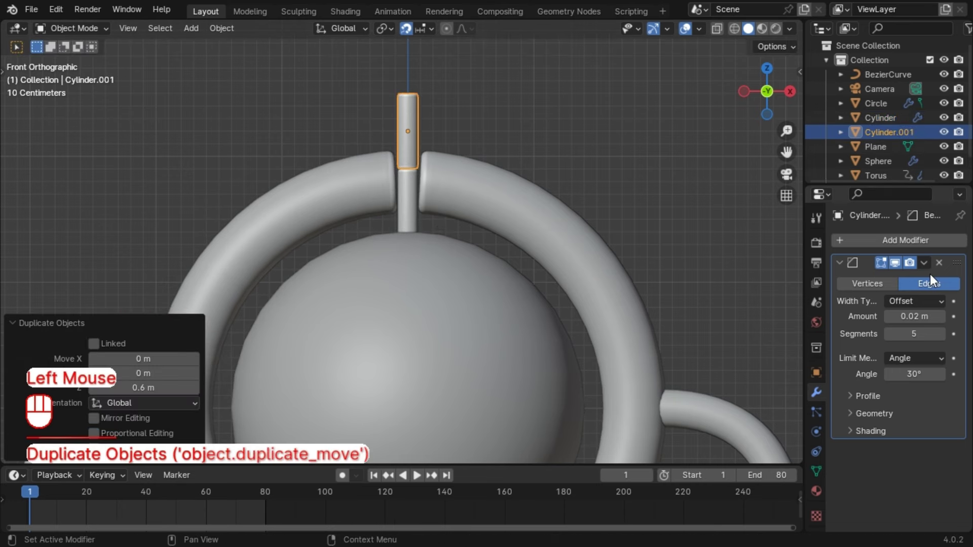
# Set the duplicate's Scale to 0.1, 0.1, 7 and Z location 7.91, making a tall thin rod
pyautogui.click(937, 268)
pyautogui.click(817, 382)
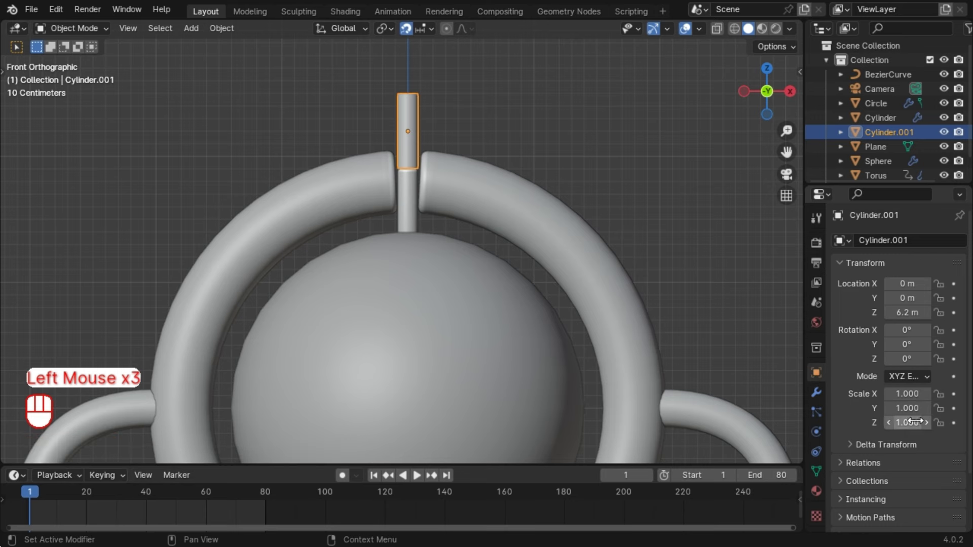
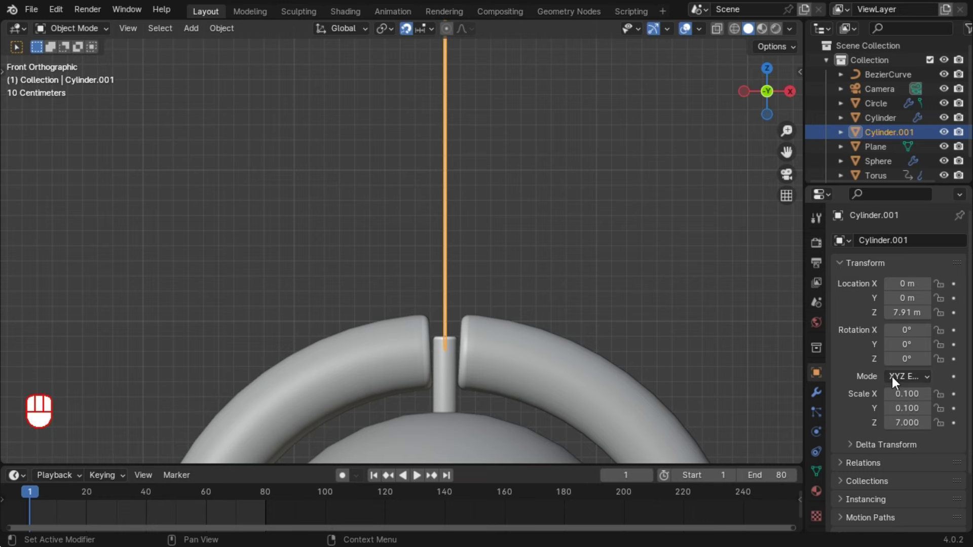
pyautogui.click(715, 324)
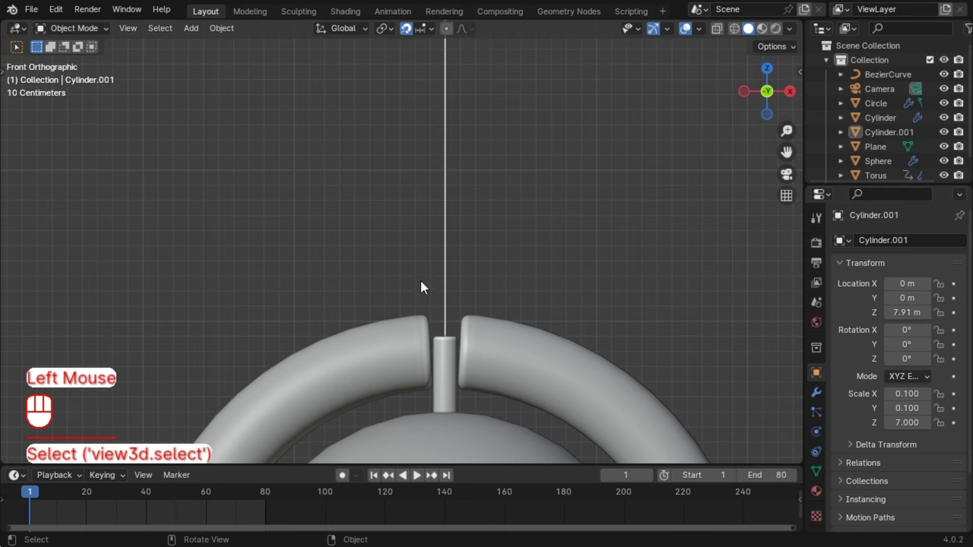
pyautogui.click(447, 264)
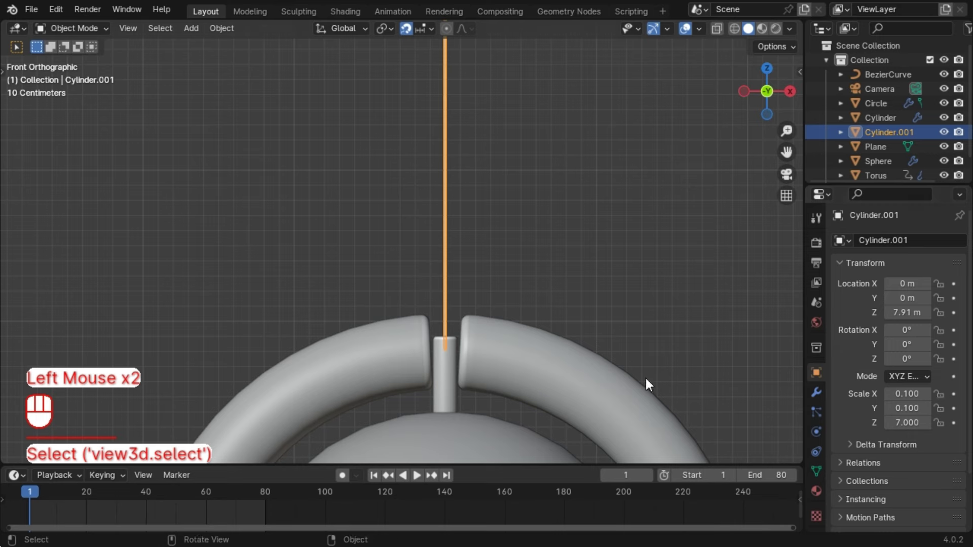
pyautogui.click(476, 276)
pyautogui.scroll(3)
pyautogui.moveTo(492, 323); pyautogui.dragTo(429, 219)
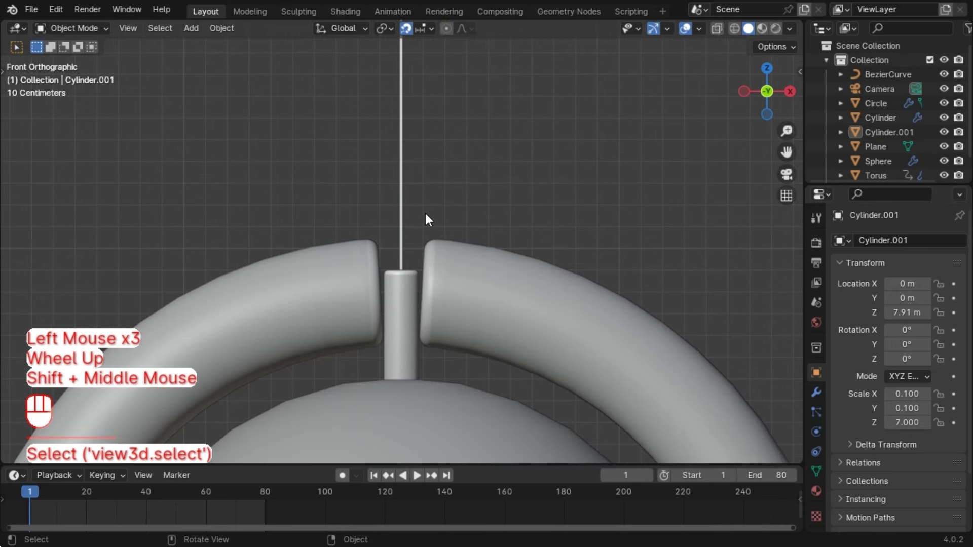
pyautogui.click(409, 220)
# Check the rod from several angles, then apply the small gap cylinder's Bevel modifier
pyautogui.scroll(3)
pyautogui.click(128, 376)
pyautogui.click(132, 397)
pyautogui.moveTo(585, 239); pyautogui.dragTo(578, 238)
pyautogui.scroll(-3)
pyautogui.moveTo(465, 225); pyautogui.dragTo(490, 259)
pyautogui.scroll(-3)
pyautogui.scroll(3)
pyautogui.moveTo(486, 172); pyautogui.dragTo(498, 215)
pyautogui.scroll(-3)
pyautogui.middleClick(541, 295)
pyautogui.scroll(3)
pyautogui.moveTo(436, 271); pyautogui.dragTo(462, 131)
pyautogui.moveTo(462, 179); pyautogui.dragTo(412, 223)
pyautogui.click(382, 168)
pyautogui.scroll(3)
pyautogui.click(374, 129)
pyautogui.click(825, 393)
pyautogui.press('ctrl+a')
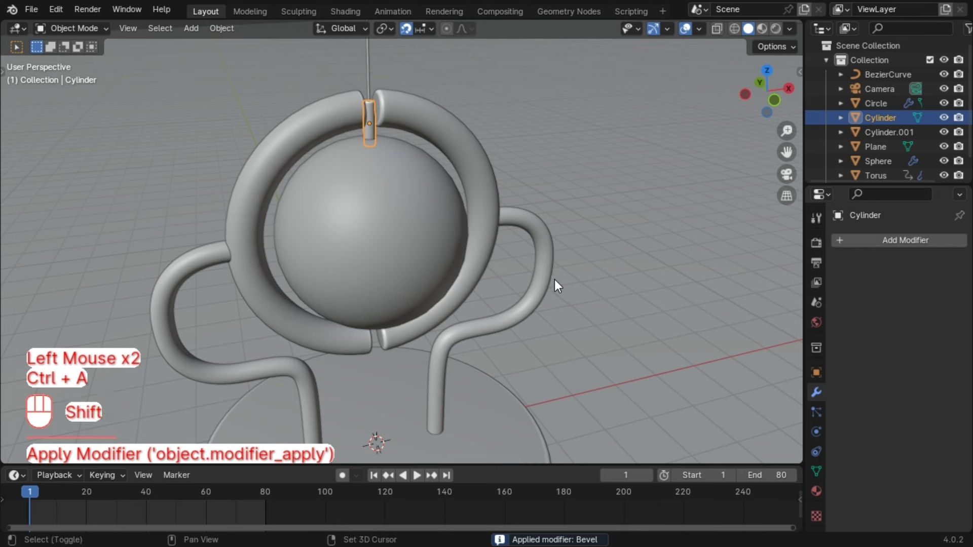
# Apply the sphere's Subdivision modifier and join the small cylinder into it with Ctrl+J
pyautogui.click(434, 244)
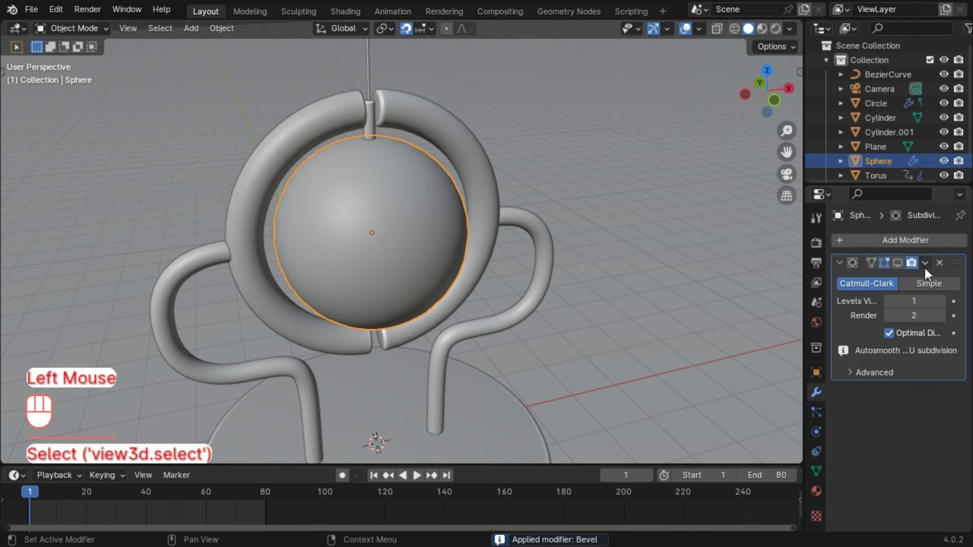
pyautogui.press('ctrl+a')
pyautogui.click(376, 133)
pyautogui.click(372, 185)
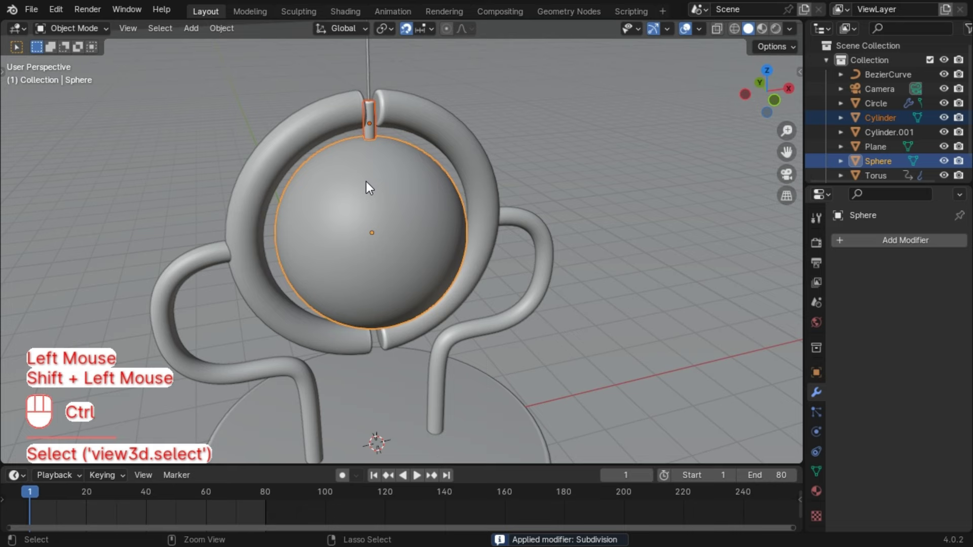
pyautogui.press('ctrl+j')
# Orbit around the sculpture to inspect the merged sphere and cylinder
pyautogui.moveTo(384, 174); pyautogui.dragTo(400, 243)
pyautogui.scroll(3)
pyautogui.moveTo(388, 243); pyautogui.dragTo(333, 223)
pyautogui.click(763, 95)
pyautogui.scroll(-3)
pyautogui.click(401, 130)
pyautogui.moveTo(417, 275); pyautogui.dragTo(412, 246)
pyautogui.scroll(3)
pyautogui.moveTo(471, 74); pyautogui.dragTo(462, 85)
pyautogui.click(403, 235)
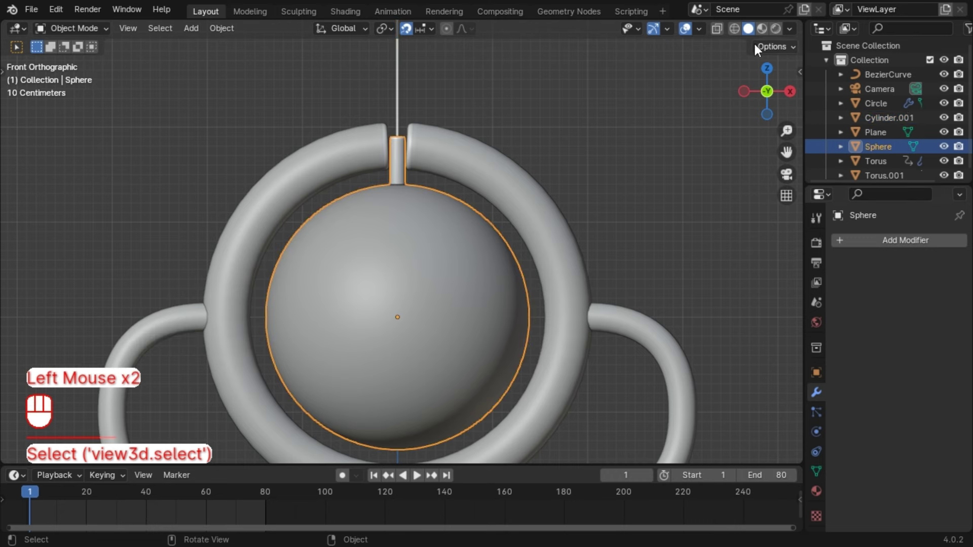
# In material preview, give the sphere a new material with its base colour set and Metallic 1
pyautogui.click(763, 36)
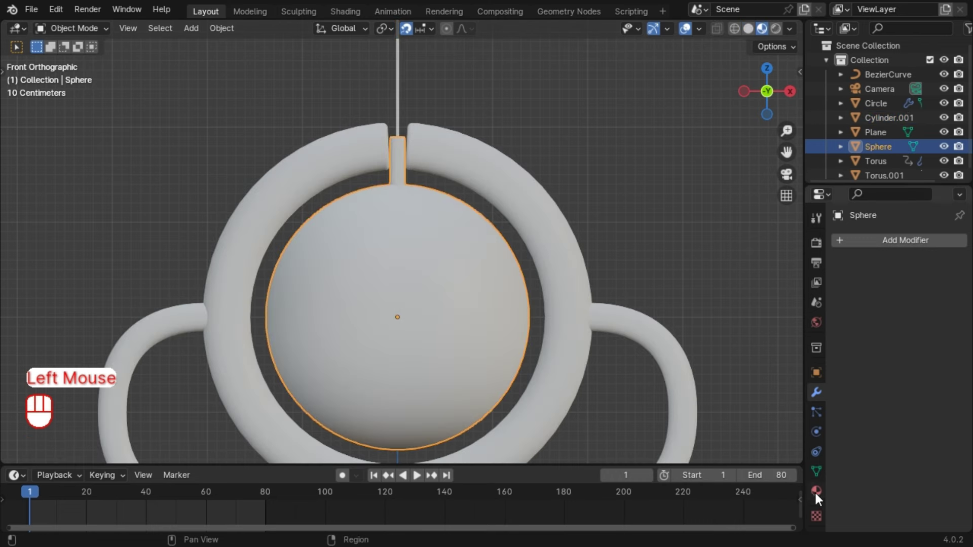
pyautogui.click(820, 502)
pyautogui.click(874, 312)
pyautogui.moveTo(874, 307); pyautogui.dragTo(867, 371)
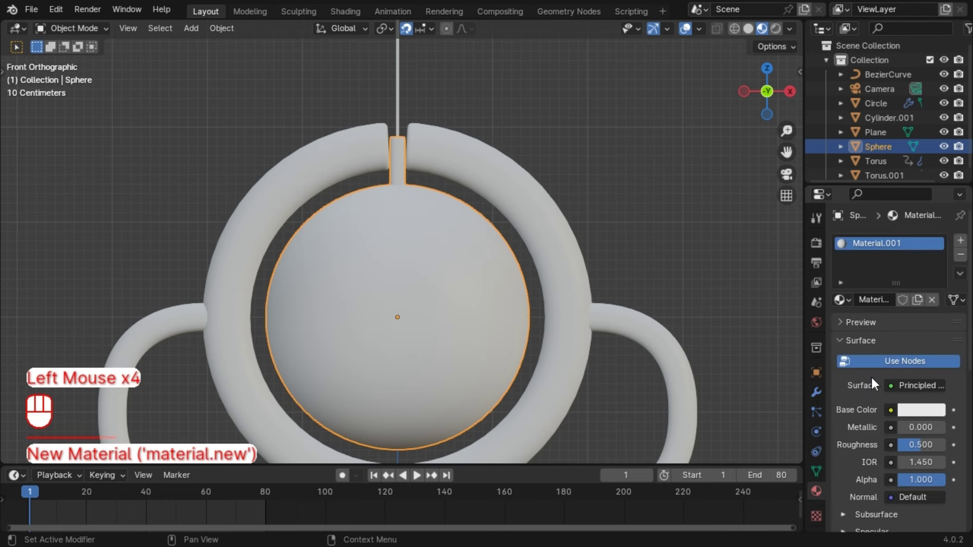
pyautogui.click(920, 413)
pyautogui.press('KP_9')
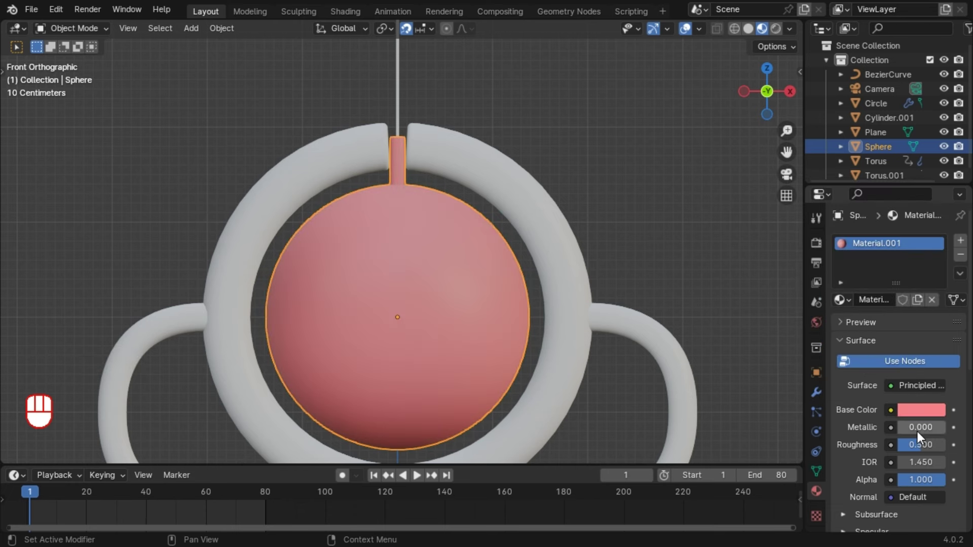
pyautogui.click(922, 436)
pyautogui.click(931, 453)
pyautogui.click(626, 243)
# Give the long rod its own metallic material with adjusted colour and roughness
pyautogui.click(402, 102)
pyautogui.click(906, 308)
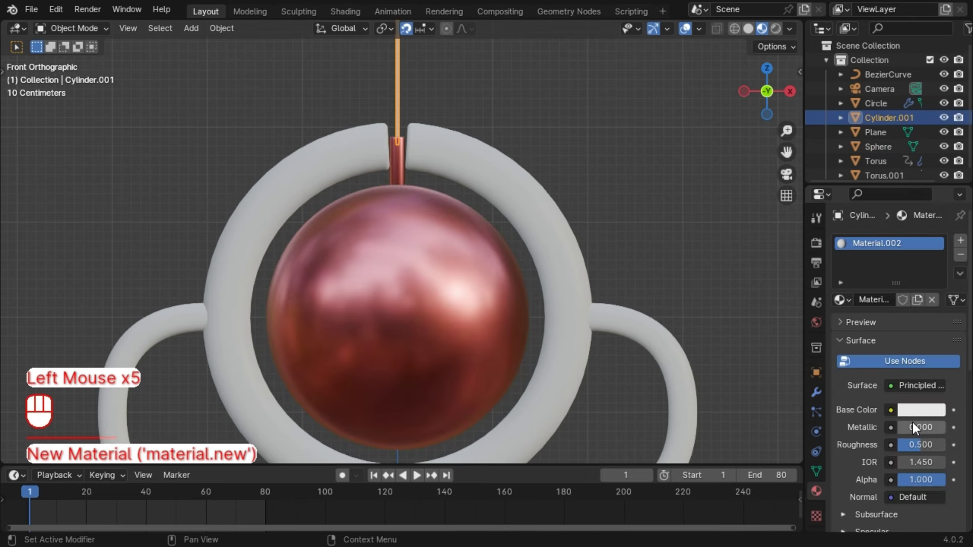
pyautogui.moveTo(909, 430); pyautogui.dragTo(954, 436)
pyautogui.moveTo(174, 437); pyautogui.dragTo(947, 433)
pyautogui.click(922, 446)
pyautogui.click(594, 169)
pyautogui.moveTo(468, 93); pyautogui.dragTo(485, 124)
pyautogui.click(432, 145)
pyautogui.moveTo(522, 321); pyautogui.dragTo(579, 259)
# Coat the tube curves and torus ring in peach bronze metal, Metallic 1, Roughness 0.3
pyautogui.click(246, 208)
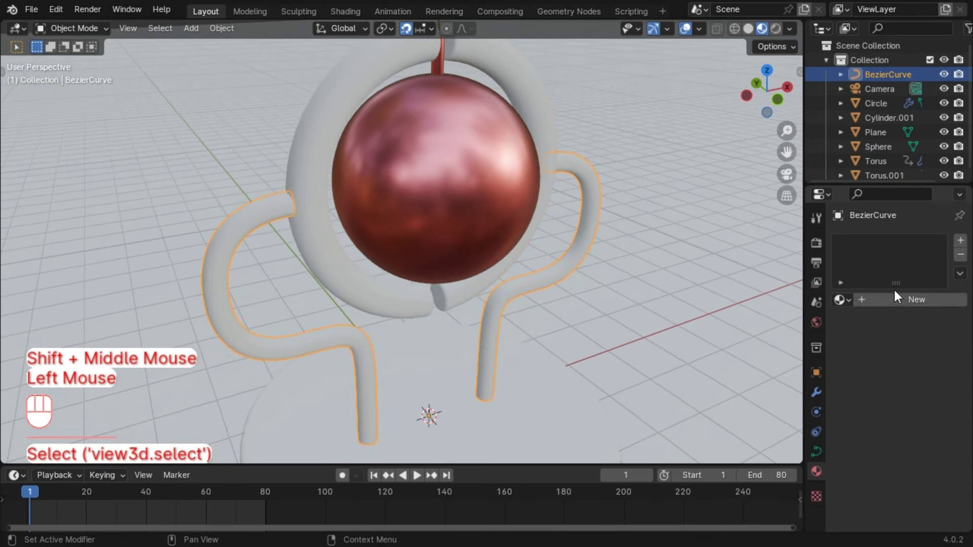
pyautogui.click(896, 304)
pyautogui.click(936, 414)
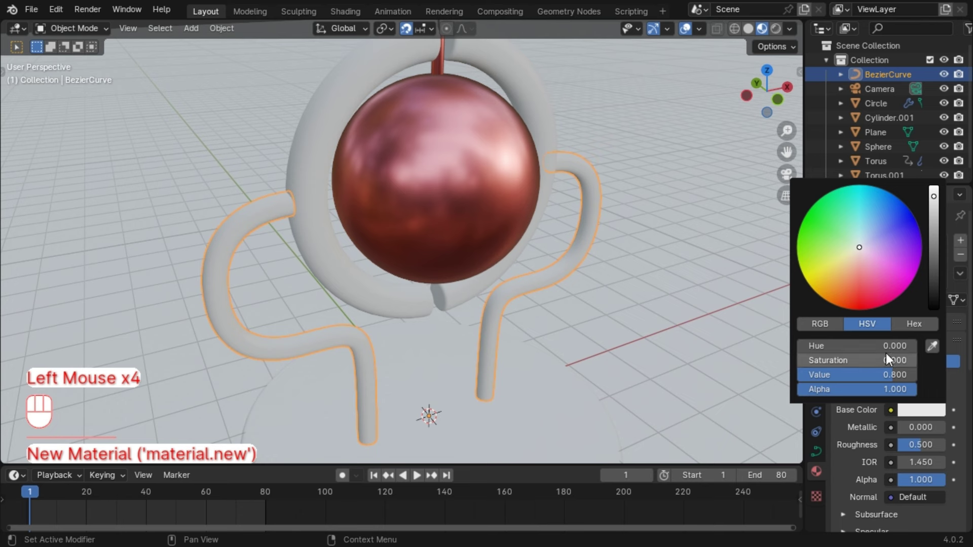
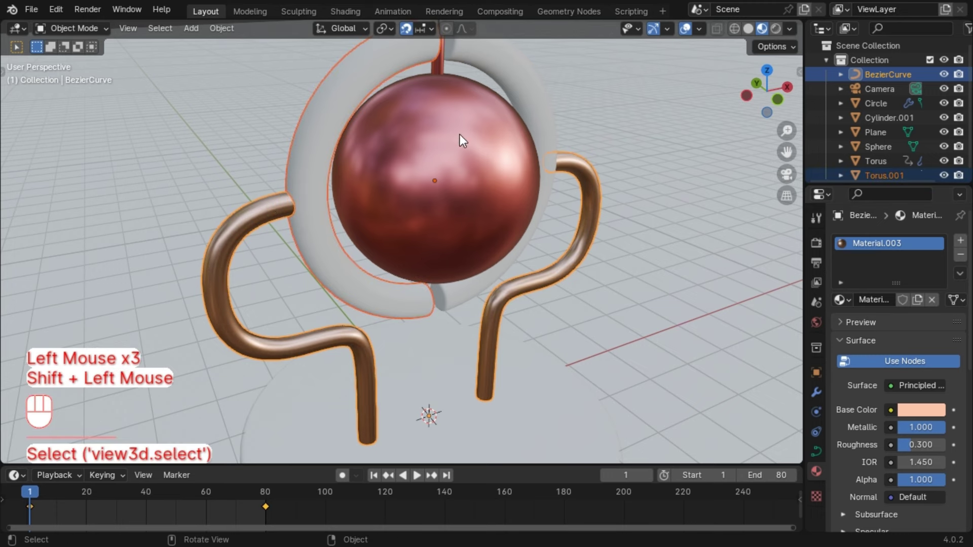
pyautogui.click(320, 127)
pyautogui.moveTo(851, 301); pyautogui.dragTo(634, 240)
pyautogui.click(534, 106)
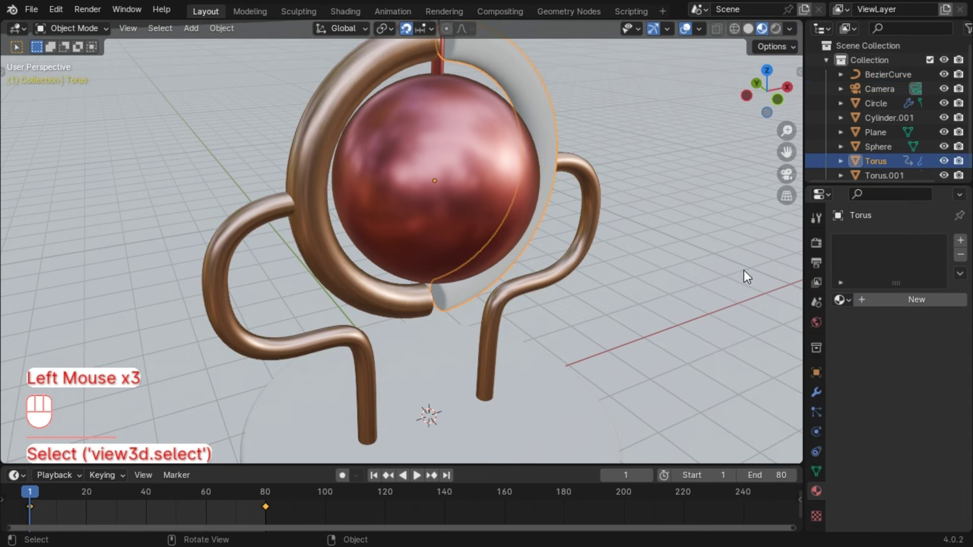
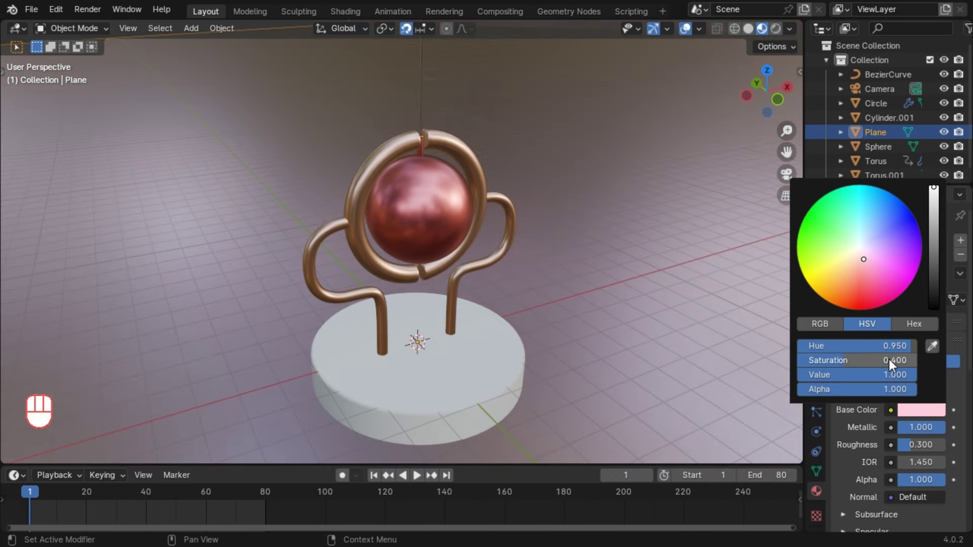
# Raise the pink floor plane's roughness to 0.4
pyautogui.moveTo(929, 448); pyautogui.dragTo(927, 445)
pyautogui.scroll(-3)
pyautogui.scroll(3)
# Preview the swing animation through the camera in Rendered mode, then return to Solid shading
pyautogui.click(782, 179)
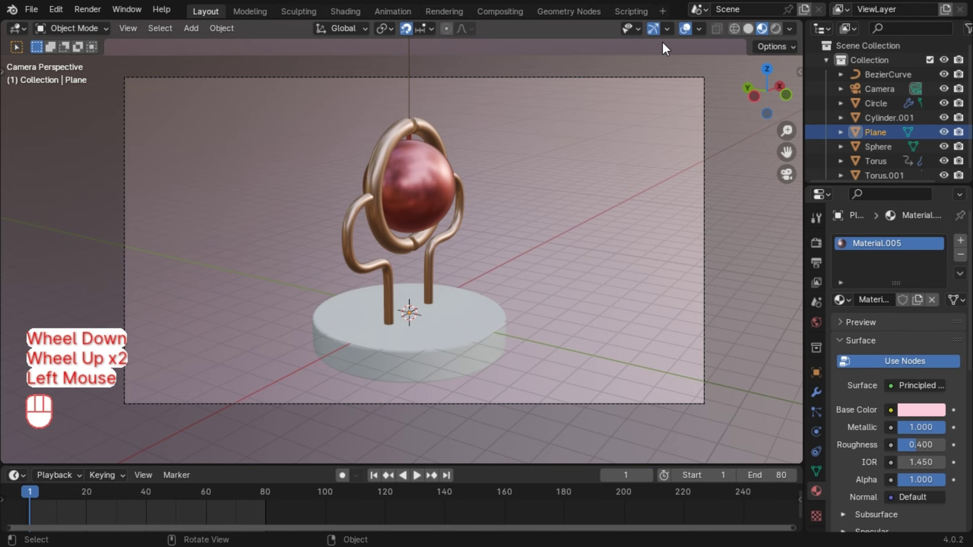
pyautogui.click(686, 30)
pyautogui.press('space')
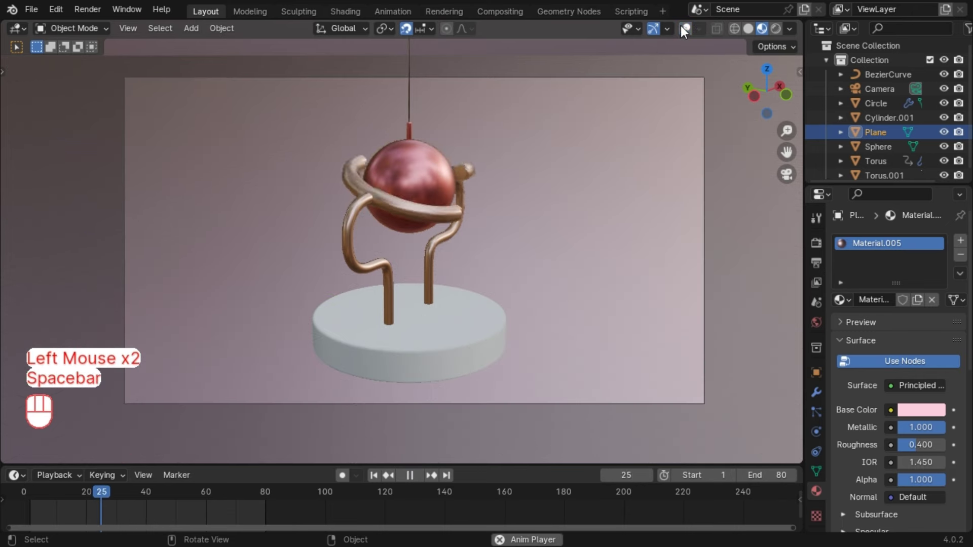
pyautogui.press('space')
pyautogui.click(685, 30)
pyautogui.click(378, 482)
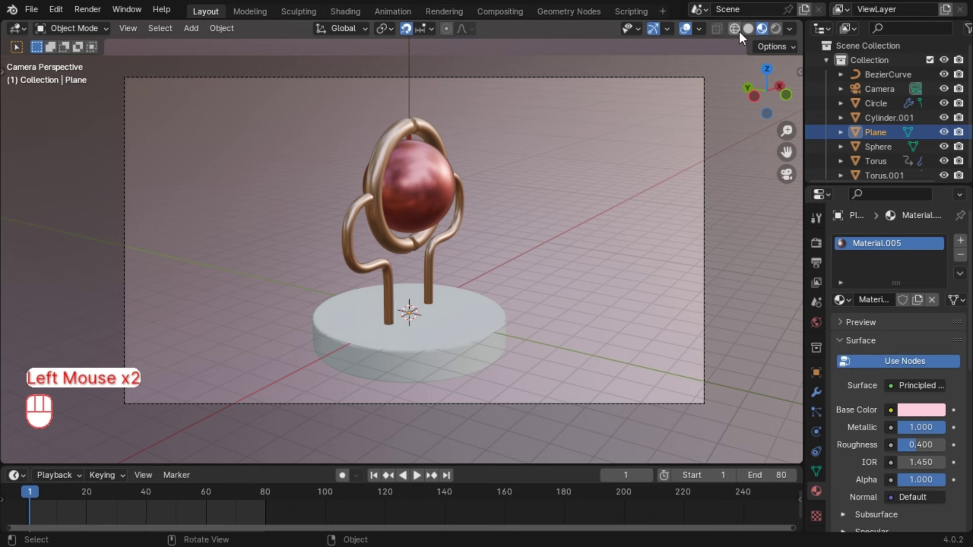
pyautogui.click(749, 35)
pyautogui.middleClick(515, 129)
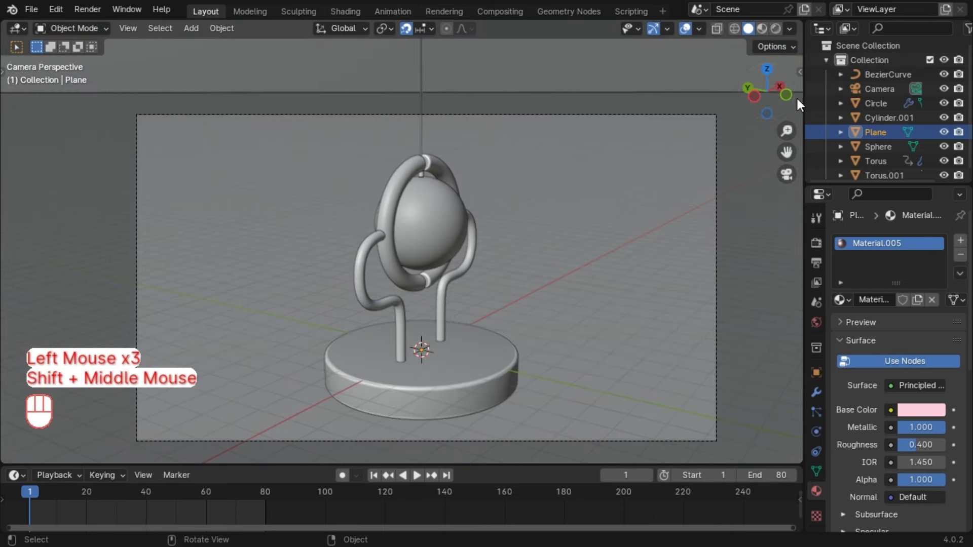
# From front view, add a cube-shaped Empty at the pivot point at the top of the rod
pyautogui.click(795, 102)
pyautogui.moveTo(286, 108); pyautogui.dragTo(349, 137)
pyautogui.click(193, 154)
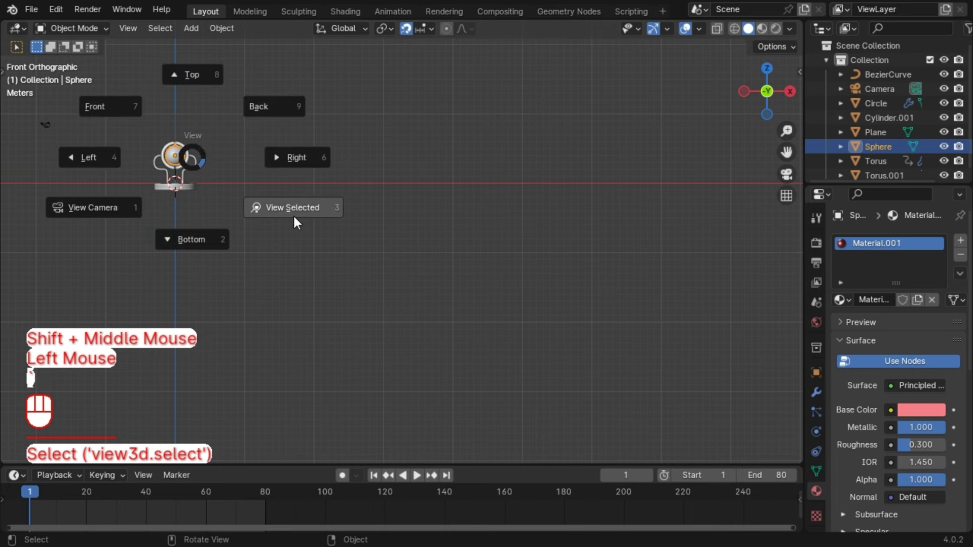
pyautogui.scroll(-3)
pyautogui.middleClick(382, 247)
pyautogui.press('shift+a')
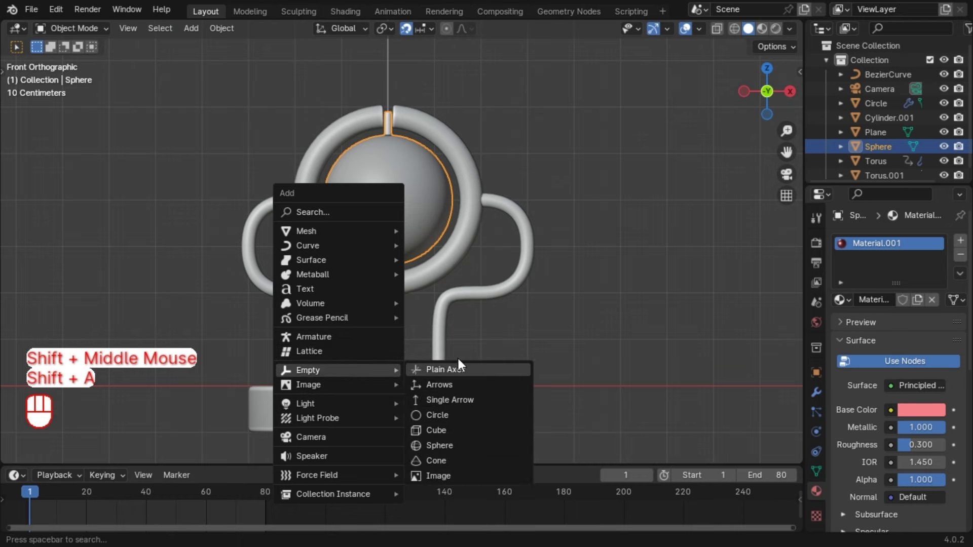
pyautogui.scroll(-3)
pyautogui.moveTo(443, 236); pyautogui.dragTo(431, 342)
pyautogui.press('g')
pyautogui.press('z')
pyautogui.click(452, 59)
pyautogui.click(800, 179)
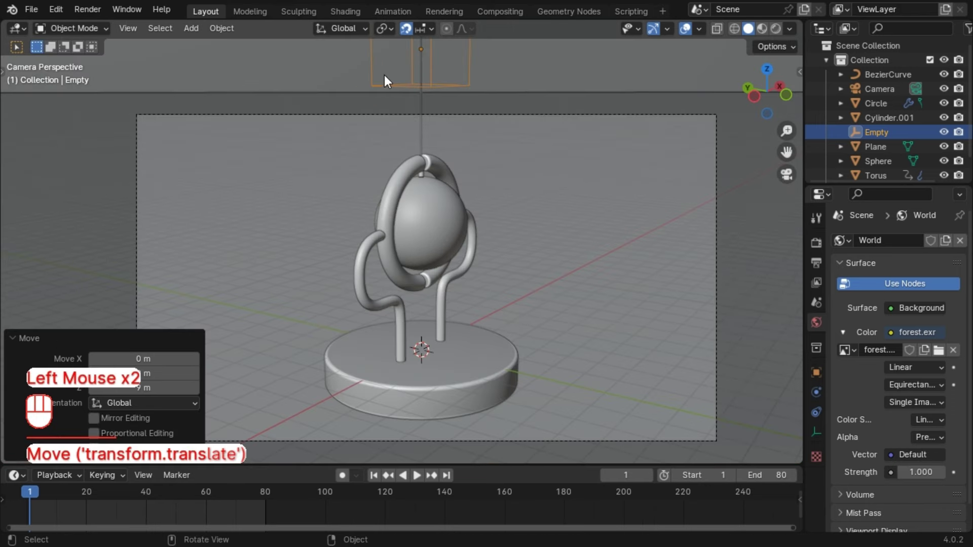
# Parent the sphere and rod to the Empty (Ctrl+P Object) and test-rotate it as a pendulum
pyautogui.click(435, 199)
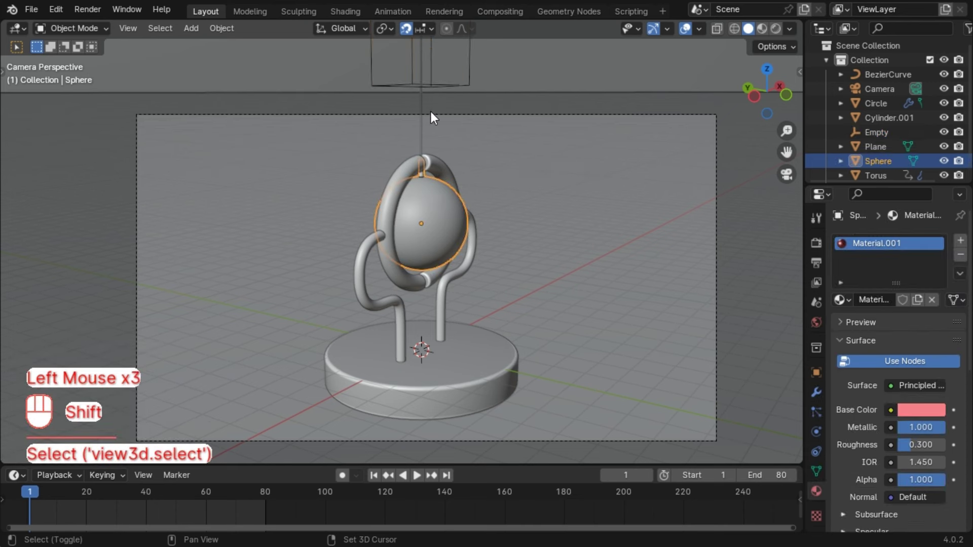
pyautogui.click(423, 113)
pyautogui.click(444, 90)
pyautogui.press('ctrl+p')
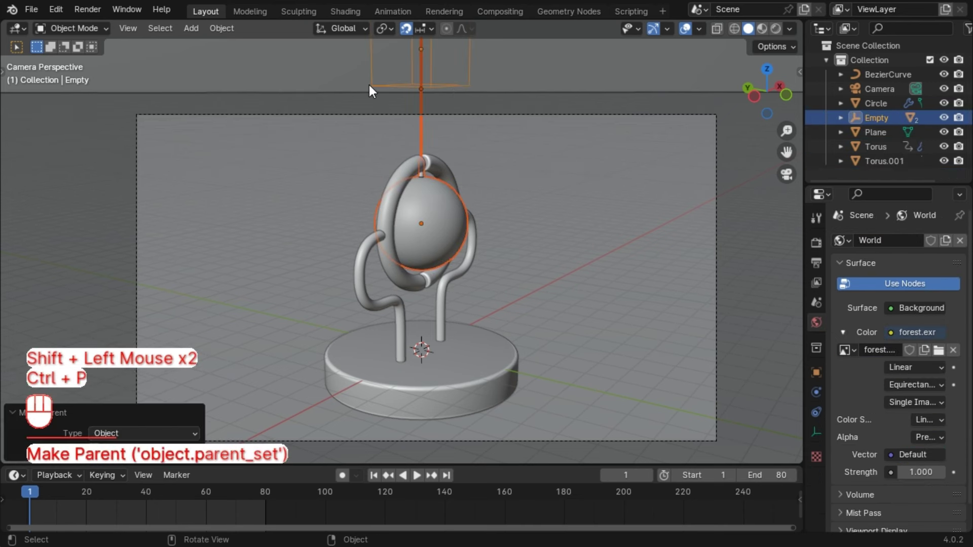
pyautogui.click(454, 89)
pyautogui.press('r')
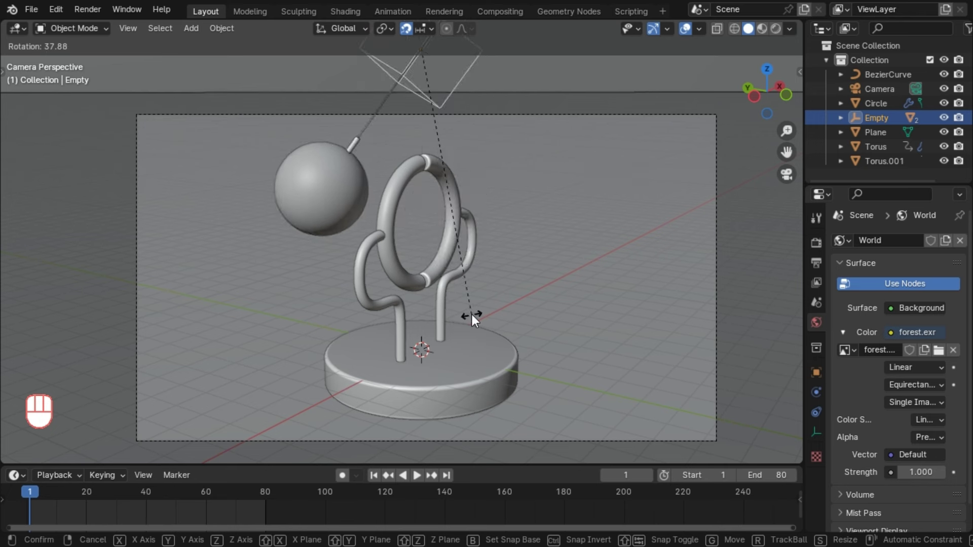
pyautogui.rightClick(478, 321)
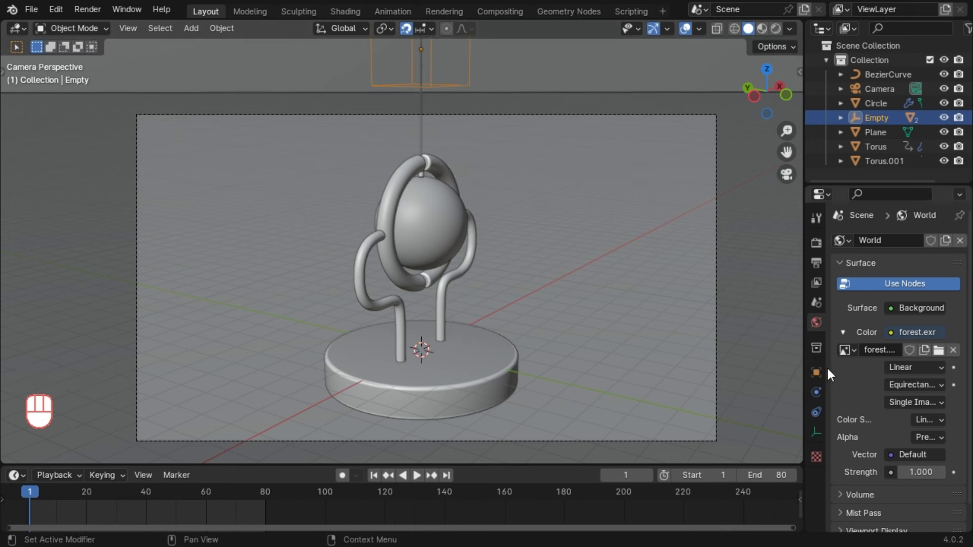
# Keyframe the empty's X rotation at 0° on frames 1, 40 and 80
pyautogui.click(824, 373)
pyautogui.moveTo(901, 335); pyautogui.dragTo(897, 334)
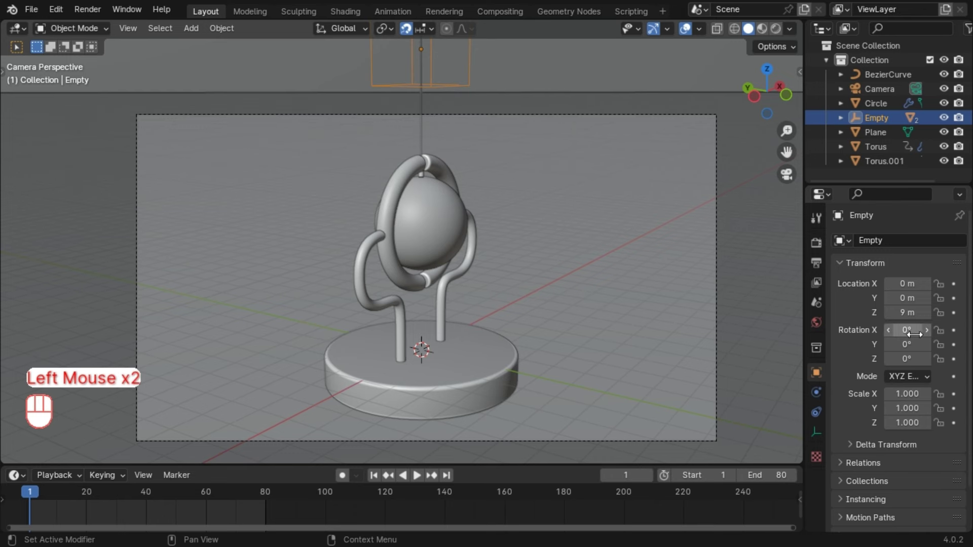
pyautogui.click(959, 331)
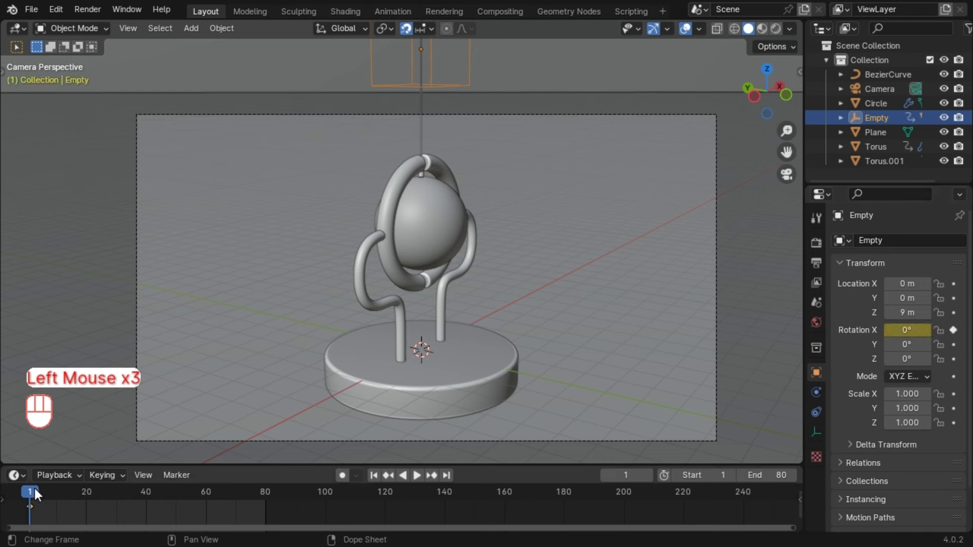
pyautogui.moveTo(45, 498); pyautogui.dragTo(149, 513)
pyautogui.click(957, 339)
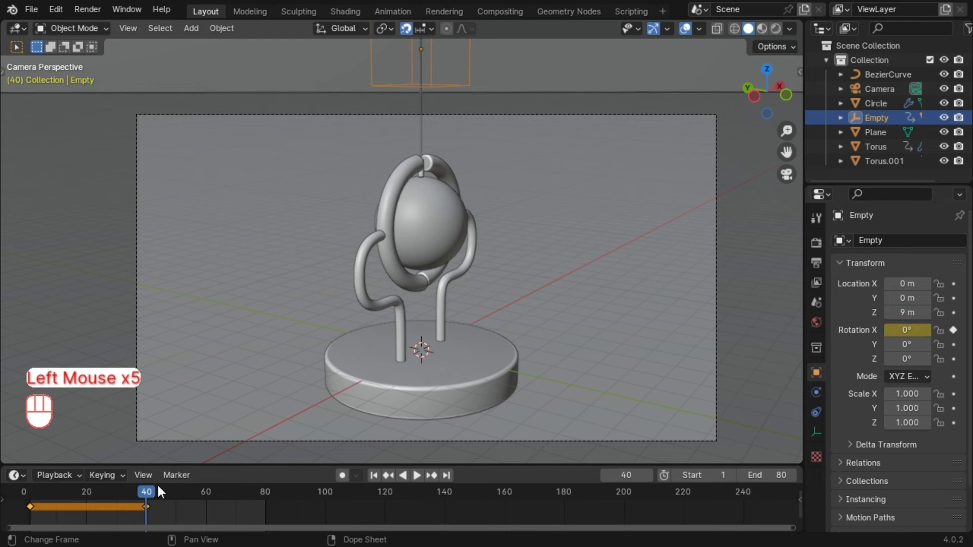
pyautogui.moveTo(153, 492); pyautogui.dragTo(269, 520)
pyautogui.click(948, 339)
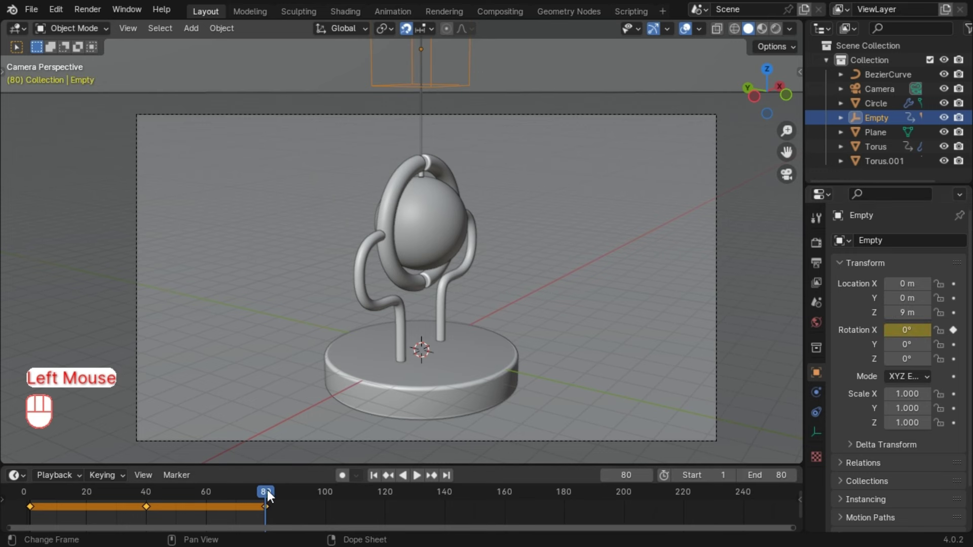
# Keyframe X rotation -50° at frame 60 and play back to check the swing
pyautogui.moveTo(266, 499); pyautogui.dragTo(105, 498)
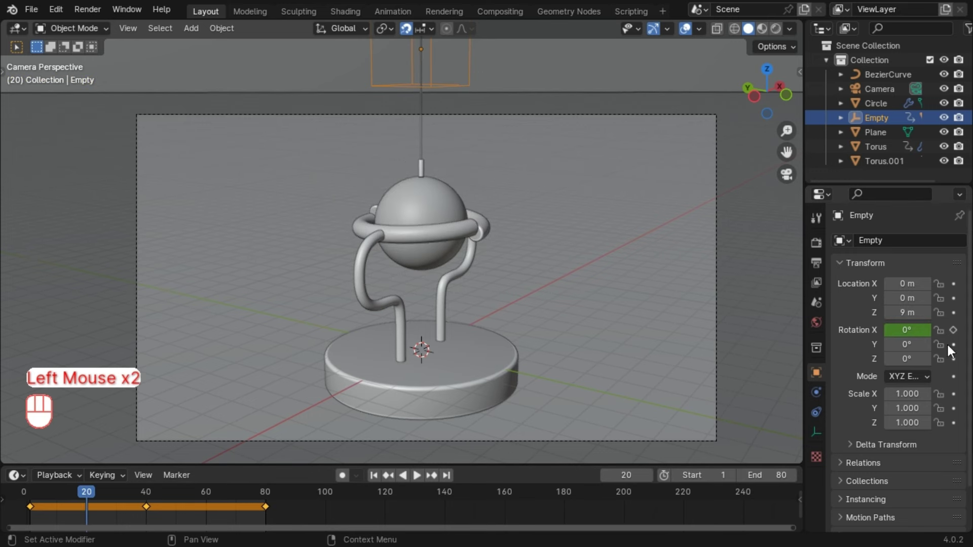
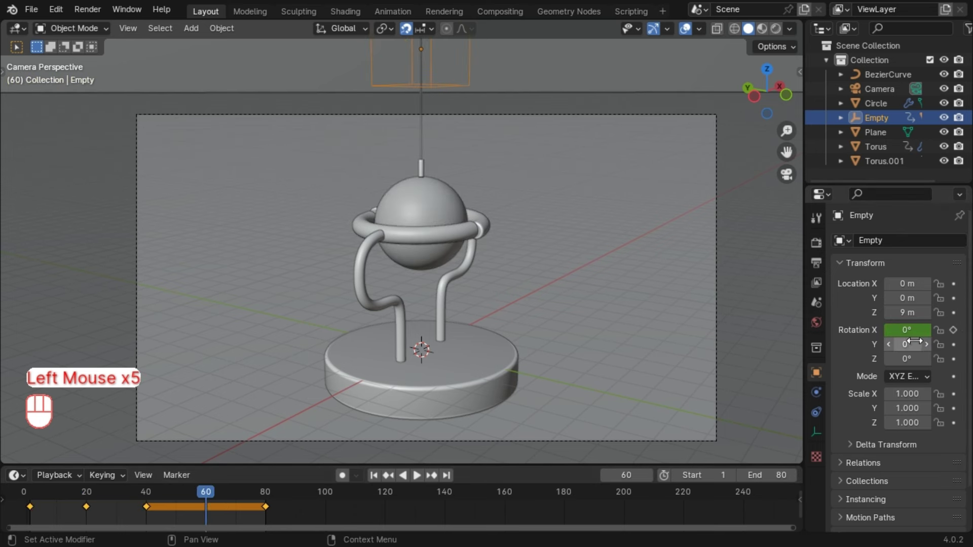
pyautogui.moveTo(911, 337); pyautogui.dragTo(914, 336)
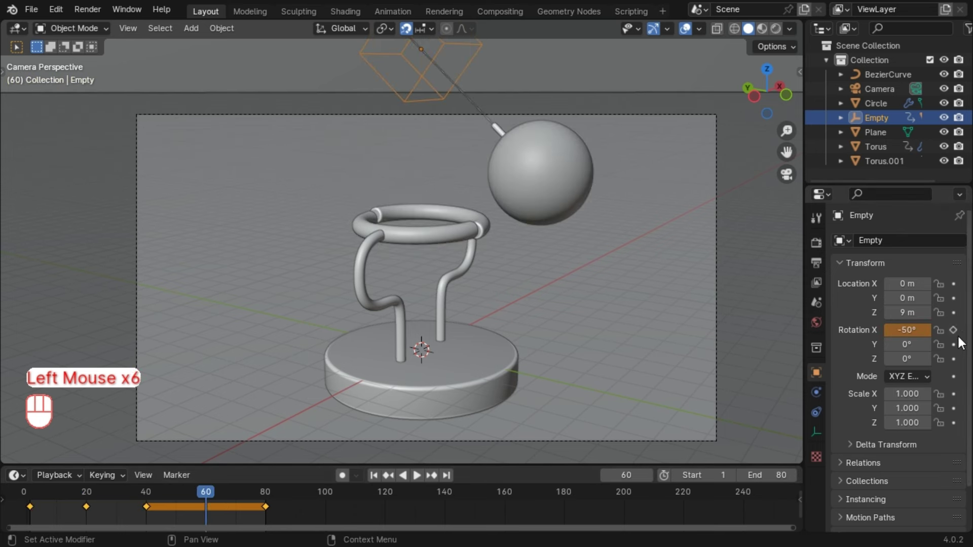
pyautogui.click(957, 336)
pyautogui.press('space')
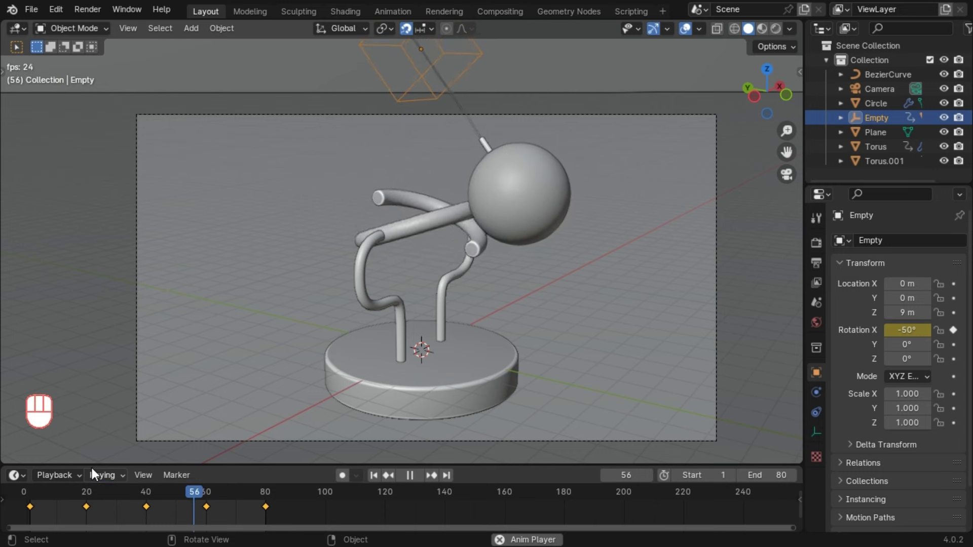
pyautogui.press('space')
# Keyframe X rotation 60° at frame 20 for the opposite swing
pyautogui.moveTo(118, 494); pyautogui.dragTo(32, 505)
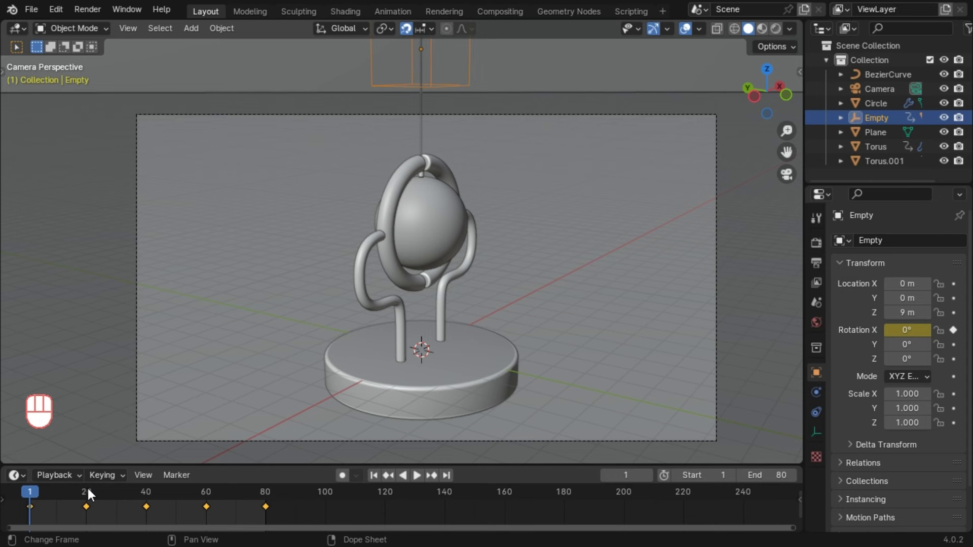
pyautogui.moveTo(33, 497); pyautogui.dragTo(91, 508)
pyautogui.moveTo(916, 332); pyautogui.dragTo(912, 326)
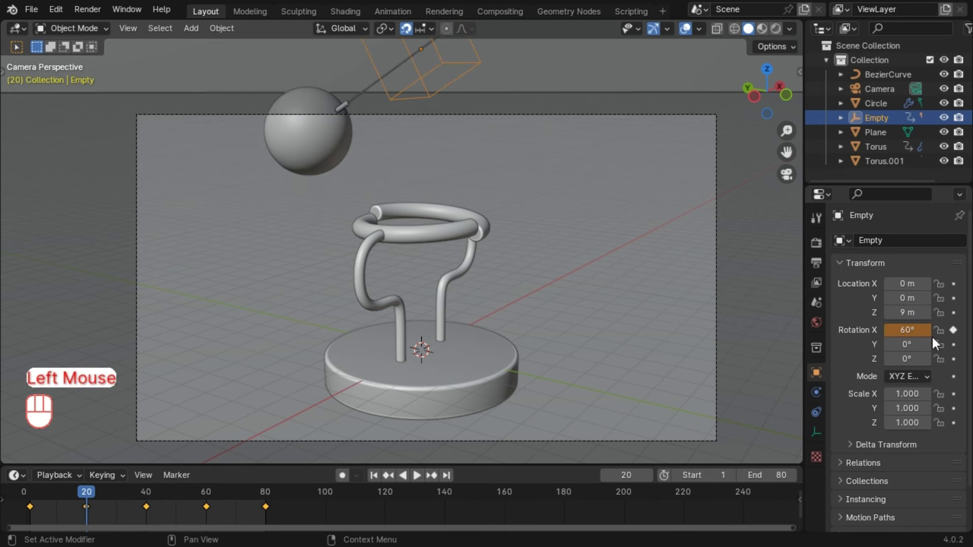
pyautogui.doubleClick(959, 336)
pyautogui.click(381, 479)
pyautogui.press('space')
pyautogui.press('space')
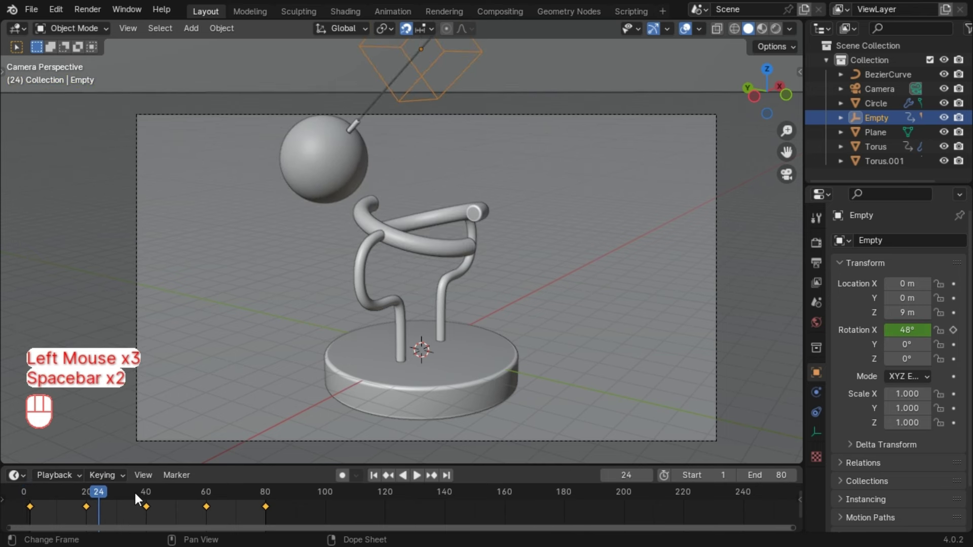
# Select in the viewport and shift the view to show the empty above the sculpture
pyautogui.click(377, 475)
pyautogui.click(445, 241)
pyautogui.press('s')
pyautogui.rightClick(518, 257)
pyautogui.click(475, 84)
pyautogui.scroll(-3)
pyautogui.moveTo(477, 90); pyautogui.dragTo(481, 142)
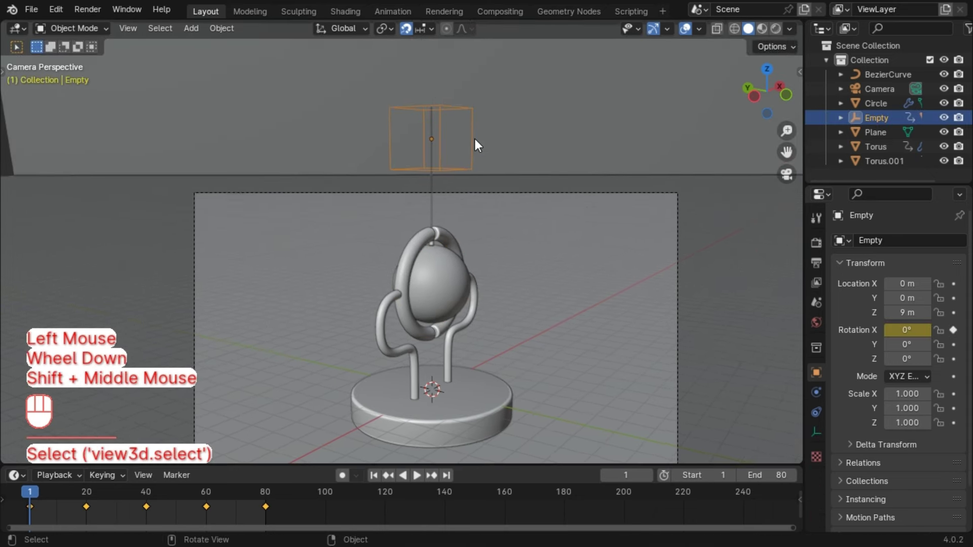
# Clear existing parenting with Alt+P and raise the empty vertically along Z
pyautogui.scroll(3)
pyautogui.click(430, 277)
pyautogui.click(441, 205)
pyautogui.click(455, 151)
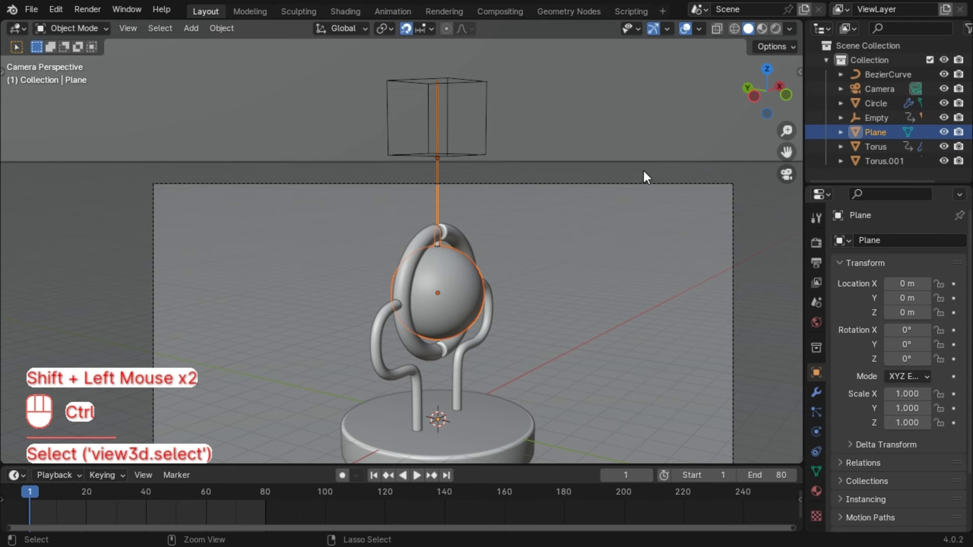
pyautogui.press('ctrl+z')
pyautogui.click(451, 84)
pyautogui.press('alt+p')
pyautogui.click(489, 150)
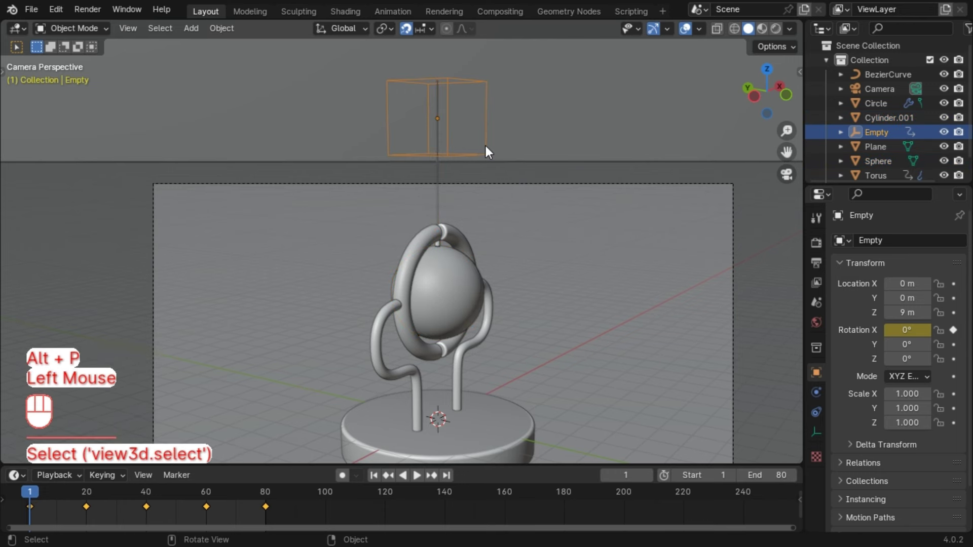
pyautogui.press('g')
pyautogui.press('z')
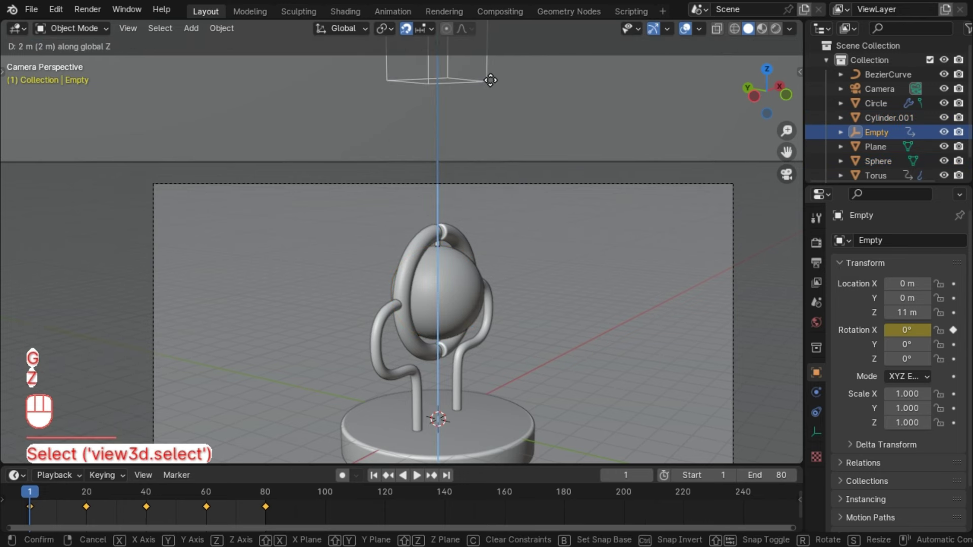
pyautogui.click(495, 86)
# Parent the sphere and rod cylinder to the empty and play the swing
pyautogui.click(440, 279)
pyautogui.click(442, 160)
pyautogui.click(457, 87)
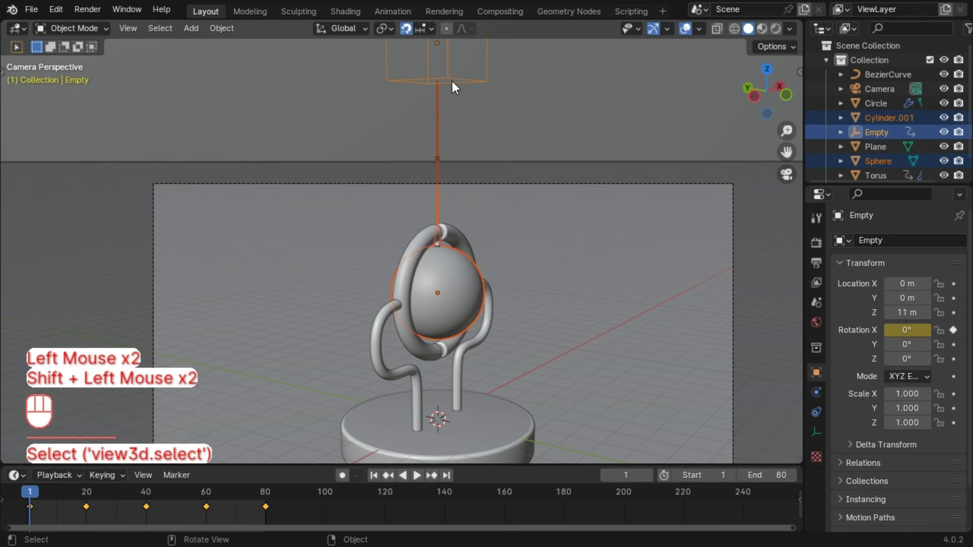
pyautogui.press('ctrl+p')
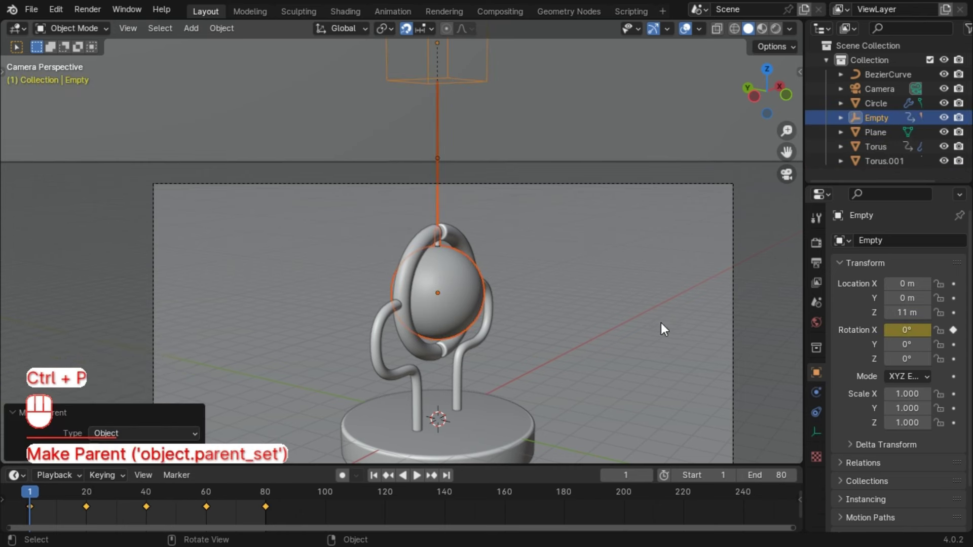
pyautogui.press('space')
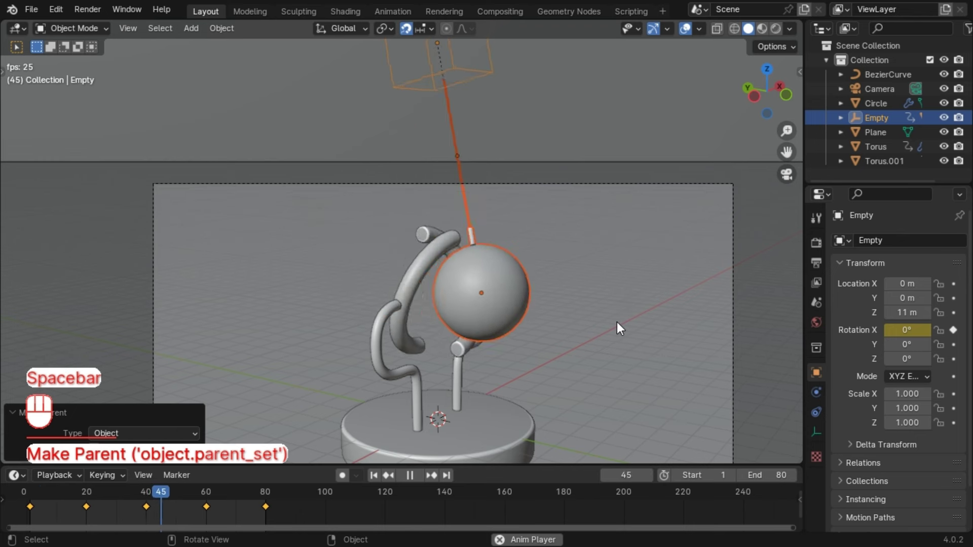
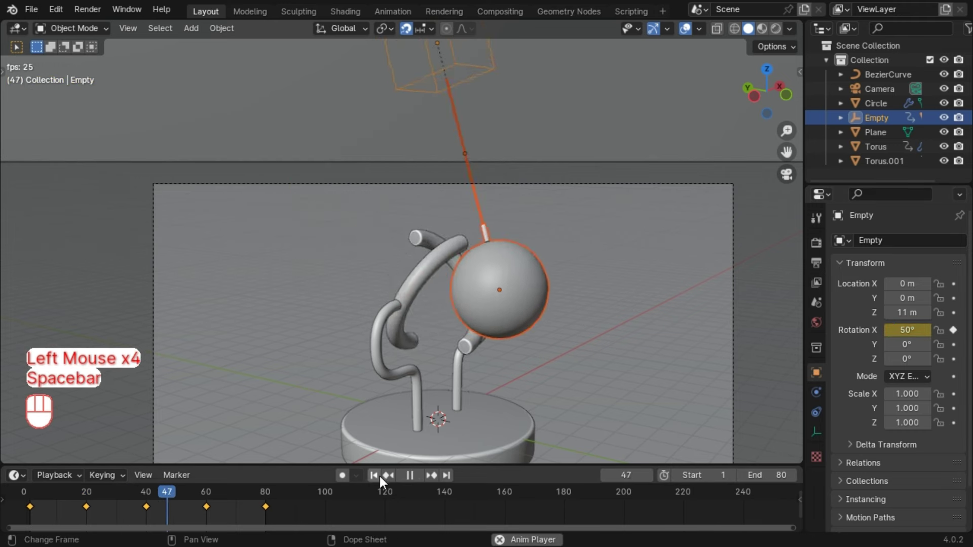
# Switch to material preview shading and replay the swinging animation
pyautogui.click(785, 282)
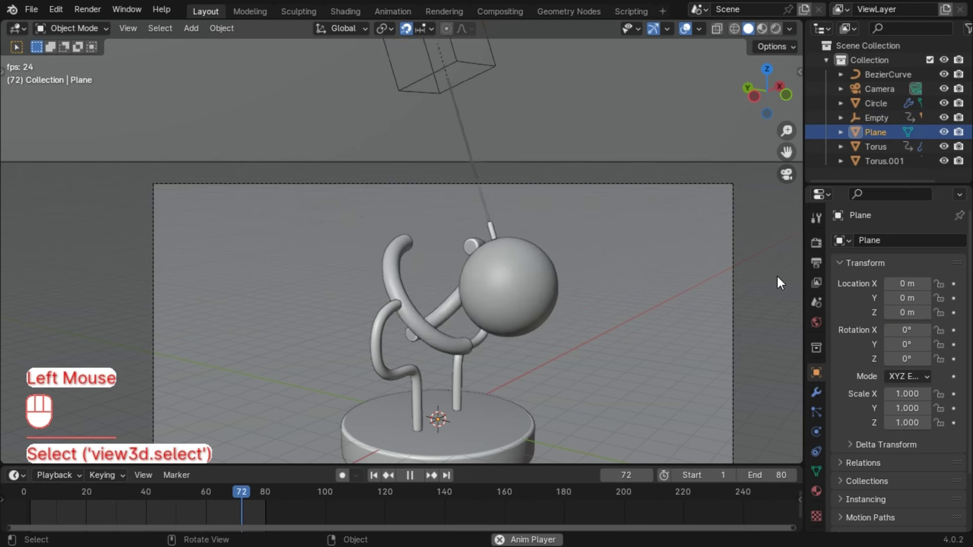
pyautogui.press('space')
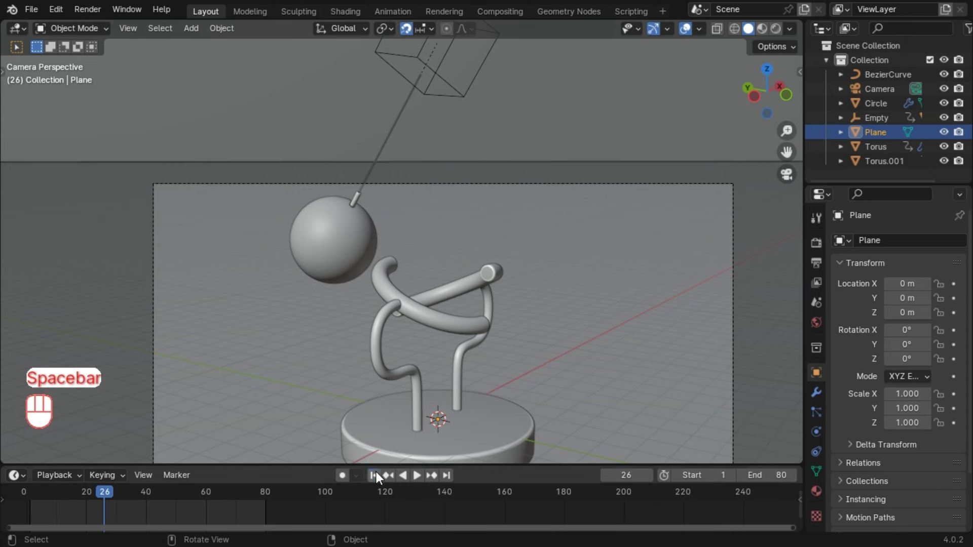
pyautogui.click(381, 478)
pyautogui.scroll(-3)
pyautogui.moveTo(541, 305); pyautogui.dragTo(534, 250)
pyautogui.click(758, 36)
pyautogui.press('space')
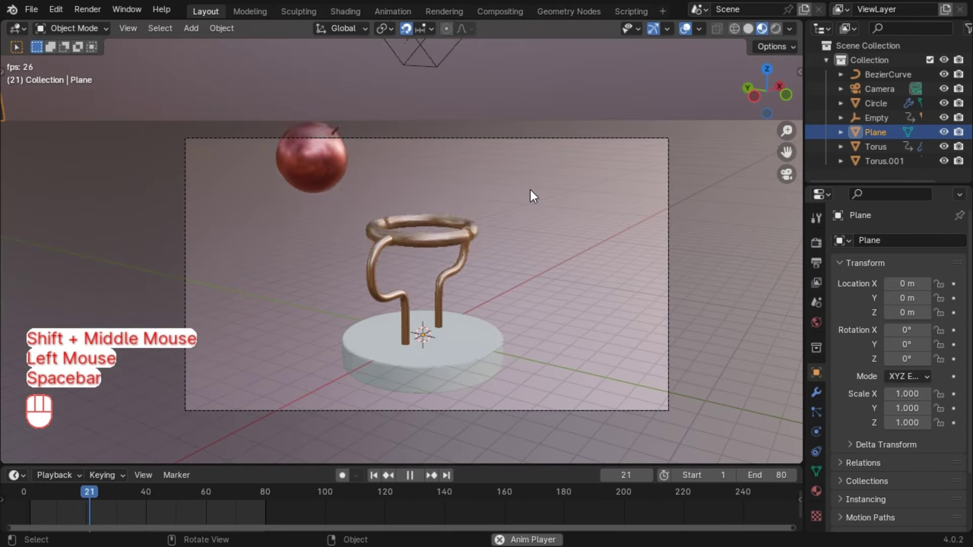
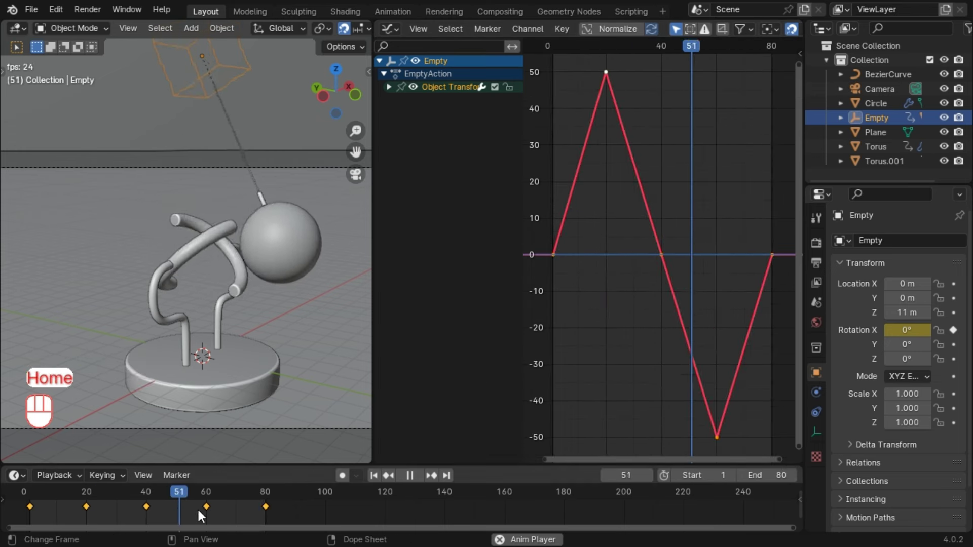
# Select all rotation keyframes and set their interpolation to Bezier
pyautogui.press('a')
pyautogui.press('t')
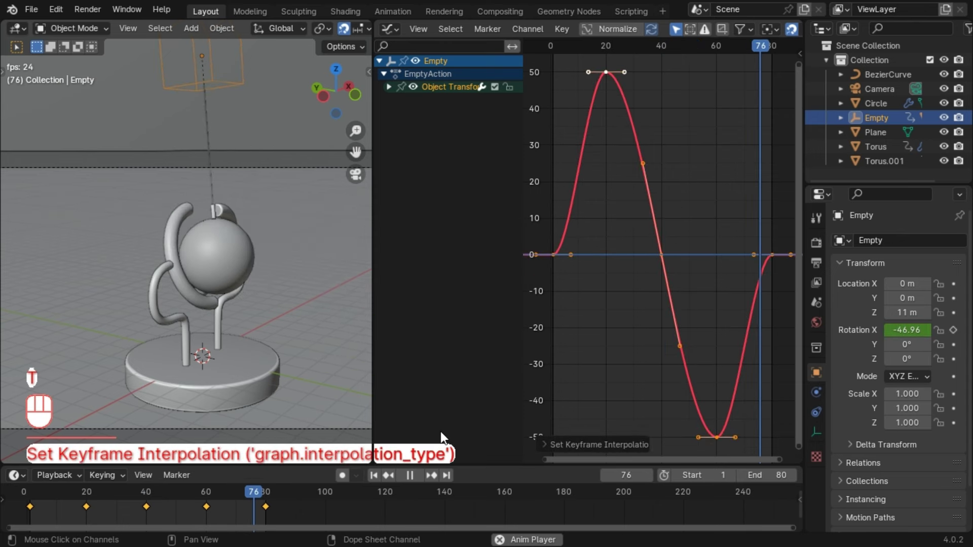
pyautogui.press('space')
pyautogui.click(379, 481)
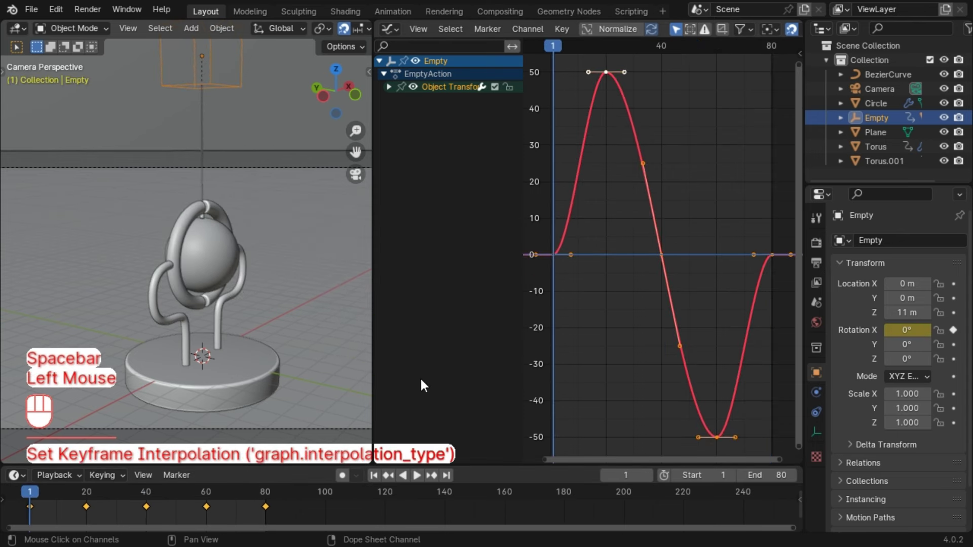
# Scale the end keyframes' handles to 0 so the peaks ease, then play the swing
pyautogui.moveTo(573, 262); pyautogui.dragTo(575, 264)
pyautogui.press('s')
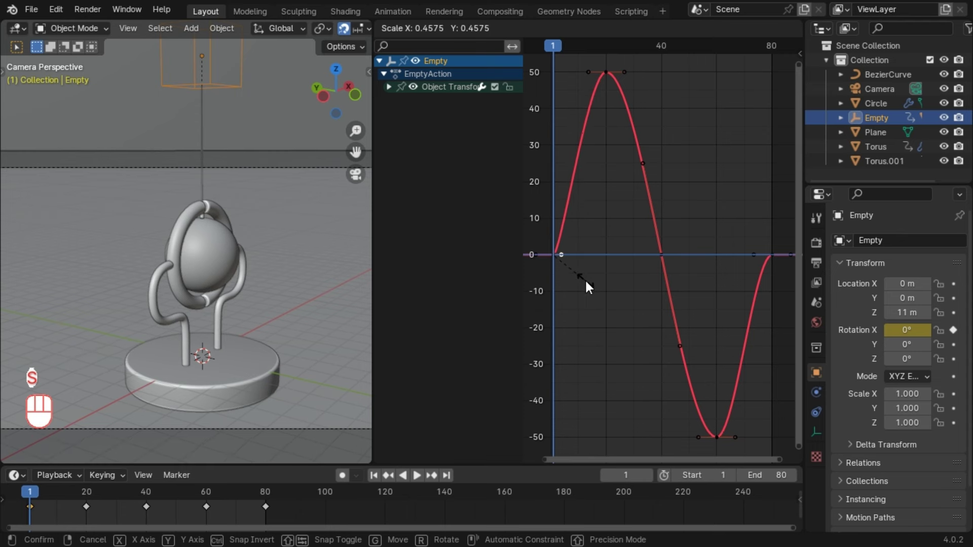
pyautogui.press('KP_0')
pyautogui.click(591, 285)
pyautogui.click(756, 252)
pyautogui.click(757, 258)
pyautogui.press('s')
pyautogui.press('KP_0')
pyautogui.click(737, 310)
pyautogui.press('space')
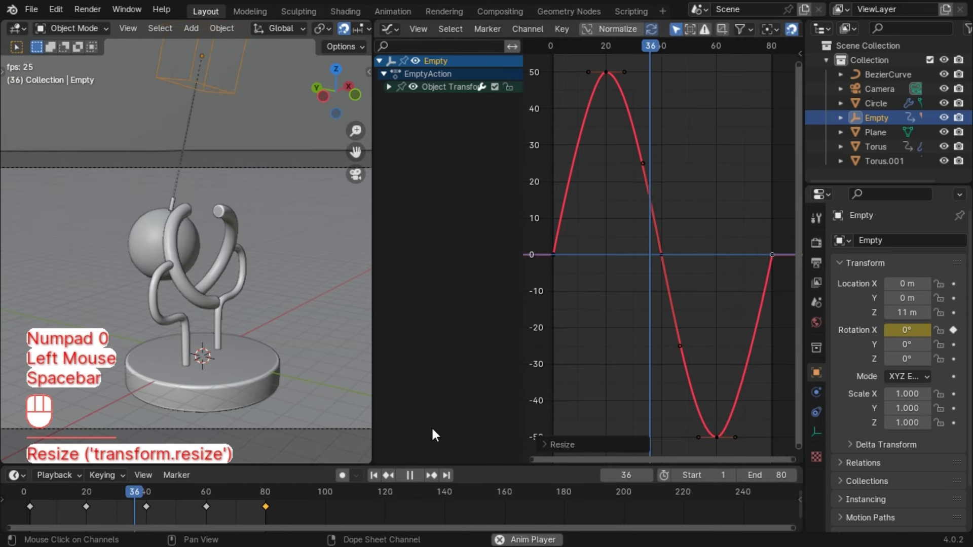
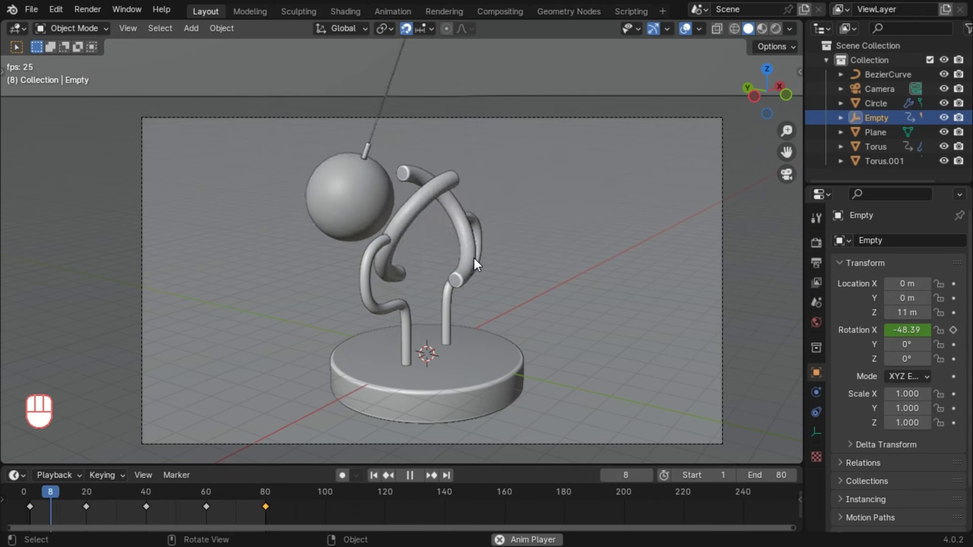
# Select the base disc, stop playback and switch to the Shading workspace
pyautogui.scroll(-3)
pyautogui.scroll(3)
pyautogui.scroll(-3)
pyautogui.scroll(3)
pyautogui.click(382, 480)
pyautogui.click(428, 368)
pyautogui.press('space')
pyautogui.click(757, 34)
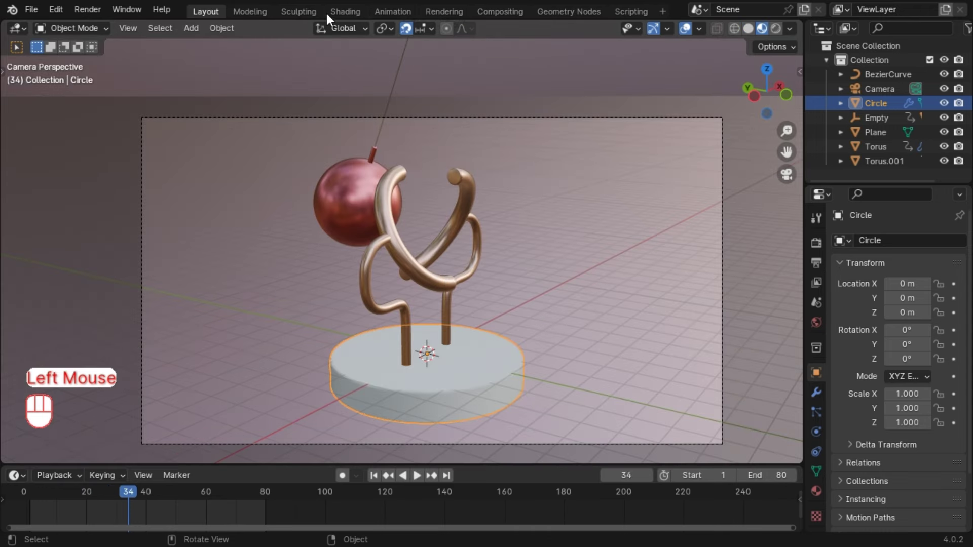
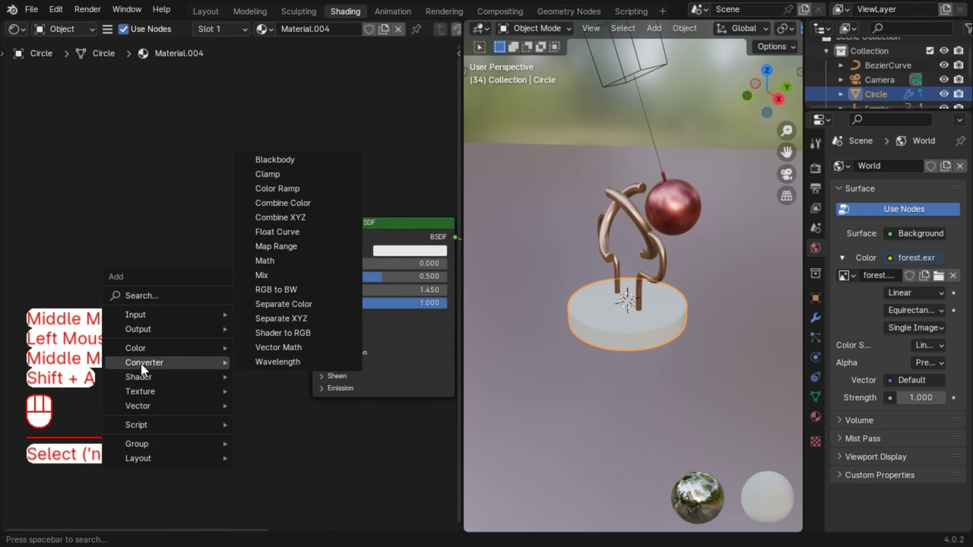
# Add a Converter > Color Ramp node beside the Circle's Principled BSDF
pyautogui.scroll(3)
pyautogui.moveTo(249, 273); pyautogui.dragTo(240, 374)
pyautogui.click(265, 297)
pyautogui.moveTo(254, 358); pyautogui.dragTo(232, 370)
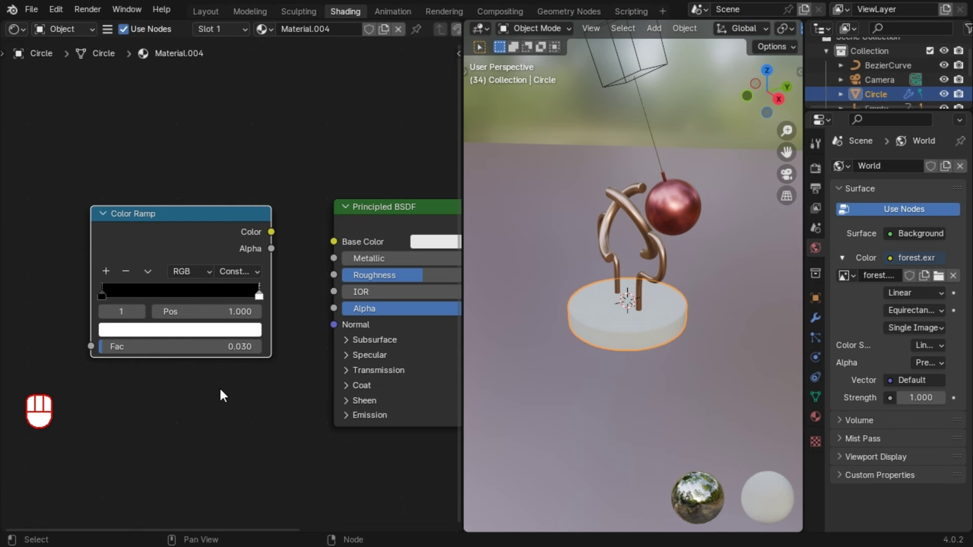
pyautogui.click(264, 301)
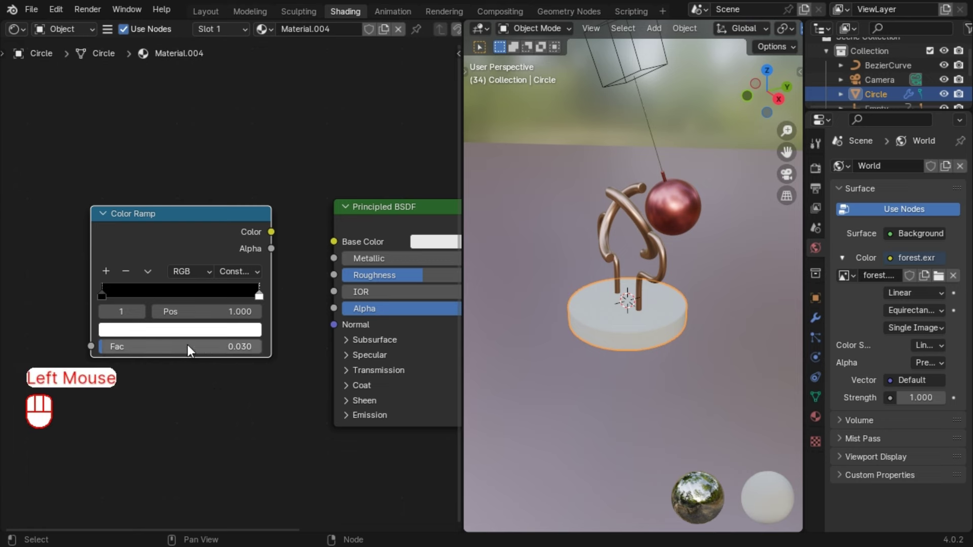
pyautogui.moveTo(181, 349); pyautogui.dragTo(263, 352)
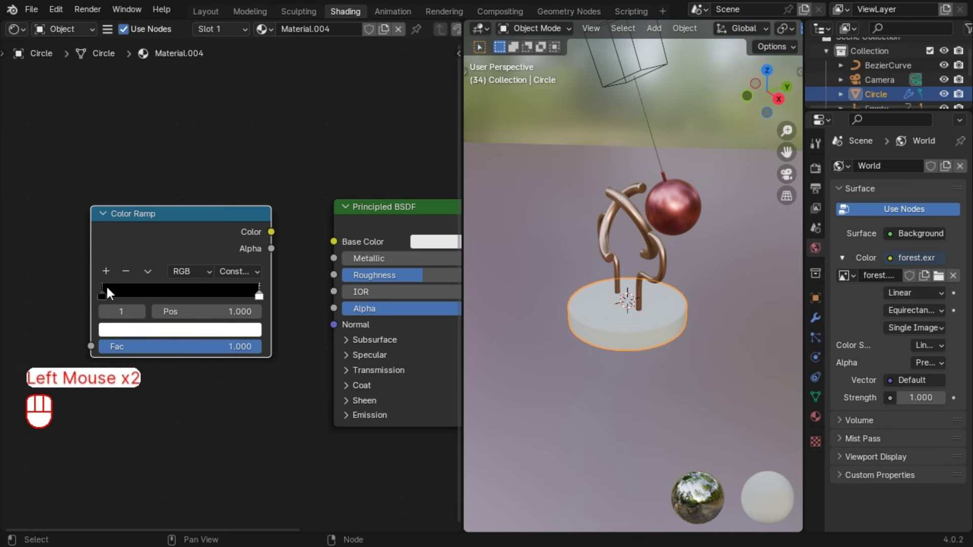
pyautogui.click(102, 298)
pyautogui.click(106, 299)
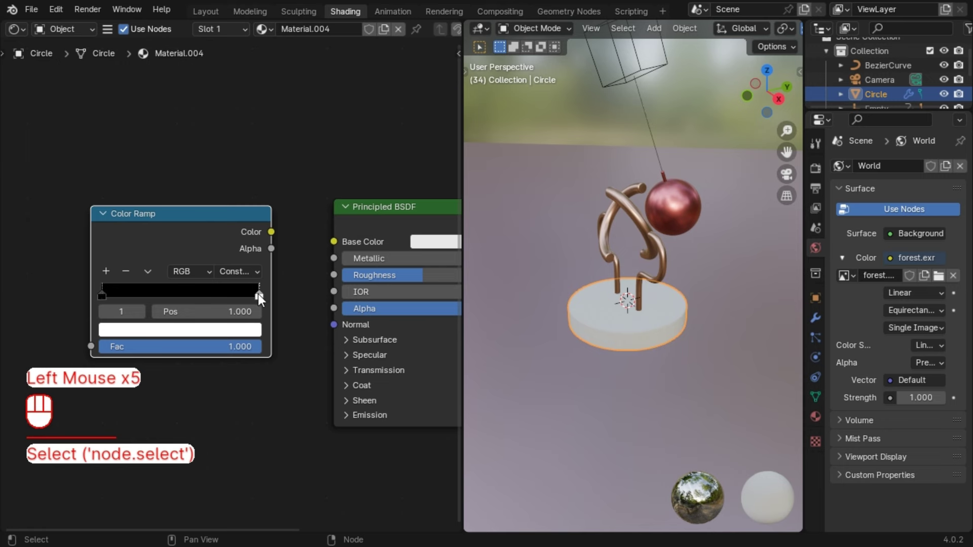
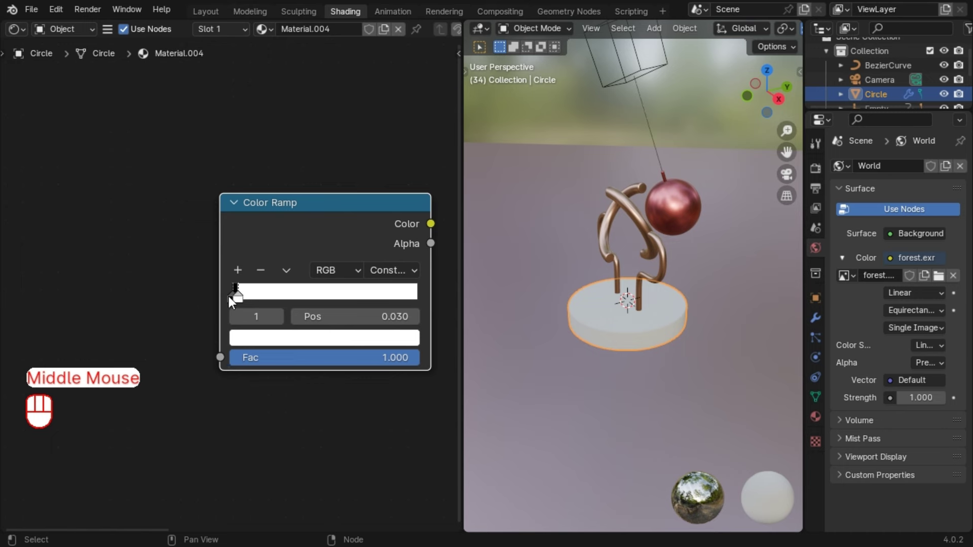
# Add a Voronoi Texture node with Texture Coordinate and Mapping nodes via Ctrl+T
pyautogui.click(130, 323)
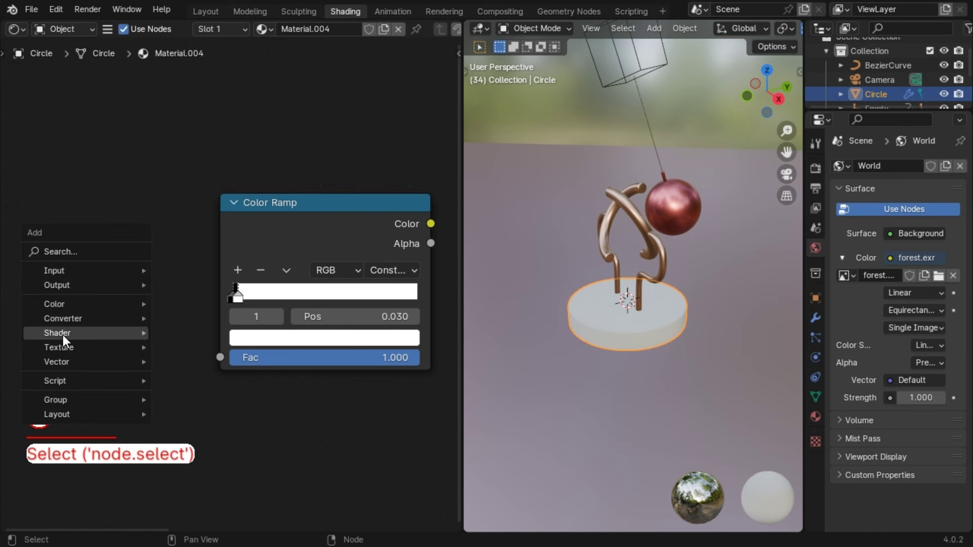
pyautogui.press('shift+a')
pyautogui.click(209, 324)
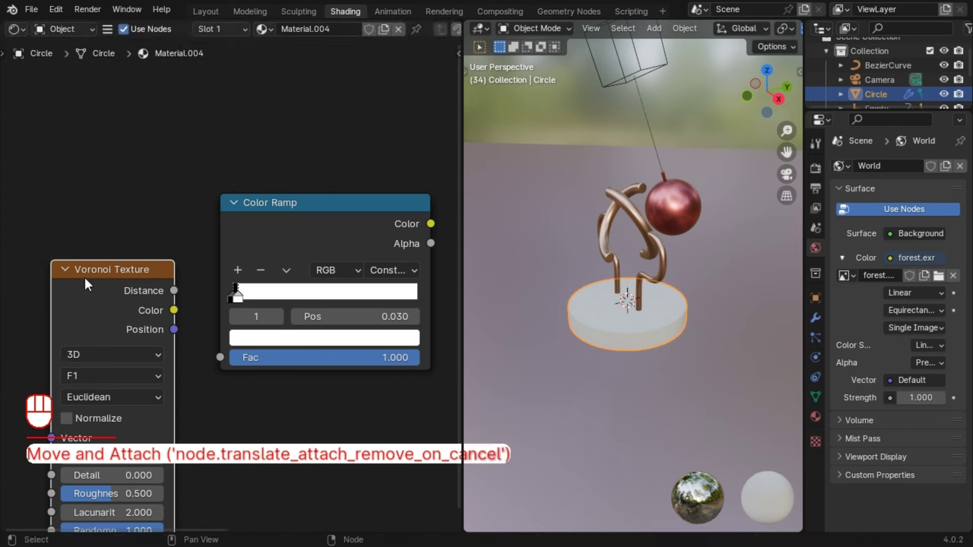
pyautogui.click(113, 280)
pyautogui.press('ctrl+t')
# Link the Voronoi Distance output into the Color Ramp
pyautogui.middleClick(100, 339)
pyautogui.moveTo(200, 348); pyautogui.dragTo(259, 330)
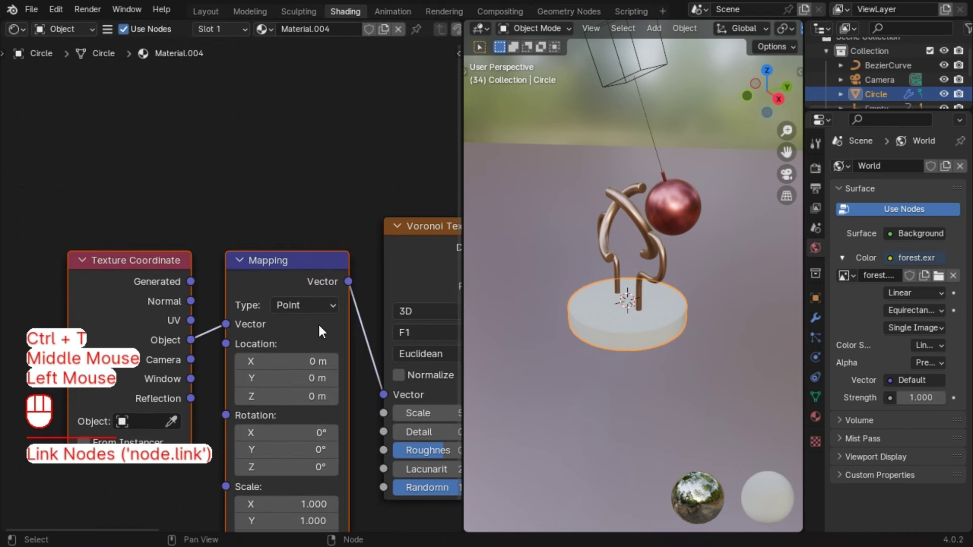
pyautogui.middleClick(335, 330)
pyautogui.moveTo(258, 233); pyautogui.dragTo(293, 302)
pyautogui.moveTo(169, 311); pyautogui.dragTo(186, 407)
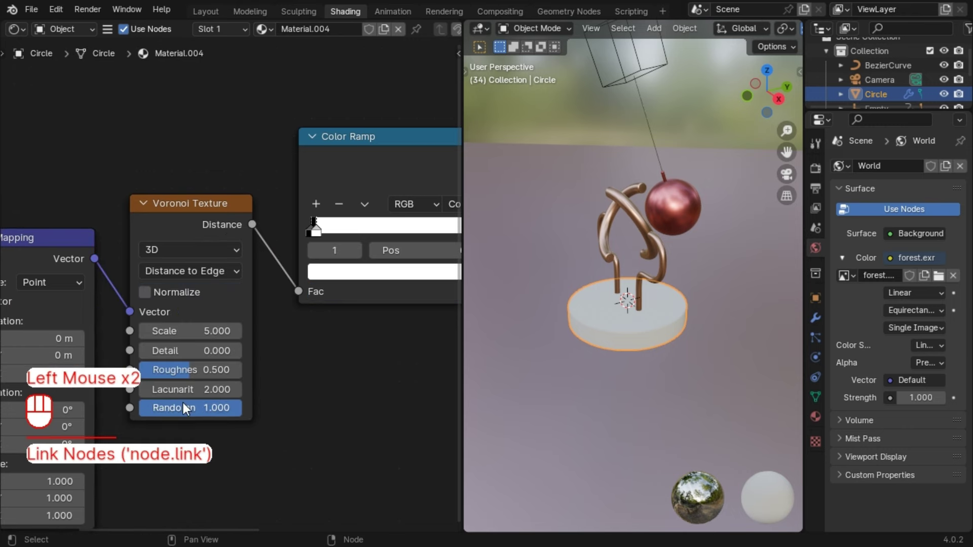
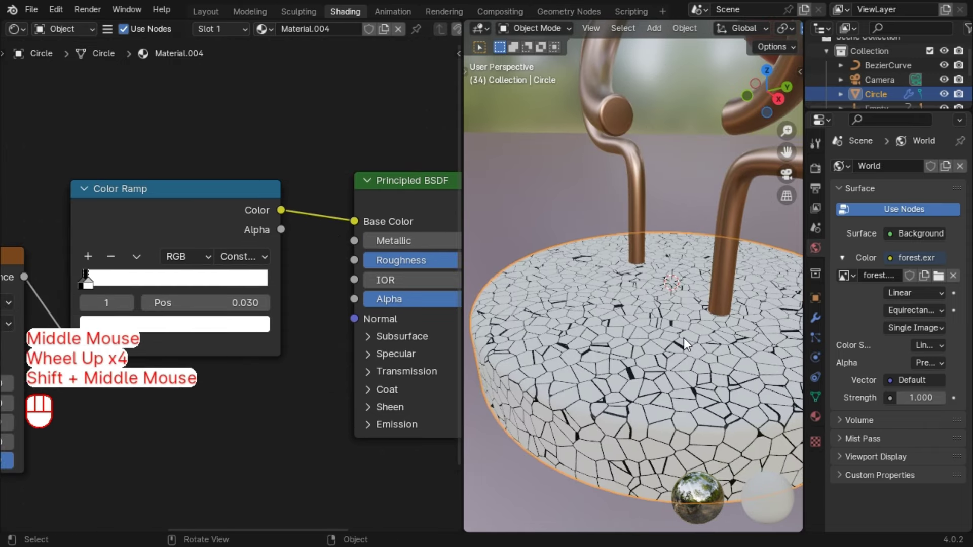
# Set the Color Ramp crack stop to blue against white with Constant interpolation
pyautogui.click(84, 292)
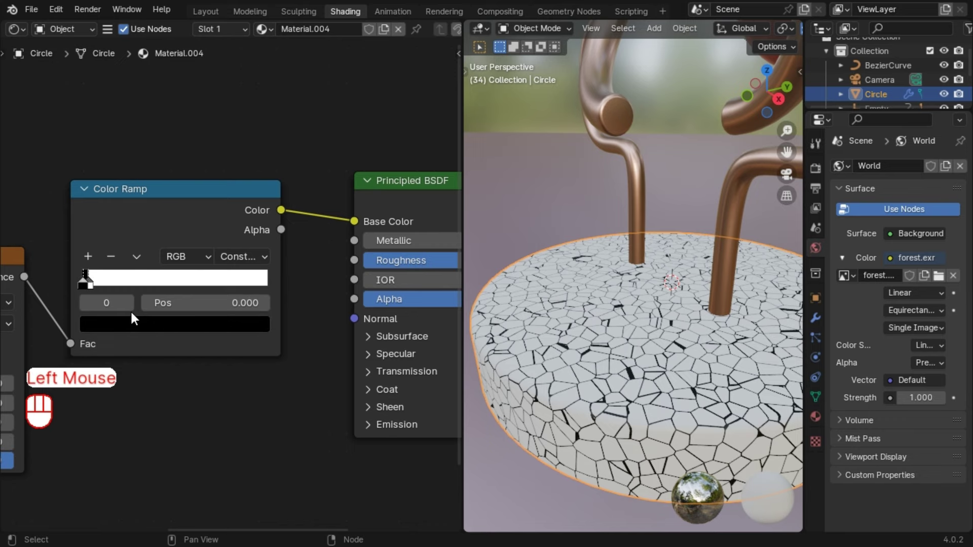
pyautogui.click(141, 326)
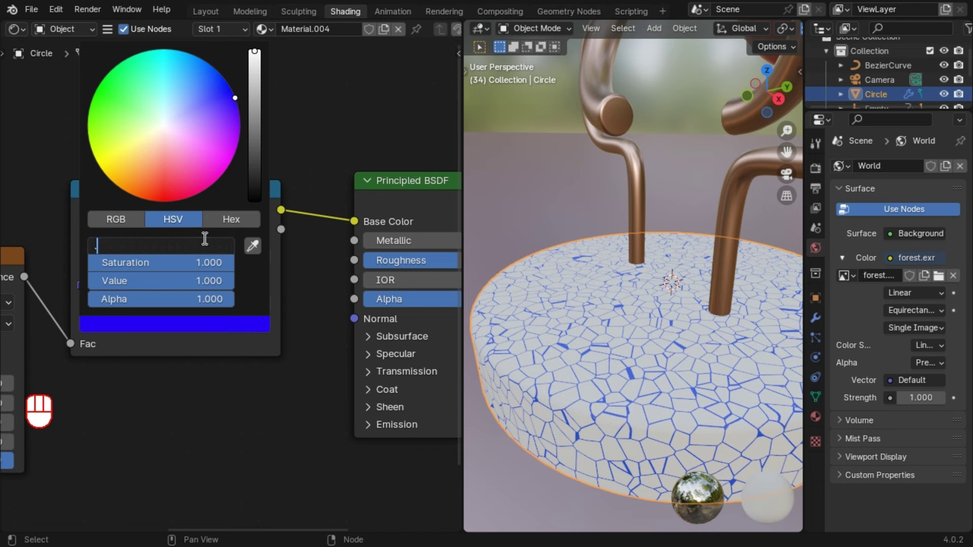
pyautogui.press('KP_6')
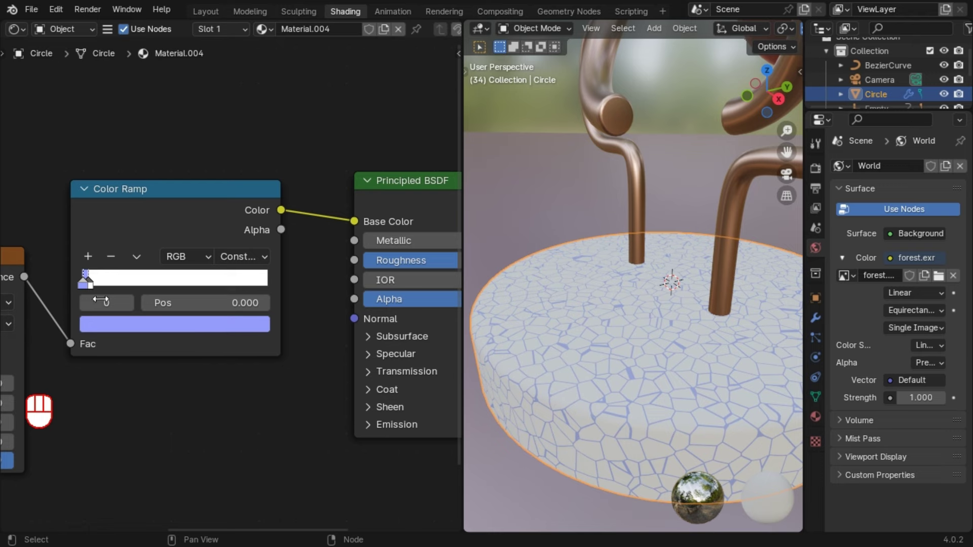
pyautogui.click(142, 320)
pyautogui.click(145, 326)
pyautogui.scroll(-3)
pyautogui.scroll(-3)
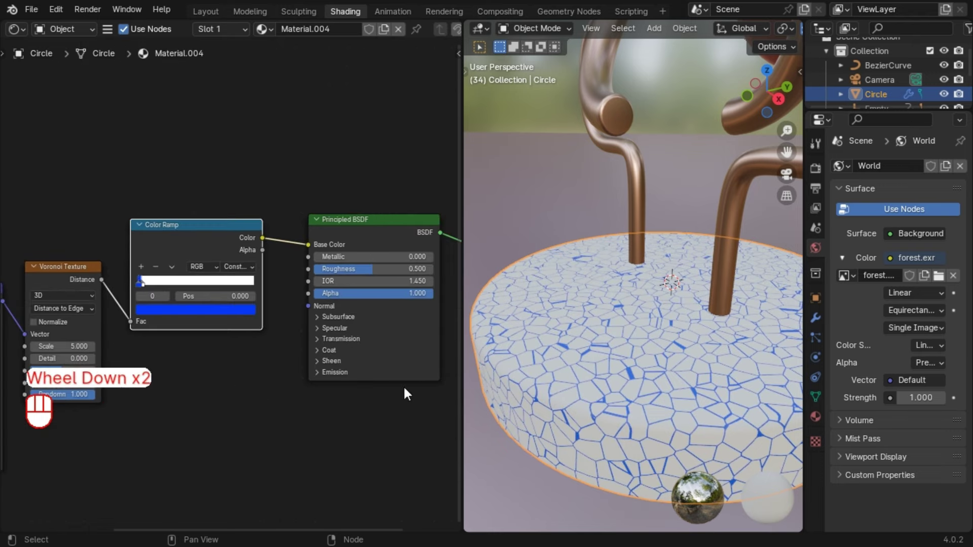
pyautogui.click(231, 399)
# Reroute the Color Ramp's Color output into the Principled BSDF Metallic input
pyautogui.middleClick(226, 395)
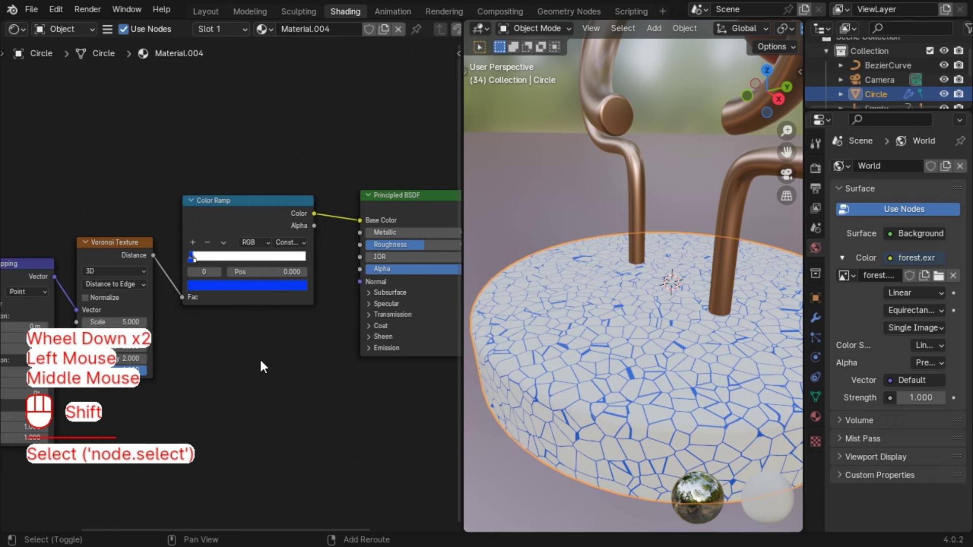
pyautogui.click(235, 344)
pyautogui.press('shift+a')
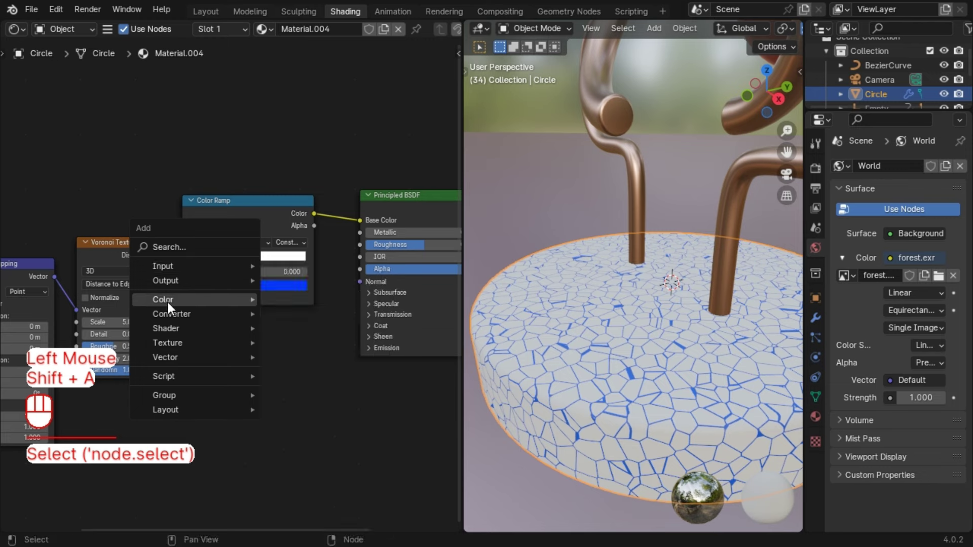
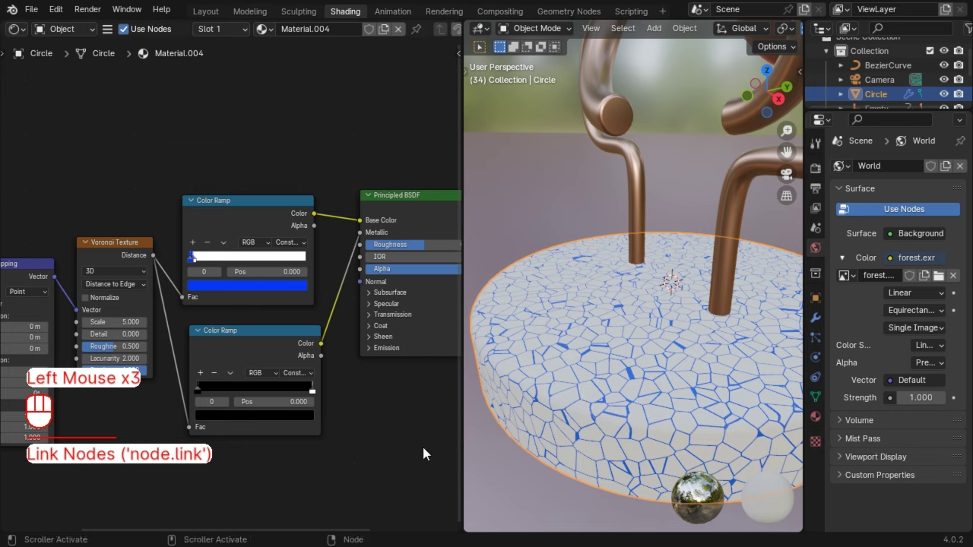
pyautogui.scroll(3)
pyautogui.middleClick(316, 480)
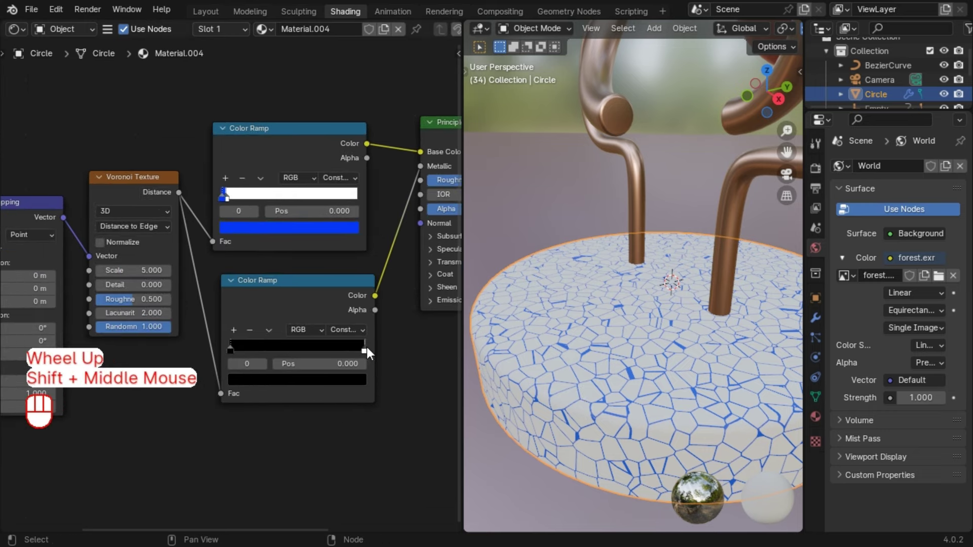
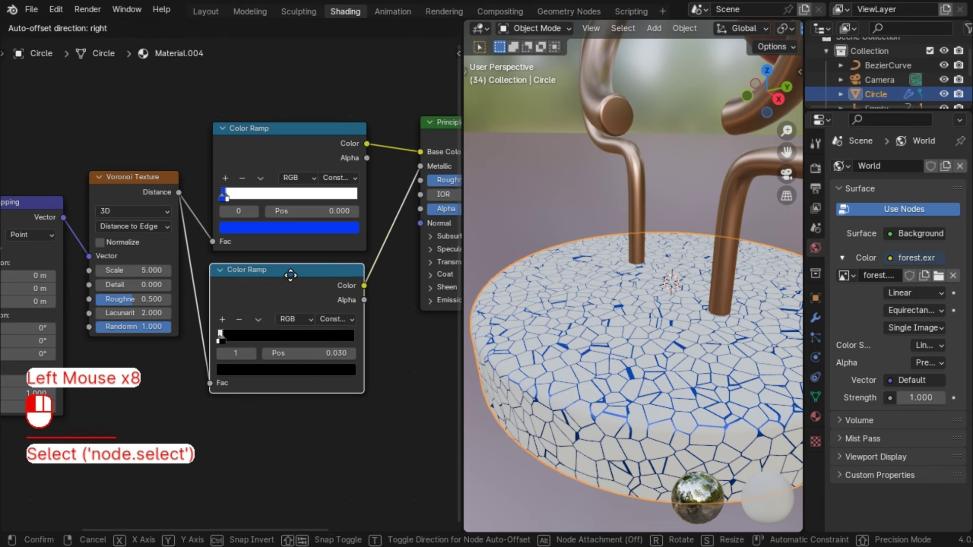
pyautogui.click(293, 280)
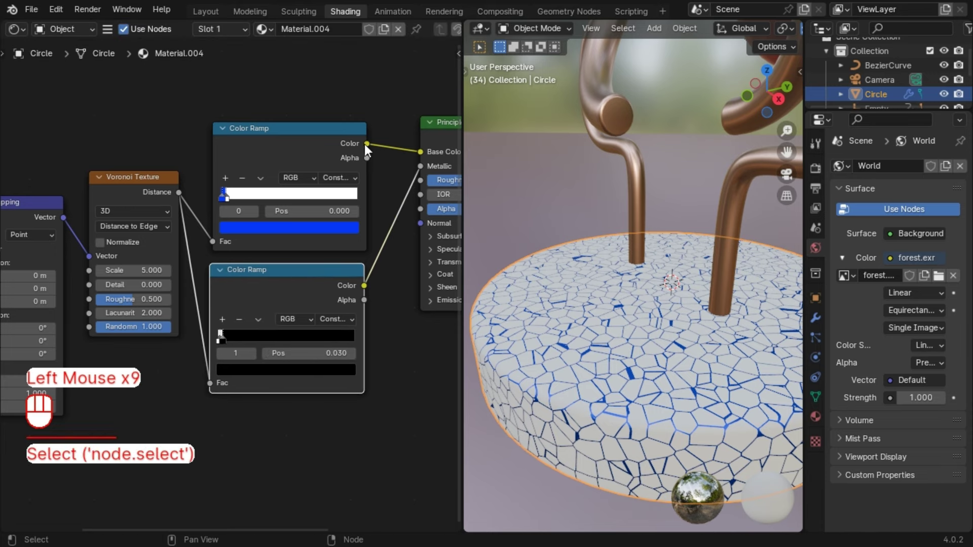
pyautogui.moveTo(372, 148); pyautogui.dragTo(418, 188)
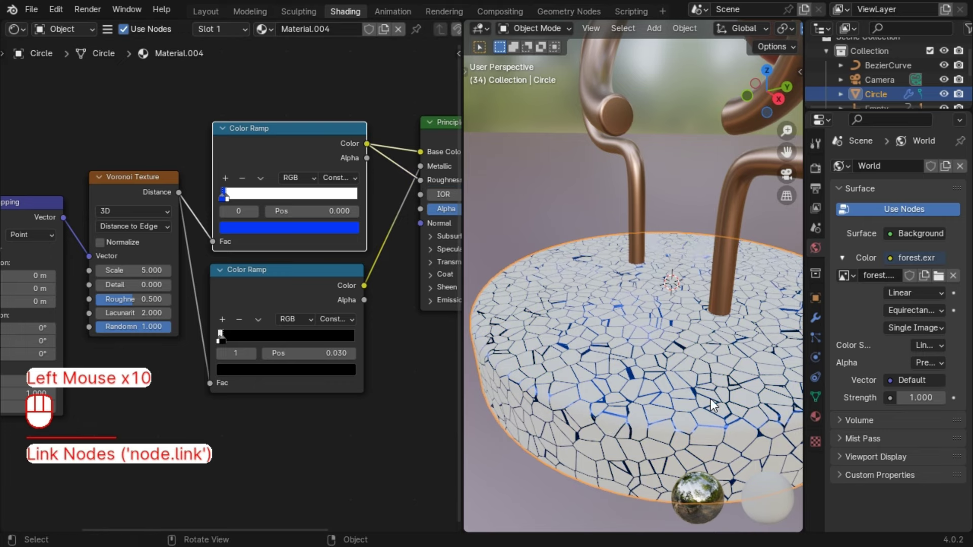
# Zoom out to the whole sculpture and box-select the base material's nodes
pyautogui.scroll(-3)
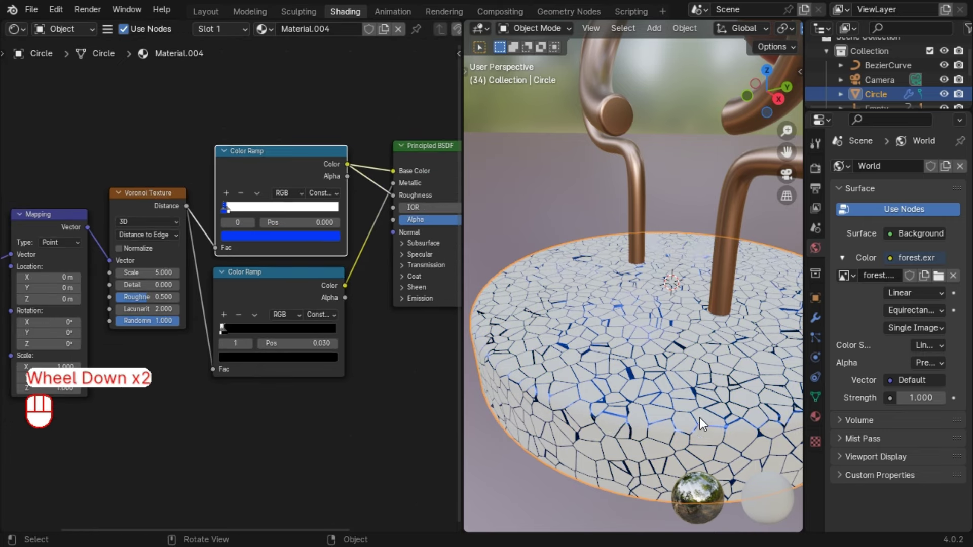
pyautogui.scroll(-3)
pyautogui.scroll(-3)
pyautogui.scroll(-3)
pyautogui.moveTo(36, 149); pyautogui.dragTo(279, 402)
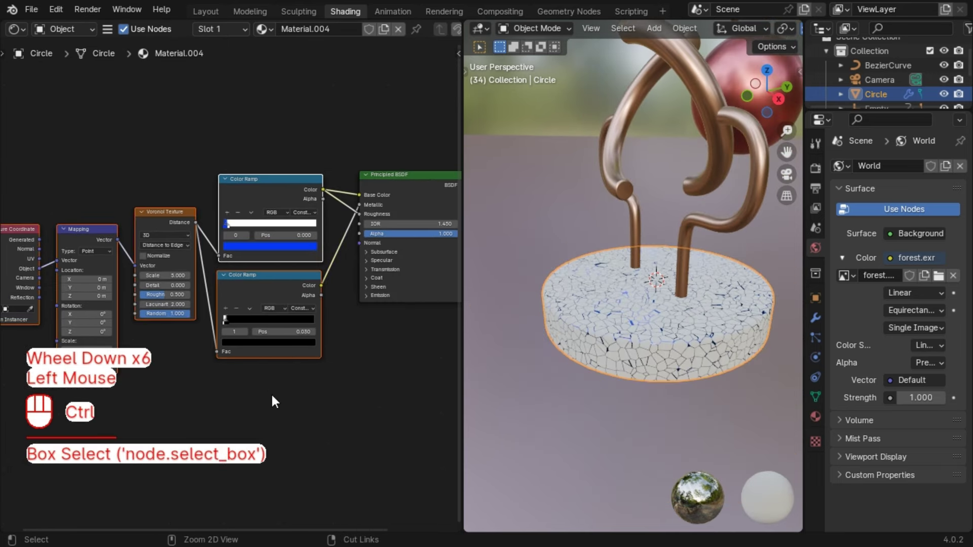
pyautogui.click(349, 392)
pyautogui.scroll(3)
pyautogui.middleClick(348, 385)
pyautogui.press('shift+a')
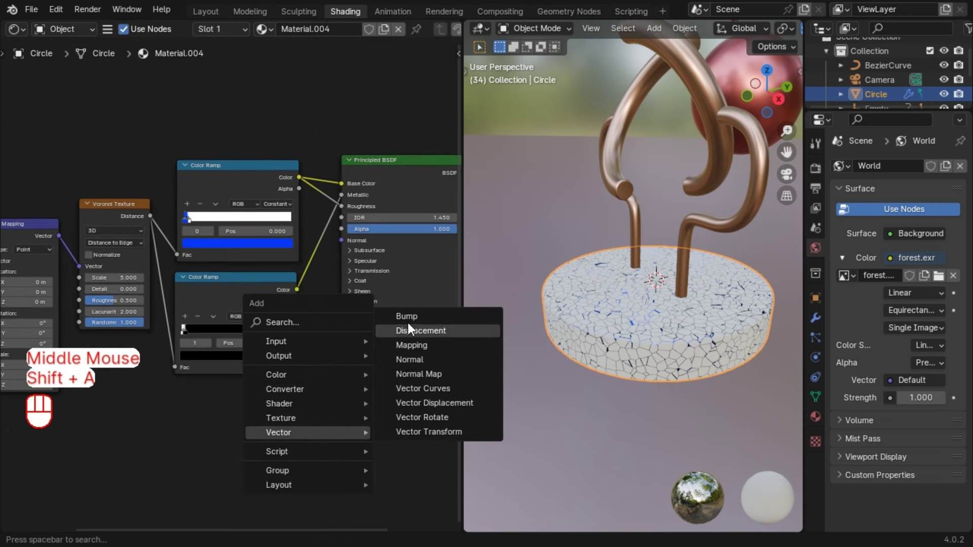
pyautogui.click(402, 368)
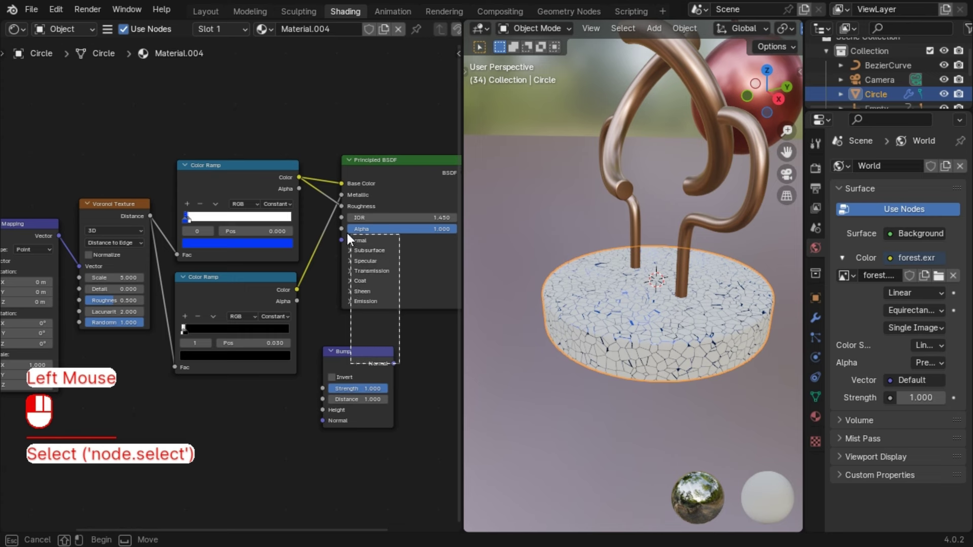
pyautogui.moveTo(398, 369); pyautogui.dragTo(334, 239)
pyautogui.moveTo(306, 186); pyautogui.dragTo(534, 366)
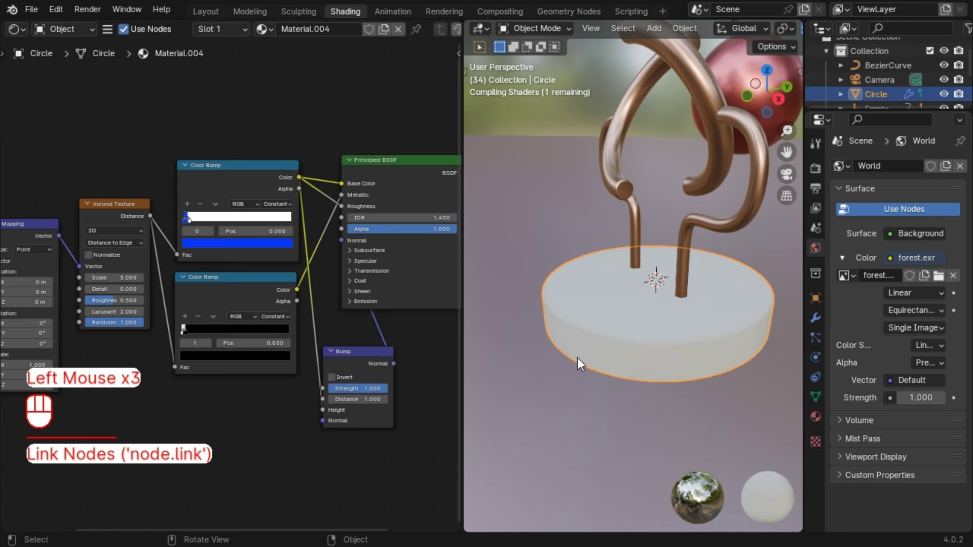
# Box-select the Circle's Voronoi crack shader nodes and copy them with Ctrl+C
pyautogui.scroll(3)
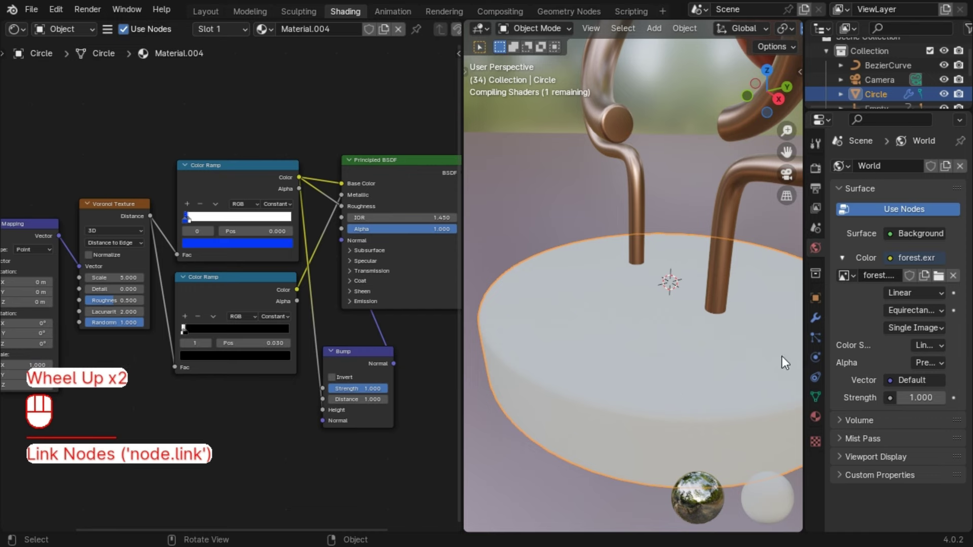
pyautogui.scroll(-3)
pyautogui.middleClick(259, 393)
pyautogui.moveTo(85, 162); pyautogui.dragTo(284, 354)
pyautogui.click(355, 327)
pyautogui.click(353, 327)
pyautogui.click(363, 328)
pyautogui.moveTo(96, 181); pyautogui.dragTo(330, 369)
pyautogui.press('ctrl+c')
# Select the Sphere and paste the crack nodes into Material.001 with Ctrl+V
pyautogui.scroll(-3)
pyautogui.click(656, 251)
pyautogui.scroll(3)
pyautogui.moveTo(618, 189); pyautogui.dragTo(597, 258)
pyautogui.scroll(3)
pyautogui.moveTo(206, 267); pyautogui.dragTo(195, 277)
pyautogui.press('ctrl+v')
pyautogui.scroll(3)
pyautogui.scroll(3)
pyautogui.moveTo(351, 186); pyautogui.dragTo(402, 235)
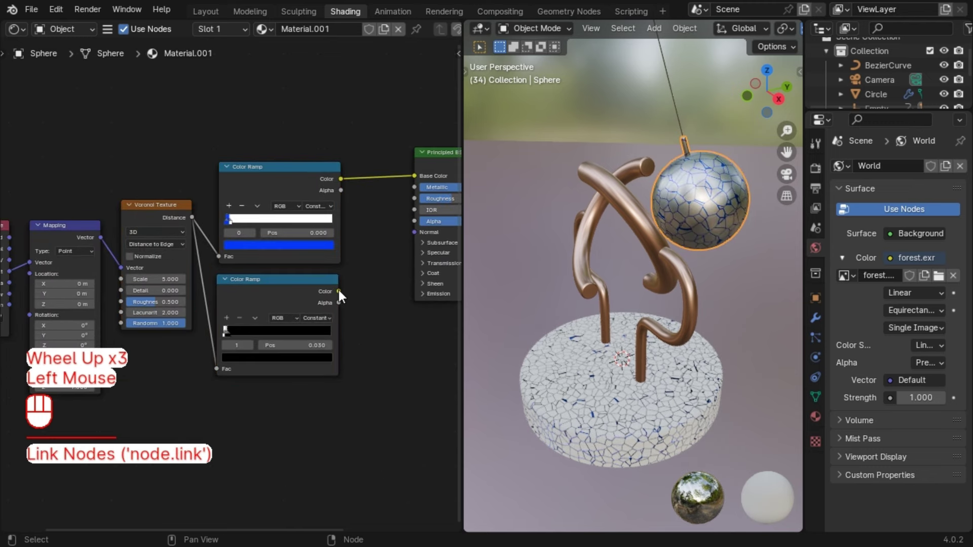
# Frame the cracked sphere up close in the viewport alongside its material node graph
pyautogui.moveTo(350, 292); pyautogui.dragTo(415, 191)
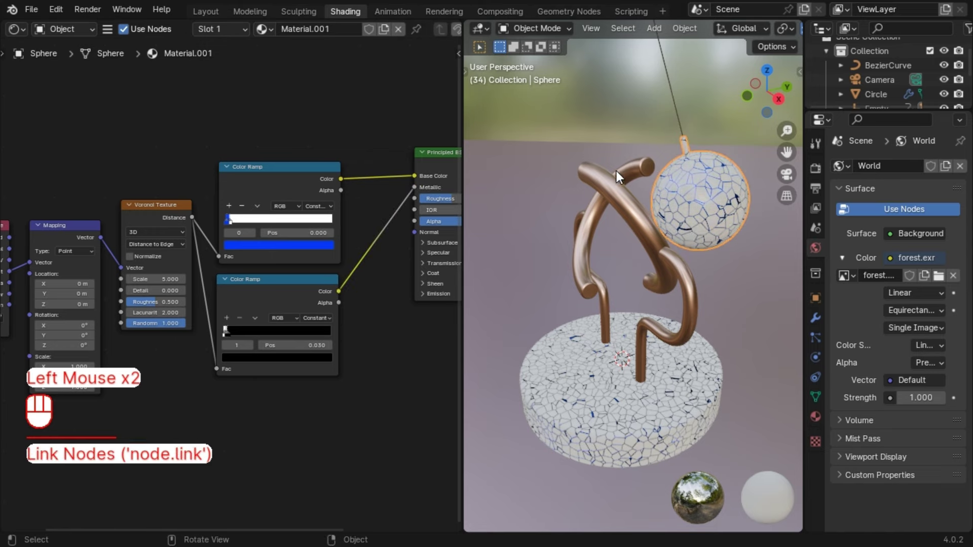
pyautogui.scroll(3)
pyautogui.scroll(-3)
pyautogui.scroll(-3)
pyautogui.moveTo(607, 226); pyautogui.dragTo(569, 243)
pyautogui.moveTo(603, 247); pyautogui.dragTo(620, 248)
pyautogui.scroll(3)
# Change the Color Ramp's white tile stop to pink at position 0.030 so the tiles read metallic pink
pyautogui.click(243, 249)
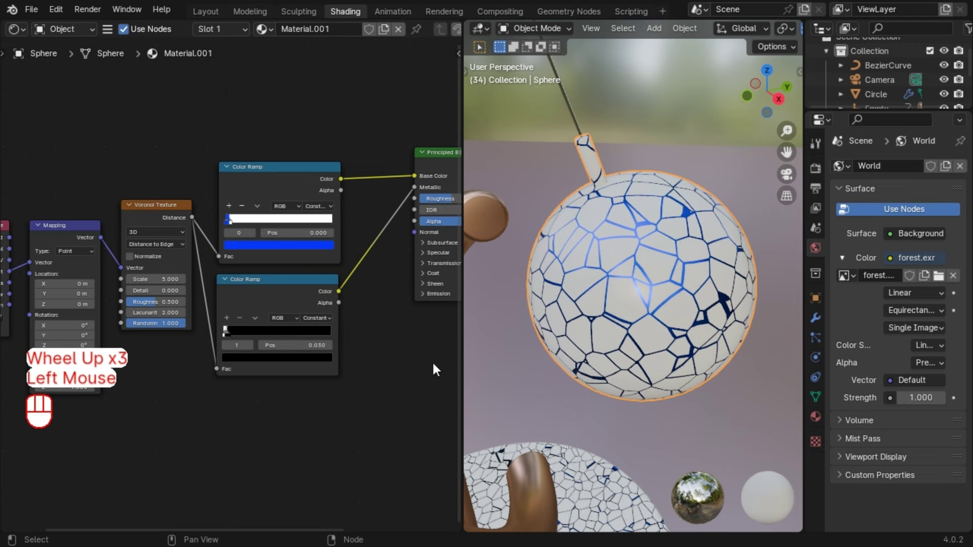
pyautogui.scroll(3)
pyautogui.click(285, 210)
pyautogui.click(235, 207)
pyautogui.click(314, 242)
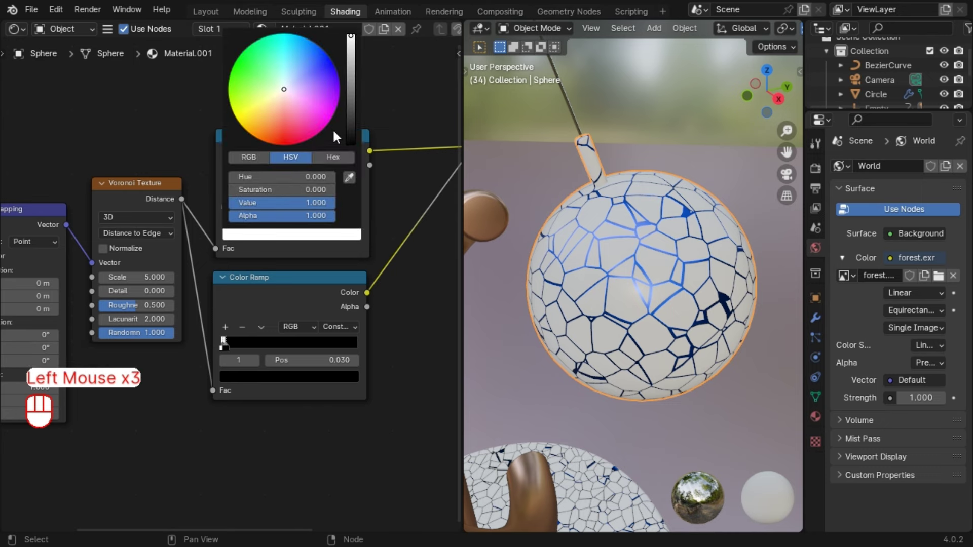
pyautogui.press('KP_9')
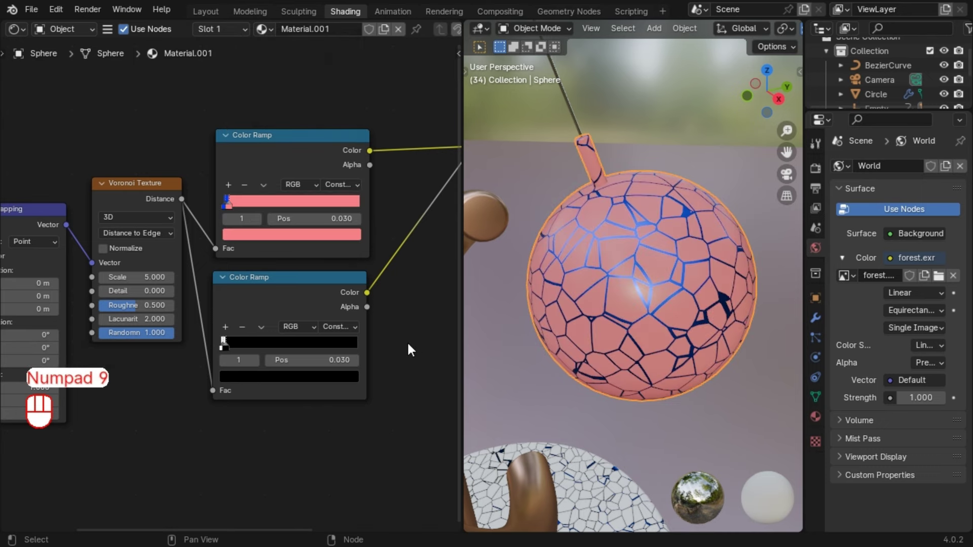
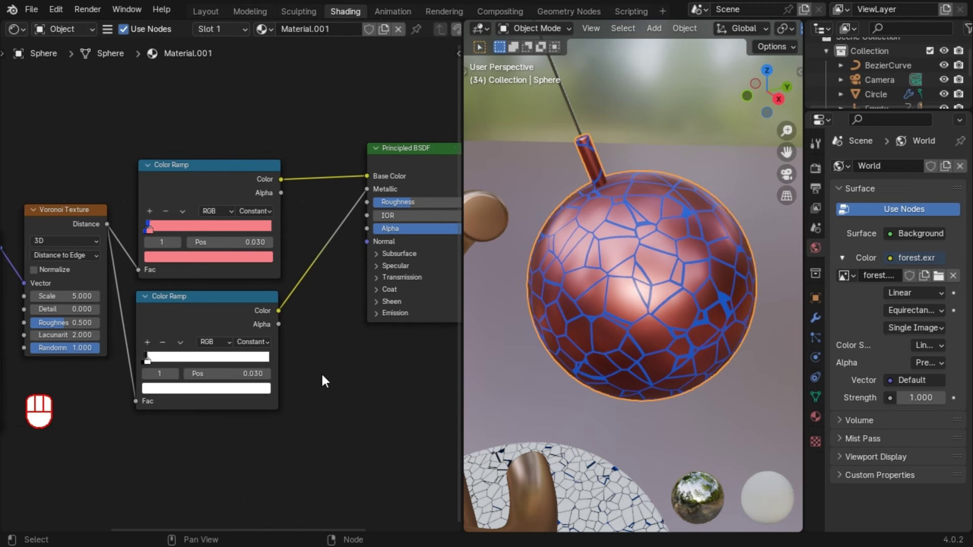
pyautogui.scroll(-3)
pyautogui.scroll(3)
pyautogui.moveTo(402, 203); pyautogui.dragTo(399, 417)
pyautogui.scroll(3)
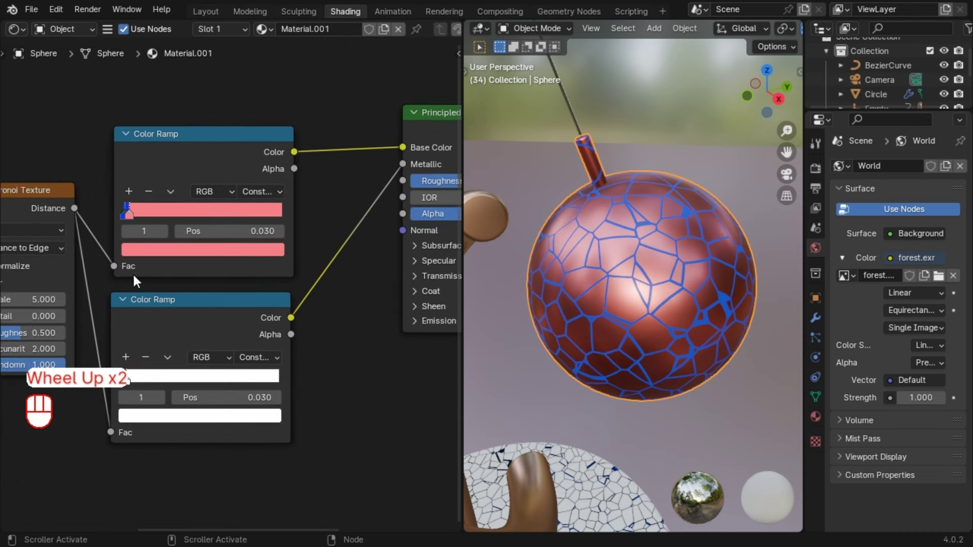
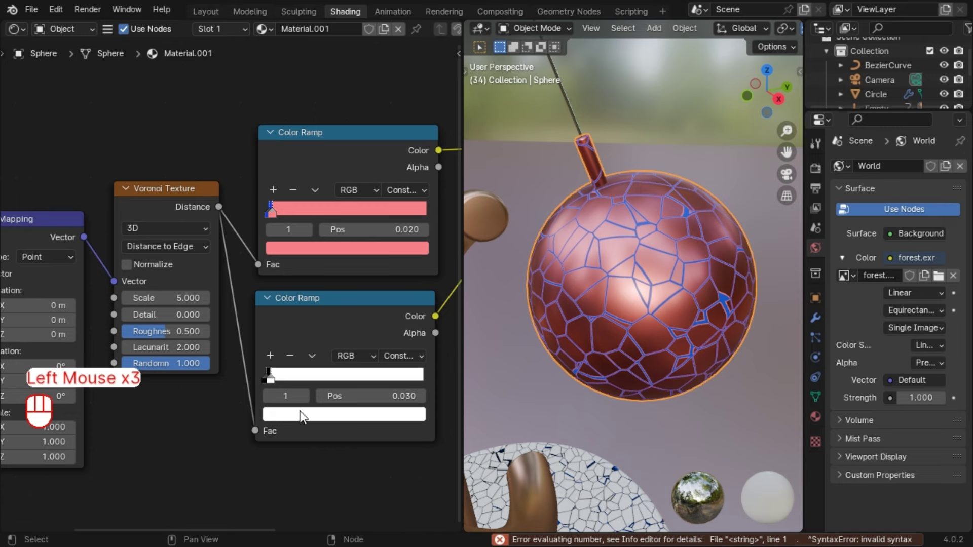
# Thin the blue cracks by moving the Color Ramp crack stop to position 0.020
pyautogui.click(278, 384)
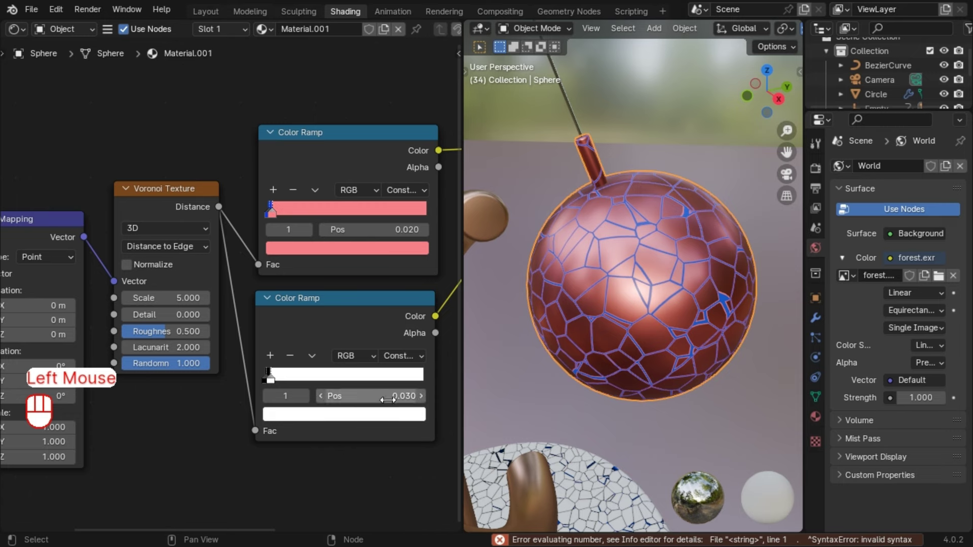
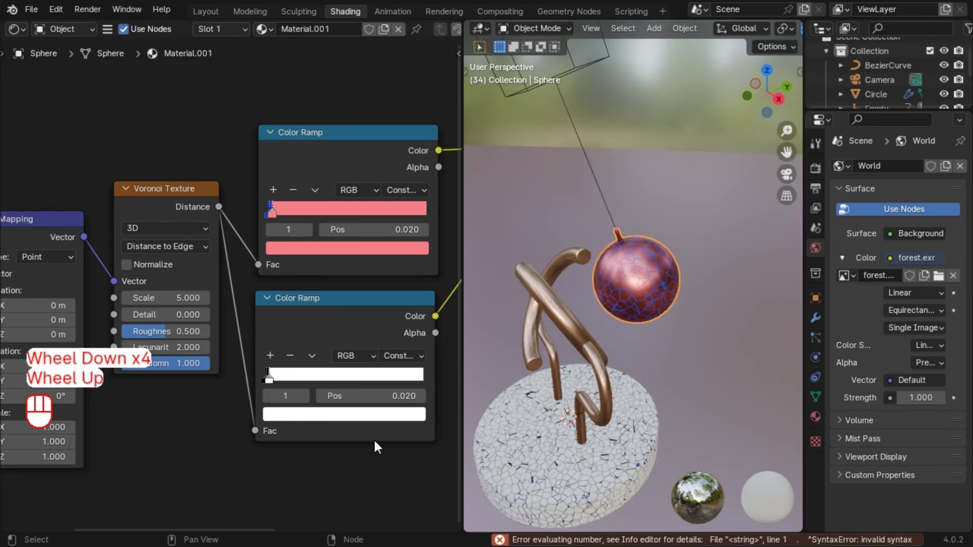
pyautogui.middleClick(379, 450)
pyautogui.click(321, 347)
pyautogui.press('shift+a')
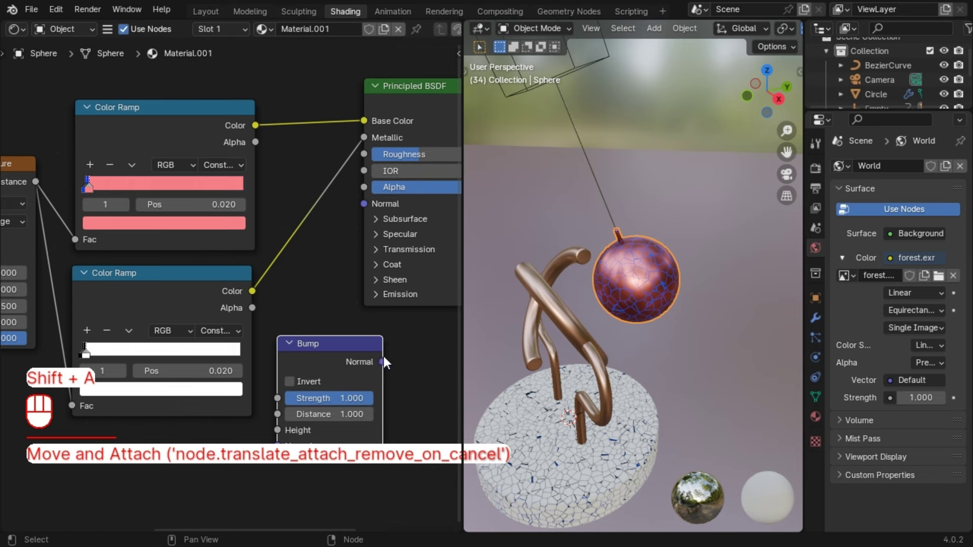
pyautogui.click(388, 364)
# Connect the Color Ramp colour output to the Principled BSDF Roughness input
pyautogui.moveTo(262, 129); pyautogui.dragTo(284, 439)
pyautogui.scroll(3)
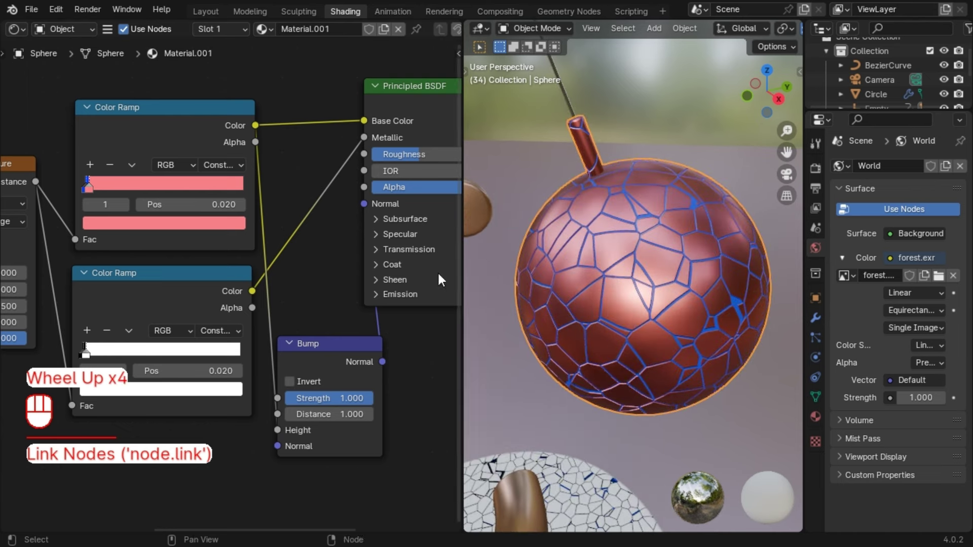
pyautogui.moveTo(307, 148); pyautogui.dragTo(371, 165)
pyautogui.scroll(-3)
pyautogui.scroll(-3)
pyautogui.scroll(-3)
# View through the camera in the Layout workspace and play the swinging-sphere animation
pyautogui.click(786, 177)
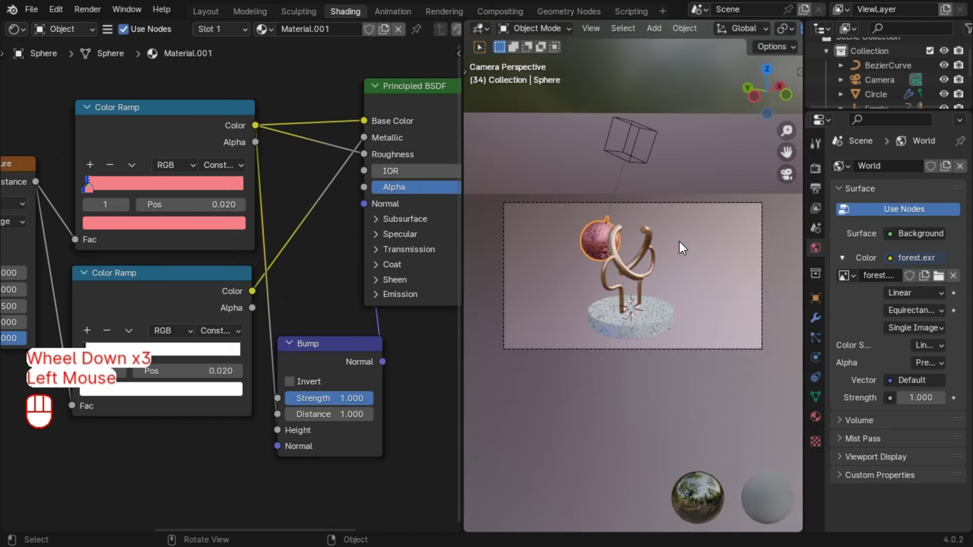
pyautogui.scroll(3)
pyautogui.moveTo(596, 283); pyautogui.dragTo(621, 292)
pyautogui.click(212, 15)
pyautogui.click(541, 331)
pyautogui.press('space')
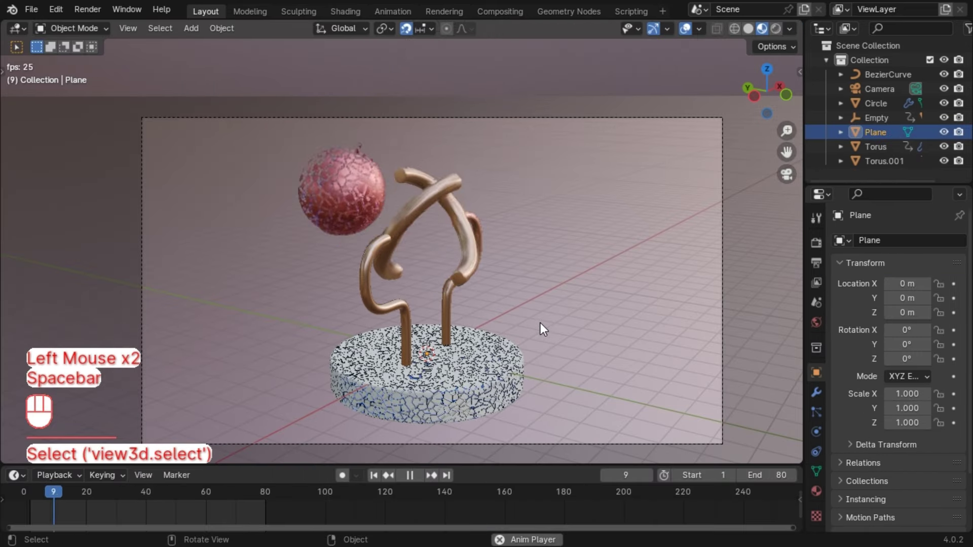